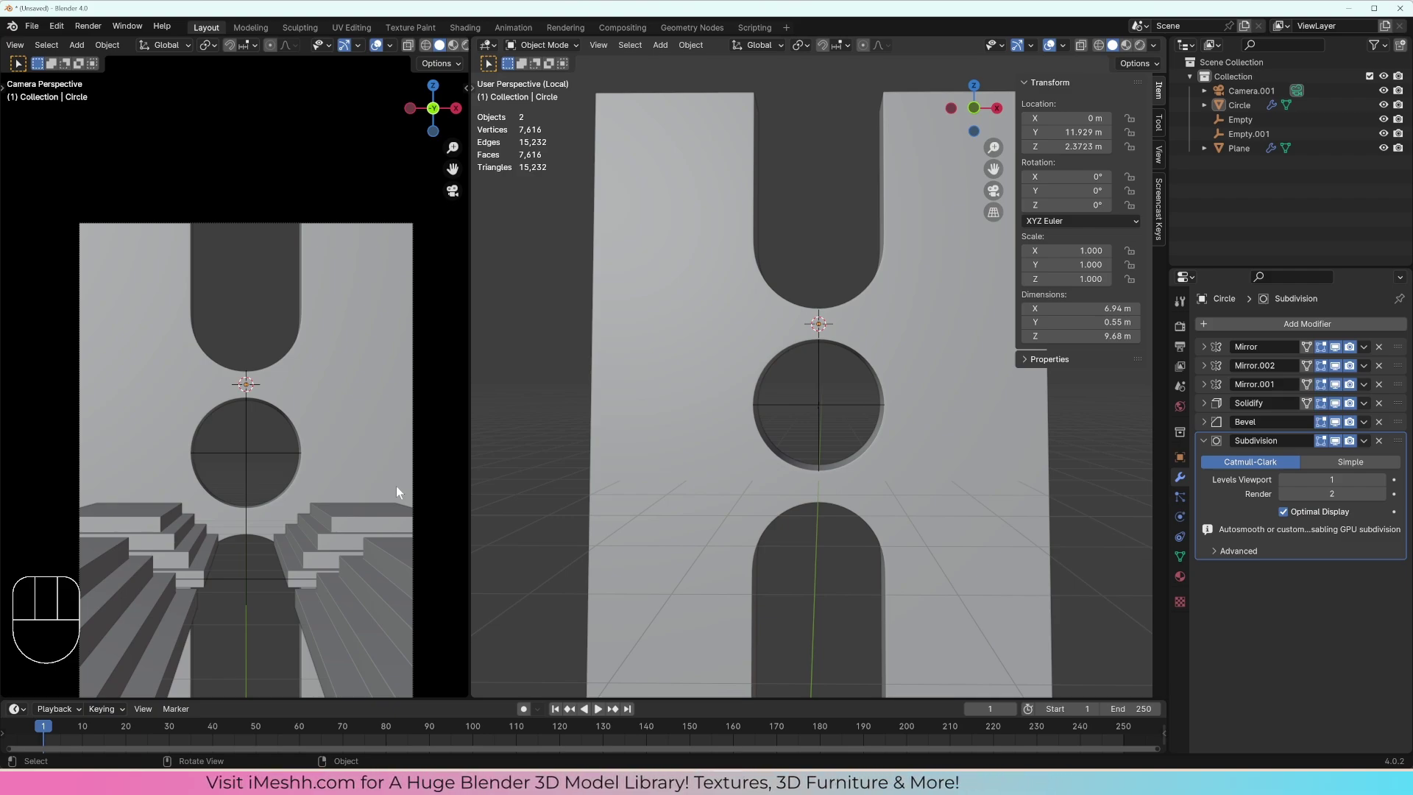
# Step: Leave local view and orbit to see the arched wall between the two staircases
pyautogui.middleClick(887, 455)
pyautogui.press('KP_Divide')
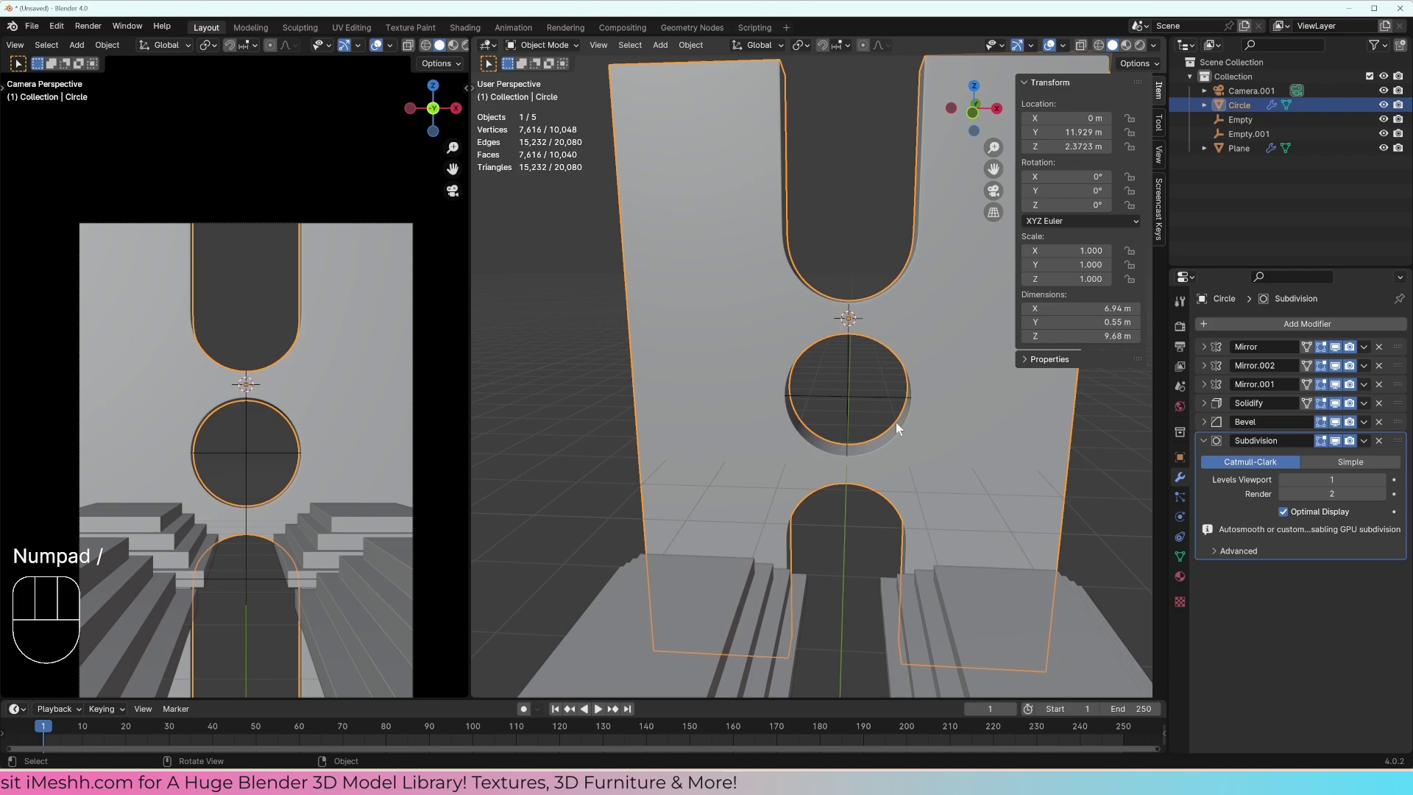
pyautogui.moveTo(898, 429); pyautogui.dragTo(841, 446)
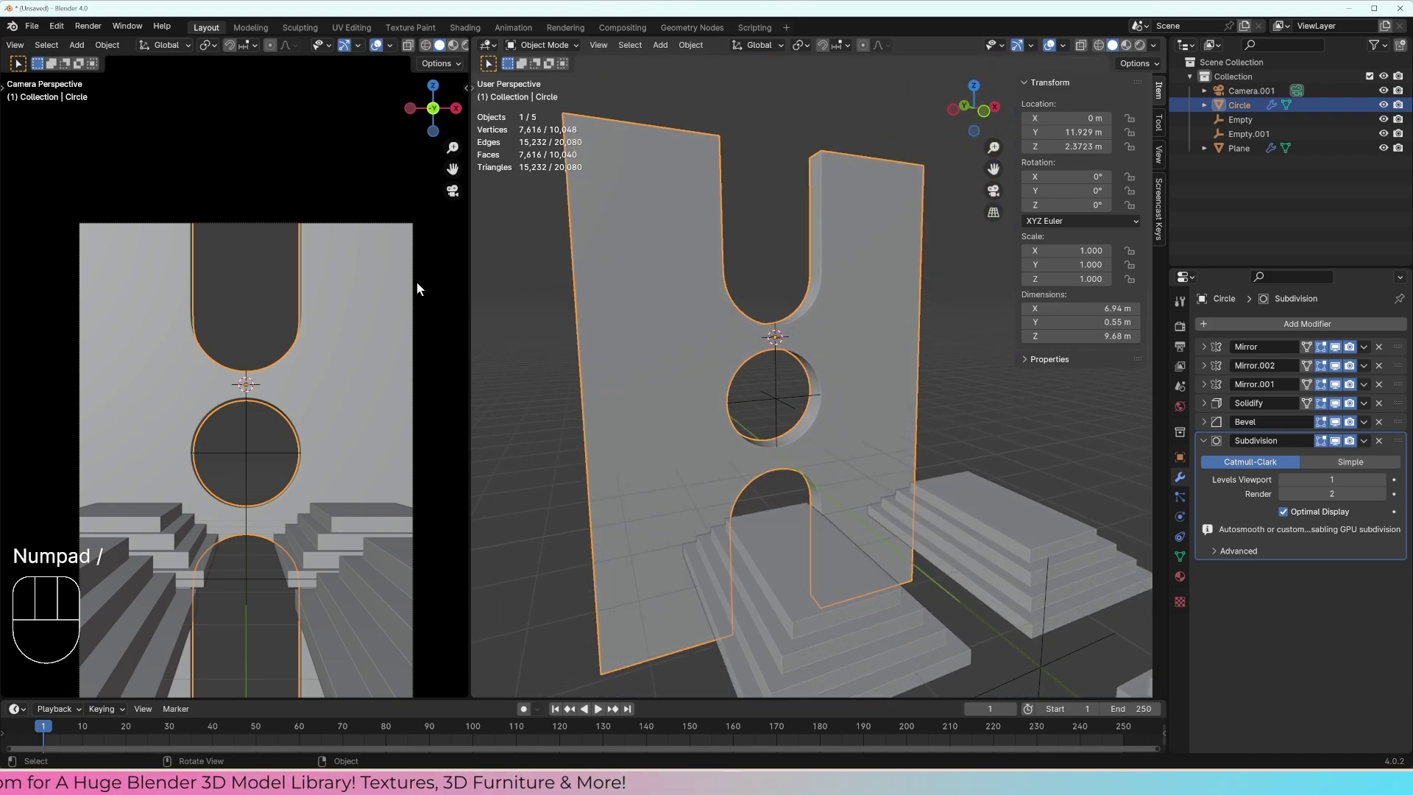
pyautogui.moveTo(919, 379); pyautogui.dragTo(922, 373)
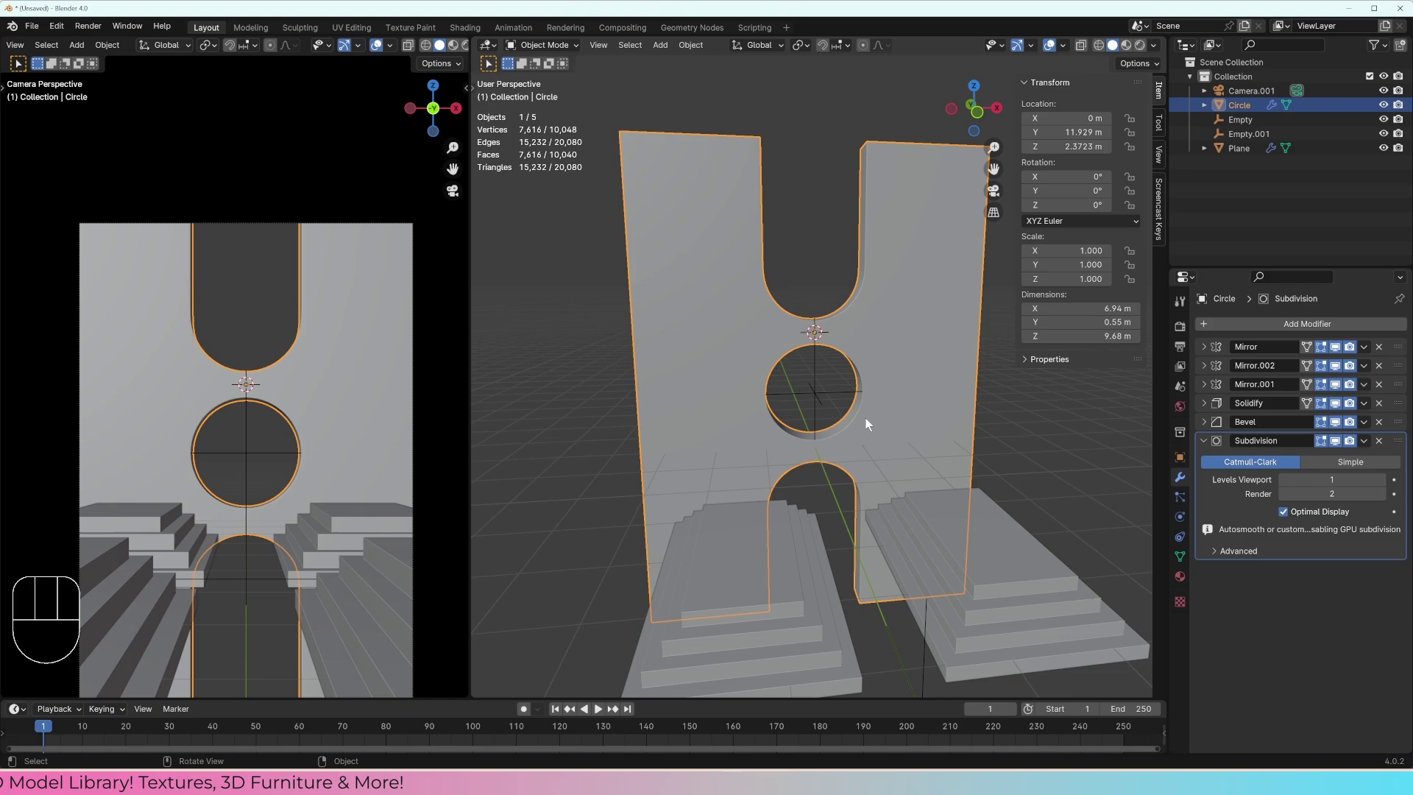
# Step: Duplicate the arched wall in place and isolate the copy in local view
pyautogui.press('shift+d')
pyautogui.click(869, 389)
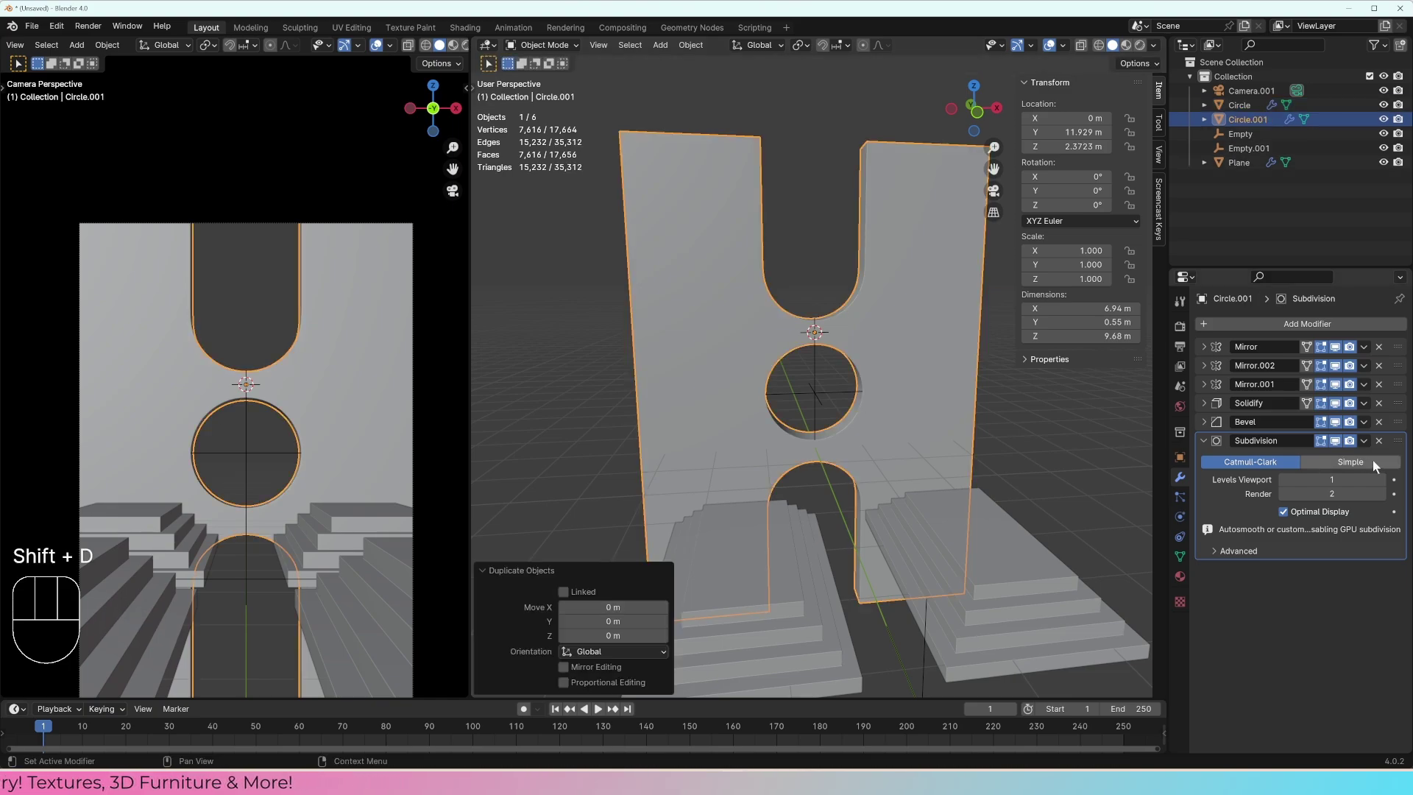
pyautogui.click(1339, 445)
pyautogui.click(1339, 428)
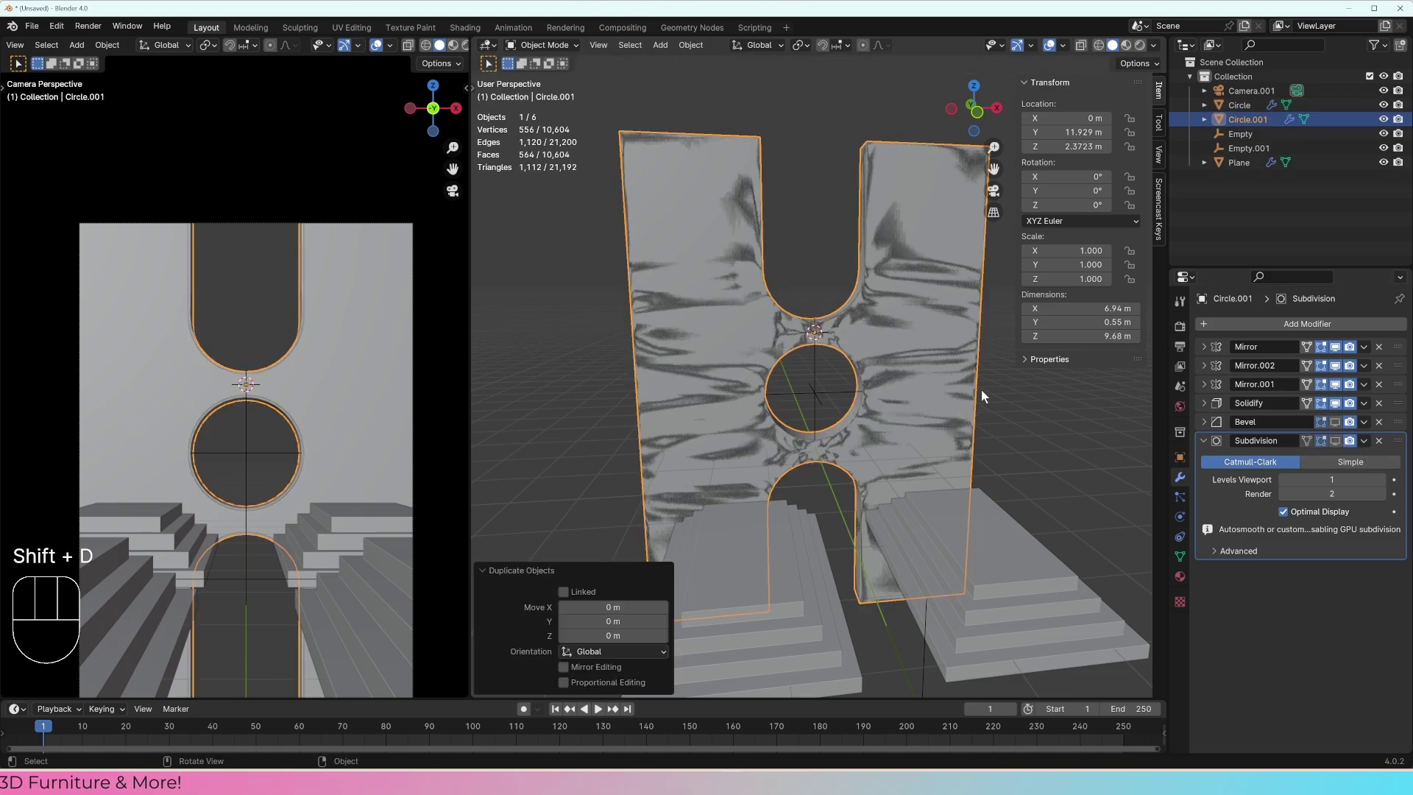
pyautogui.press('KP_Divide')
# Step: Delete Mirror.002 and Mirror.001 from the copy, leaving a single-arch panel with its other modifiers shown
pyautogui.click(1339, 408)
pyautogui.click(1338, 387)
pyautogui.click(1339, 371)
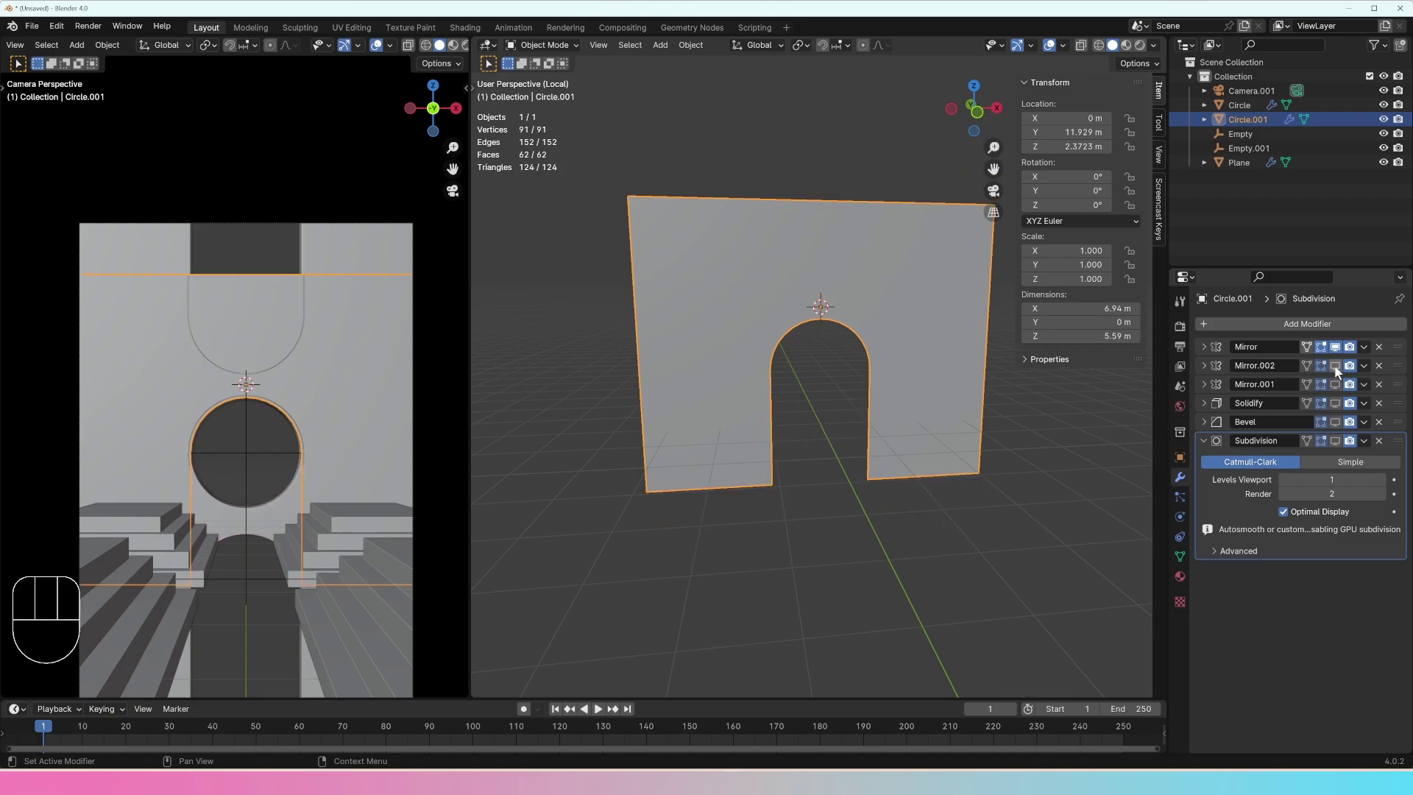
pyautogui.middleClick(785, 415)
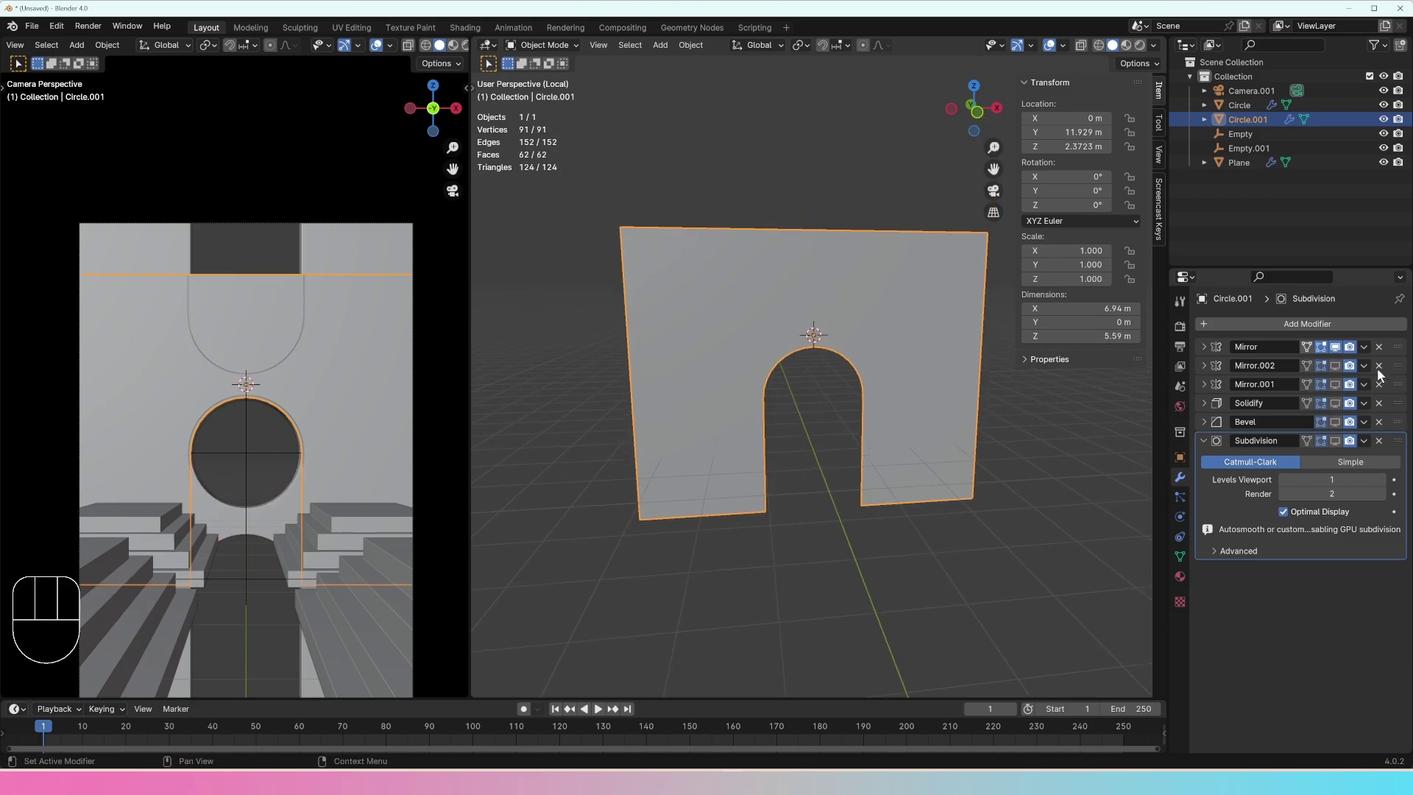
pyautogui.click(1382, 371)
pyautogui.click(1385, 370)
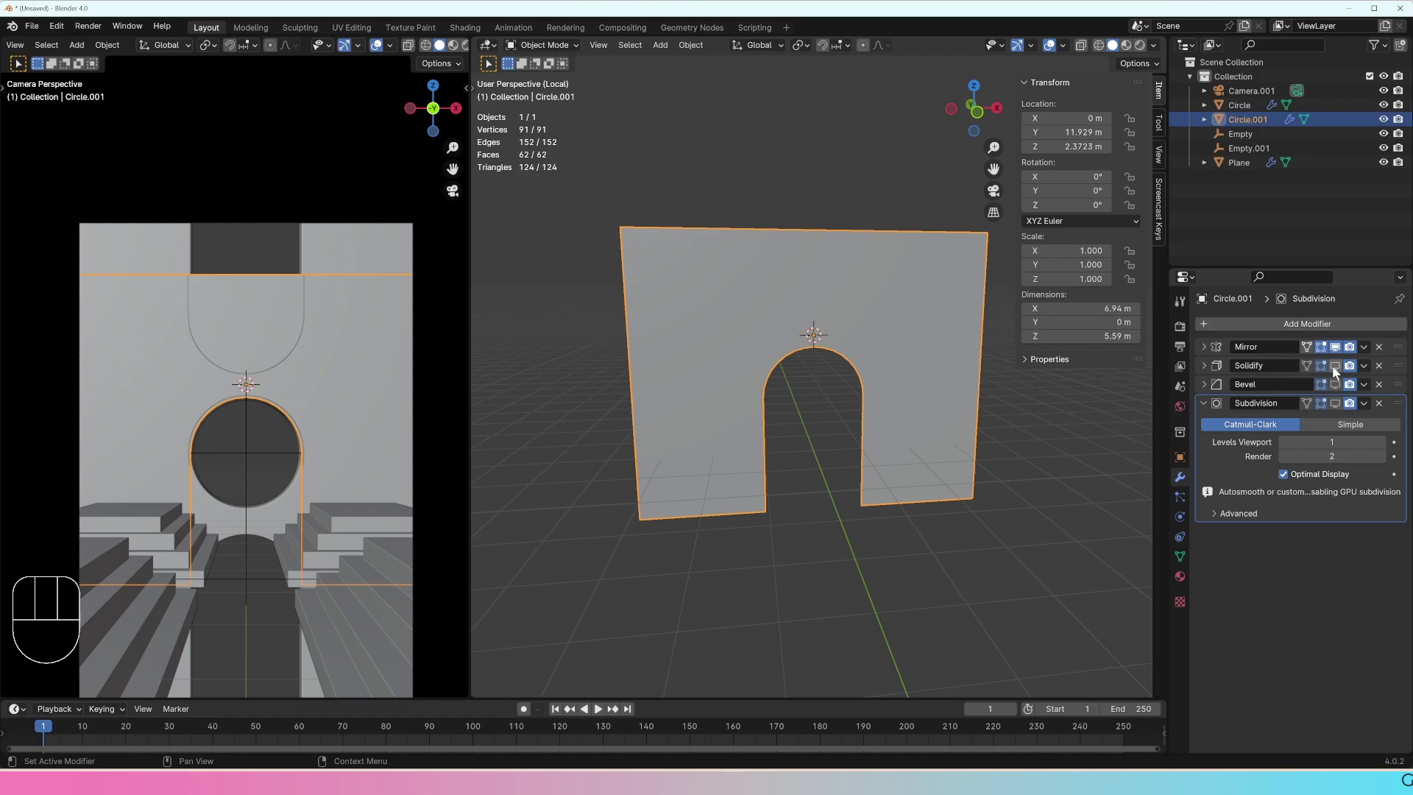
pyautogui.click(1341, 373)
pyautogui.click(1339, 386)
pyautogui.click(1339, 403)
pyautogui.middleClick(895, 441)
# Step: Exit local view and orbit around the hall to see the single-arch copy over the original wall
pyautogui.press('g')
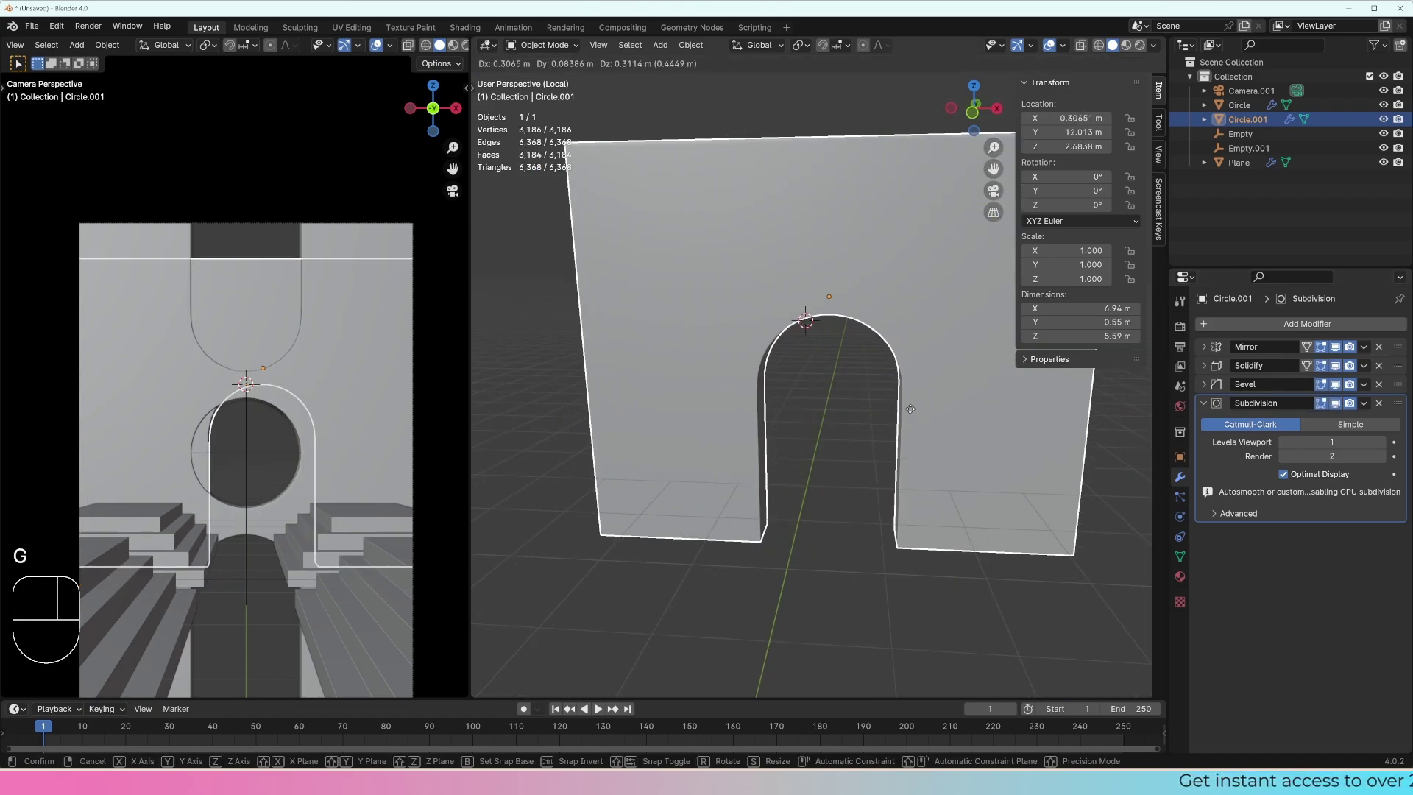
pyautogui.press('KP_Divide')
pyautogui.middleClick(940, 417)
pyautogui.press('g')
pyautogui.press('y')
pyautogui.moveTo(950, 433); pyautogui.dragTo(941, 402)
pyautogui.moveTo(941, 402); pyautogui.dragTo(921, 350)
pyautogui.middleClick(874, 350)
pyautogui.middleClick(777, 372)
pyautogui.moveTo(777, 366); pyautogui.dragTo(855, 368)
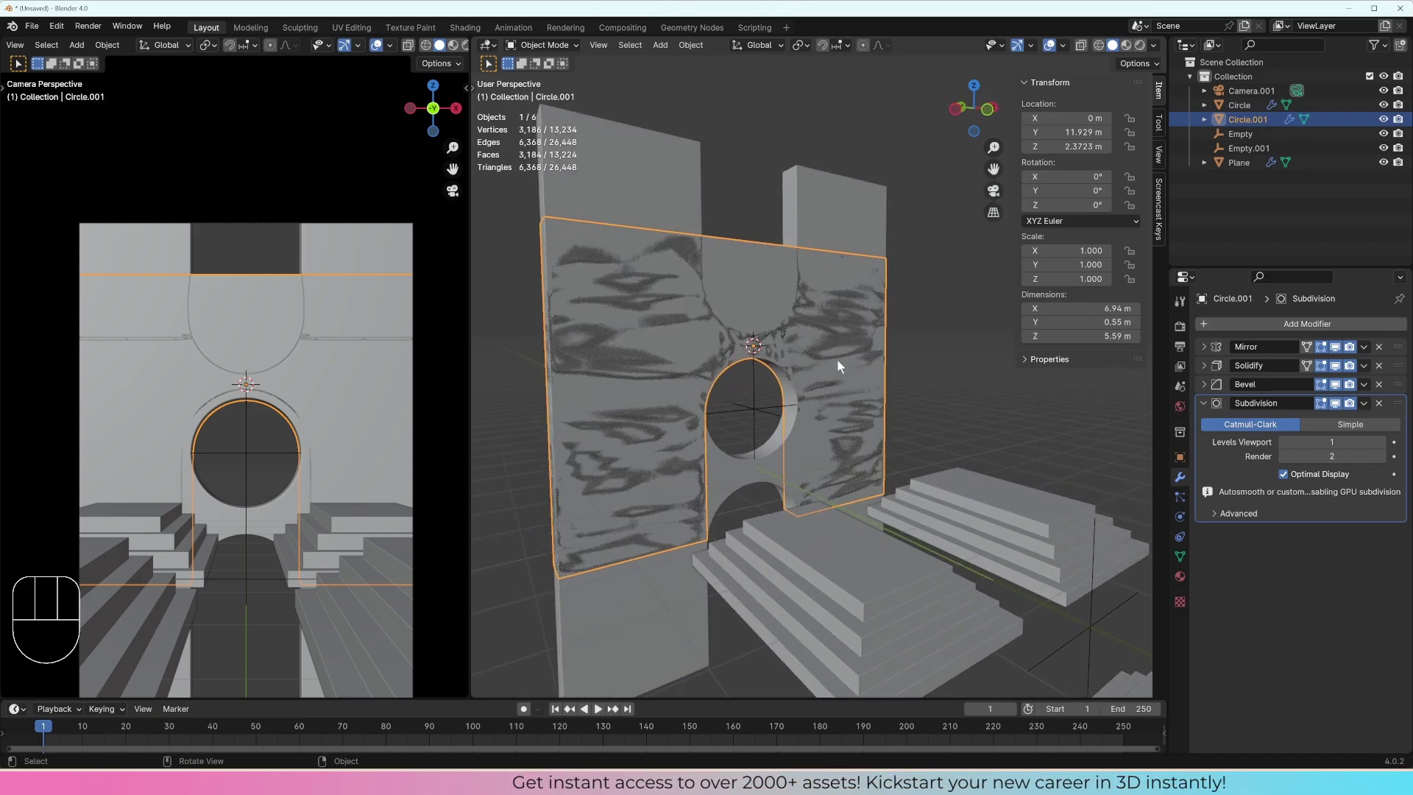
pyautogui.moveTo(864, 370); pyautogui.dragTo(855, 368)
pyautogui.middleClick(871, 365)
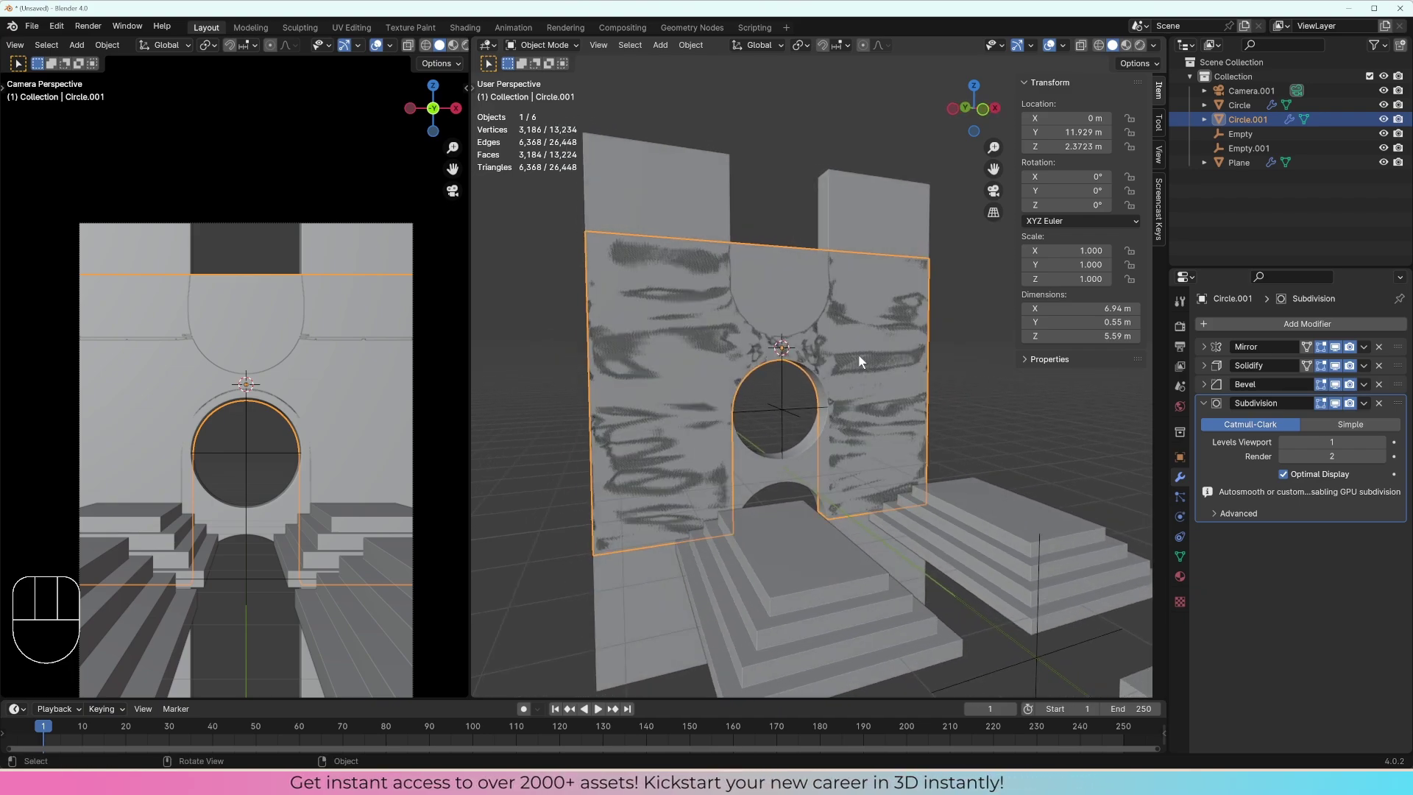
pyautogui.moveTo(860, 363); pyautogui.dragTo(867, 370)
# Step: Start several moves of the copy and cancel each, leaving it at its original location
pyautogui.press('g')
pyautogui.press('y')
pyautogui.rightClick(869, 375)
pyautogui.press('g')
pyautogui.rightClick(881, 377)
pyautogui.press('g')
pyautogui.rightClick(881, 373)
pyautogui.moveTo(883, 366); pyautogui.dragTo(872, 374)
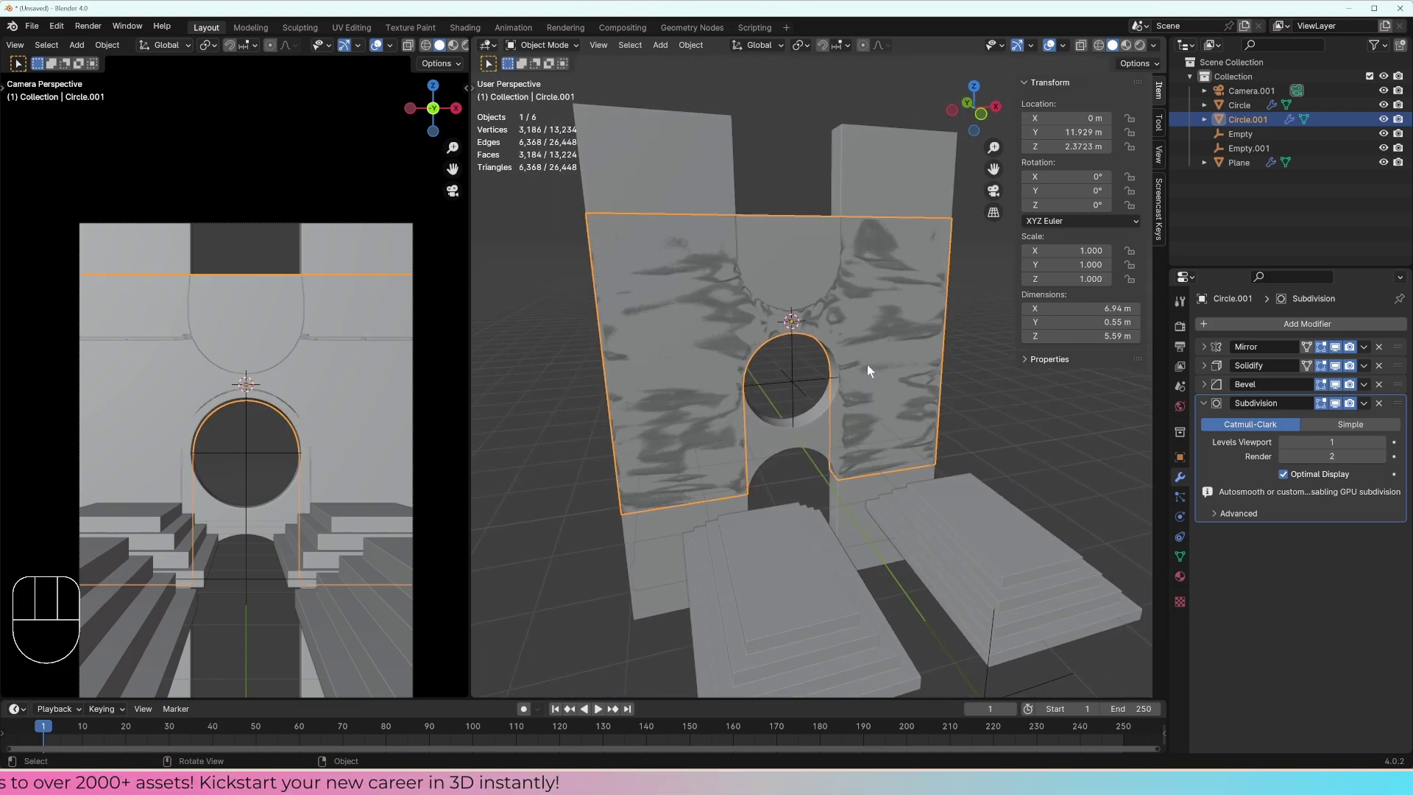
# Step: Rotate the single-arch panel 90 degrees around the Z axis
pyautogui.press('r')
pyautogui.press('z')
pyautogui.press('KP_9')
pyautogui.press('KP_0')
pyautogui.press('KP_Enter')
pyautogui.middleClick(866, 384)
# Step: Shift the rotated panel out from the wall and orbit to check it
pyautogui.press('g')
pyautogui.press('y')
pyautogui.press('x')
pyautogui.click(982, 386)
pyautogui.moveTo(956, 391); pyautogui.dragTo(914, 404)
pyautogui.moveTo(846, 430); pyautogui.dragTo(862, 412)
# Step: Move the panel along the X axis to sit sideways, perpendicular to the main wall
pyautogui.press('g')
pyautogui.click(901, 359)
pyautogui.moveTo(902, 363); pyautogui.dragTo(855, 385)
pyautogui.press('g')
pyautogui.press('t')
pyautogui.press('y')
pyautogui.press('x')
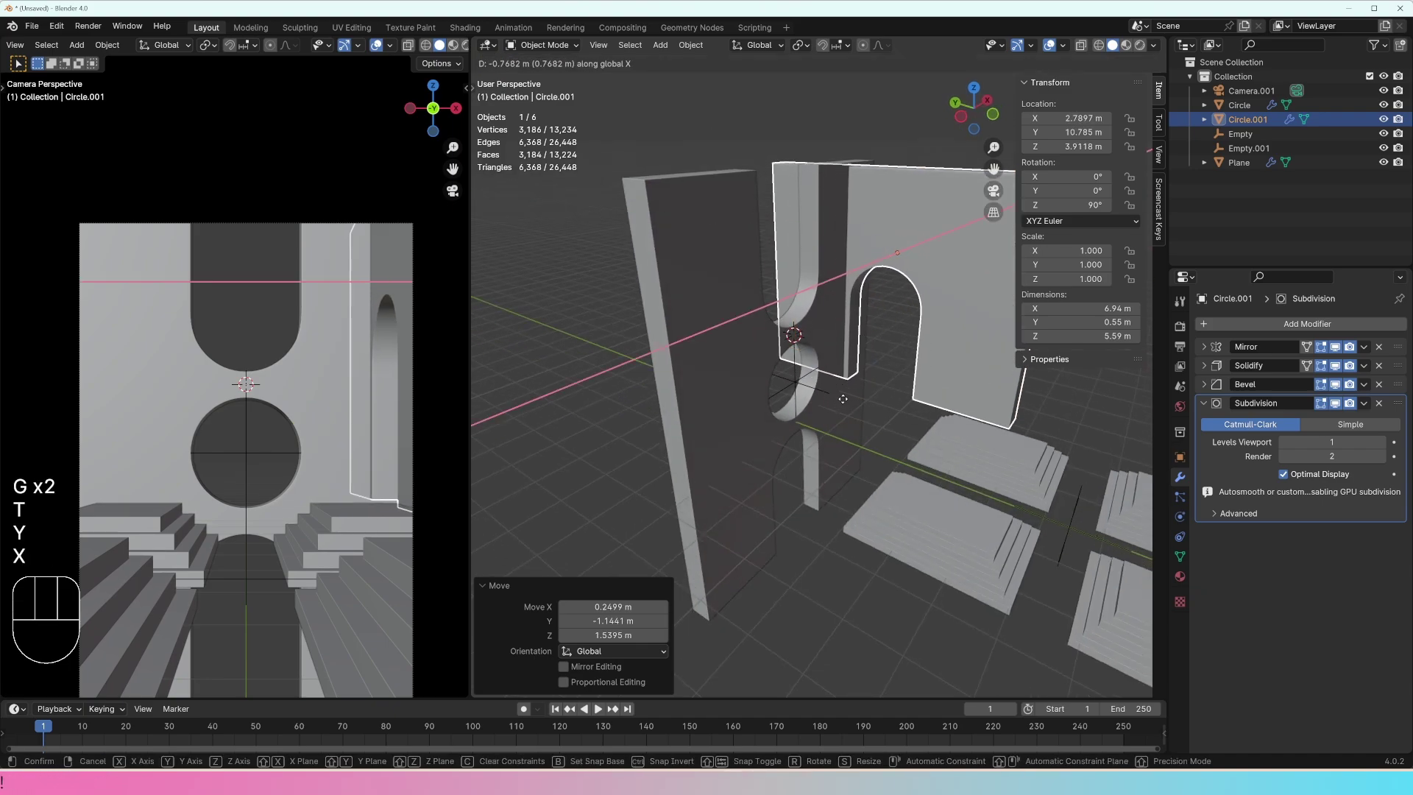
pyautogui.click(853, 402)
# Step: Raise the panel along Z, nudge it along X, and orbit to view its edges for mesh editing
pyautogui.press('g')
pyautogui.press('z')
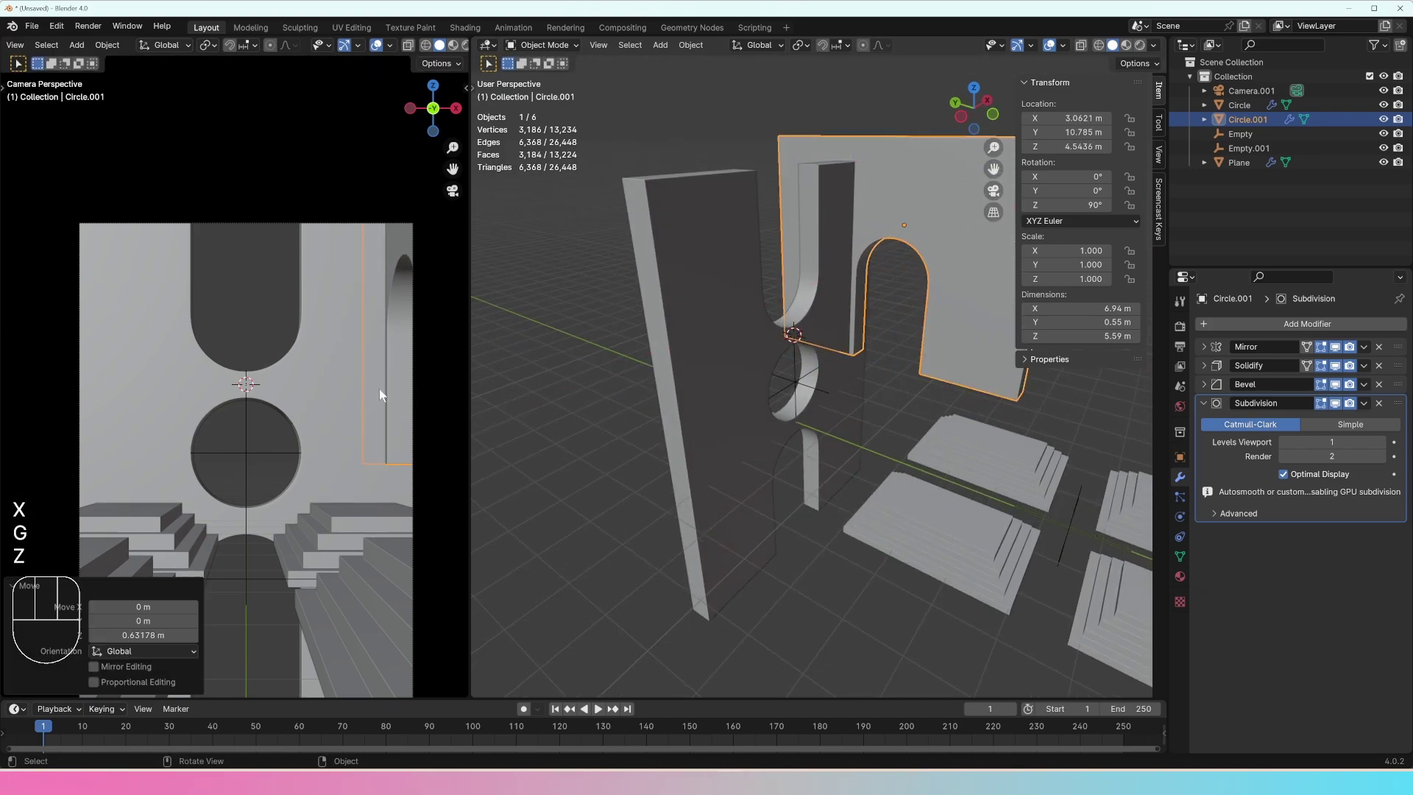
pyautogui.press('g')
pyautogui.press('y')
pyautogui.rightClick(954, 356)
pyautogui.press('g')
pyautogui.press('x')
pyautogui.click(912, 380)
pyautogui.middleClick(880, 410)
pyautogui.moveTo(906, 402); pyautogui.dragTo(917, 393)
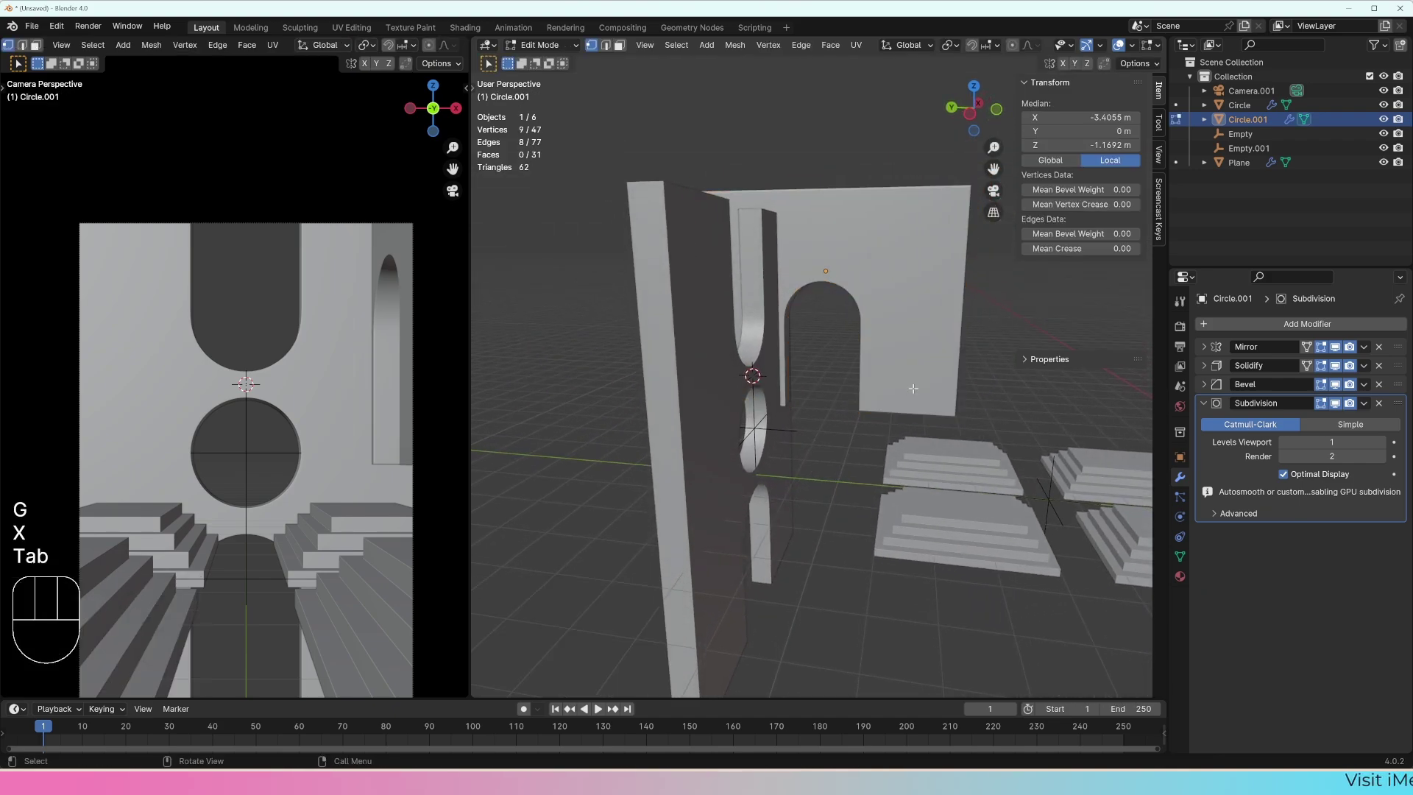
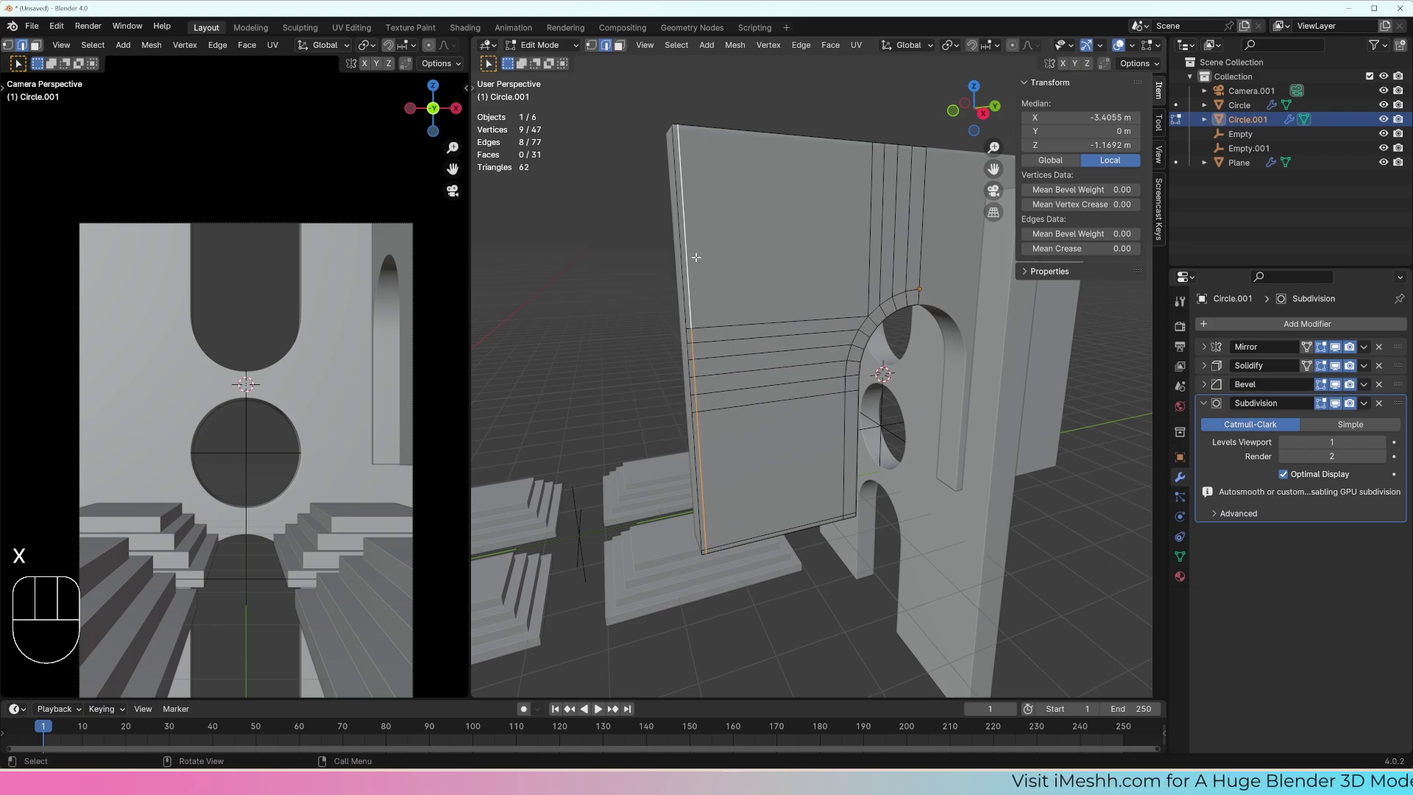
# Step: Bring up the delete options for the selected outer edge loops of the side panel
pyautogui.press('x')
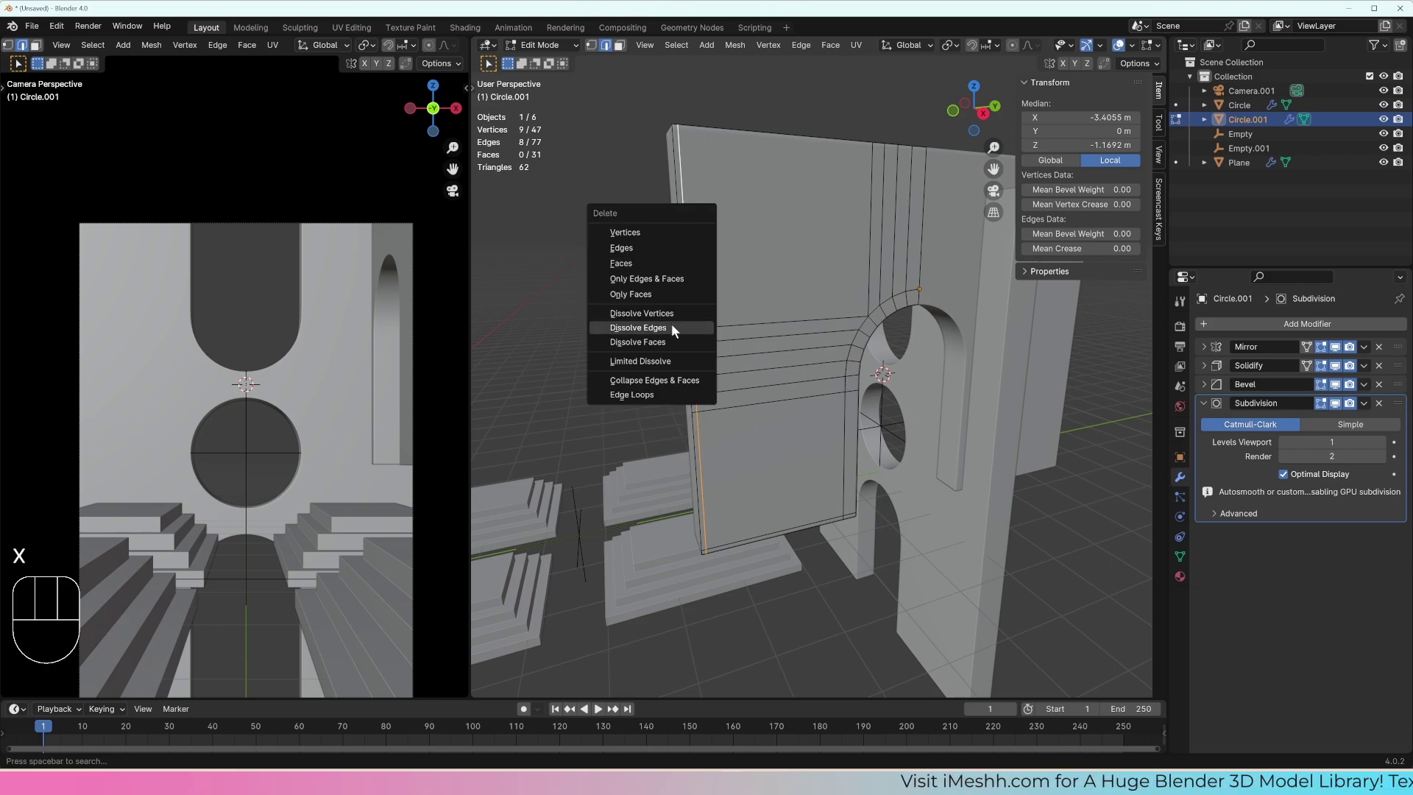
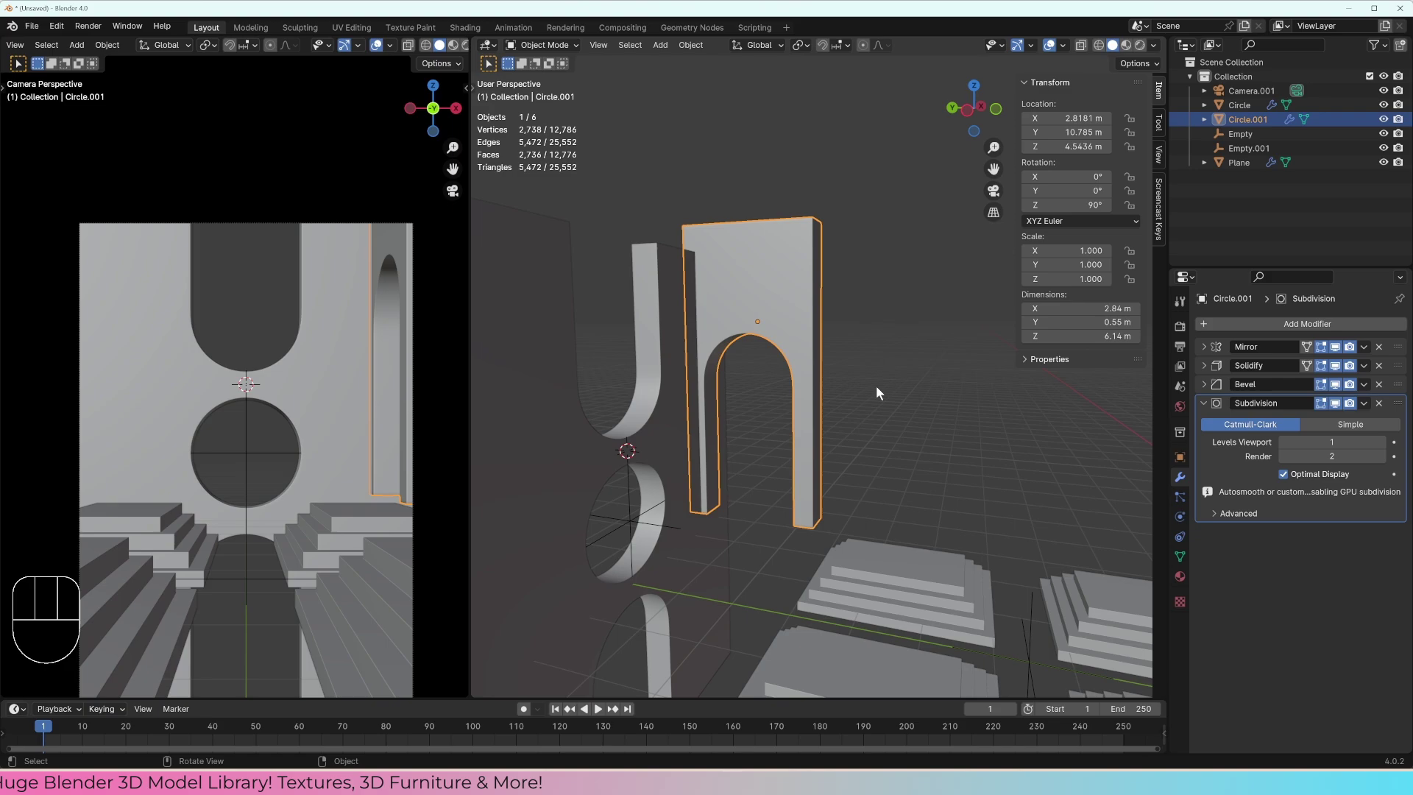
# Step: Hide the mirror, thickness and smoothing modifiers of the narrow panel in the viewport
pyautogui.moveTo(864, 393); pyautogui.dragTo(883, 400)
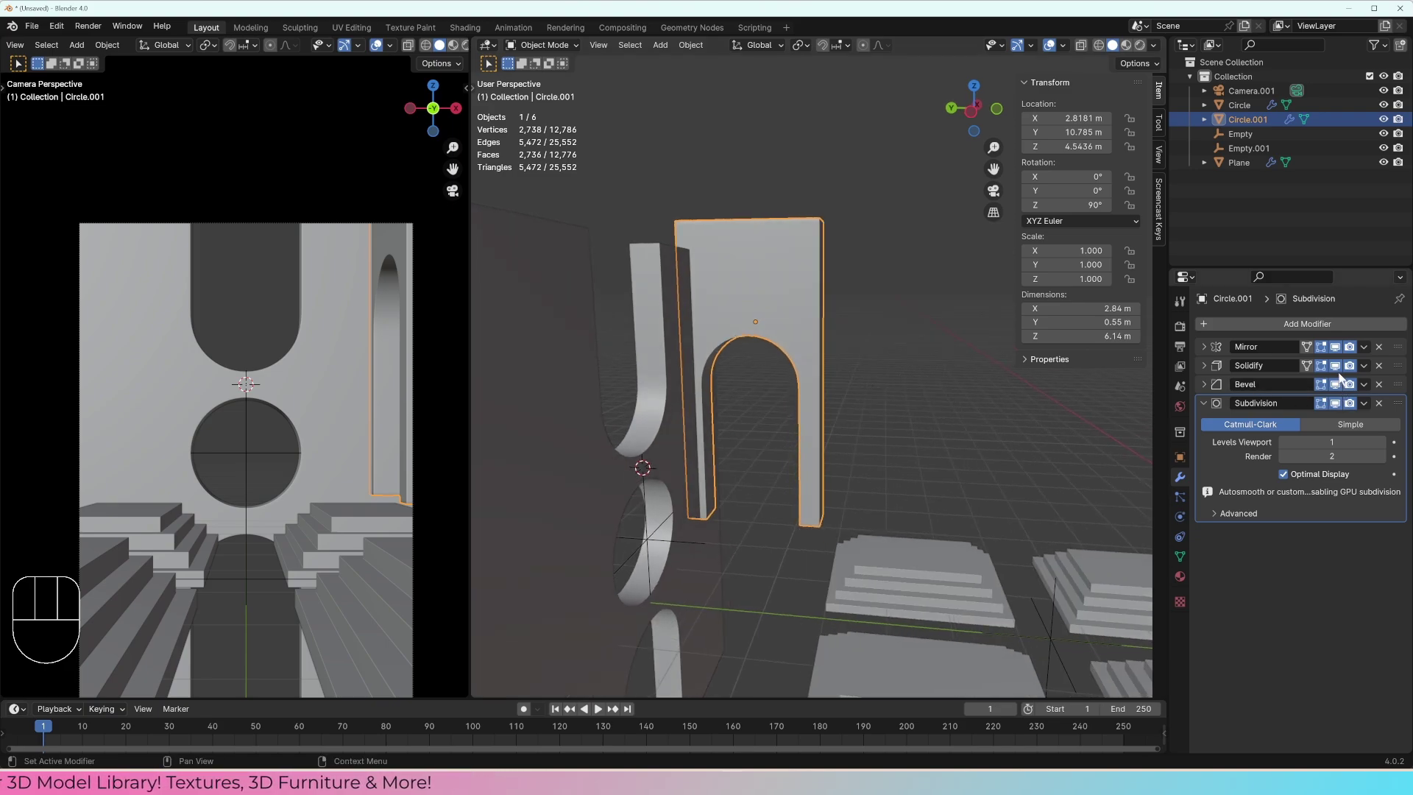
pyautogui.click(1342, 374)
pyautogui.click(1339, 389)
pyautogui.click(1341, 409)
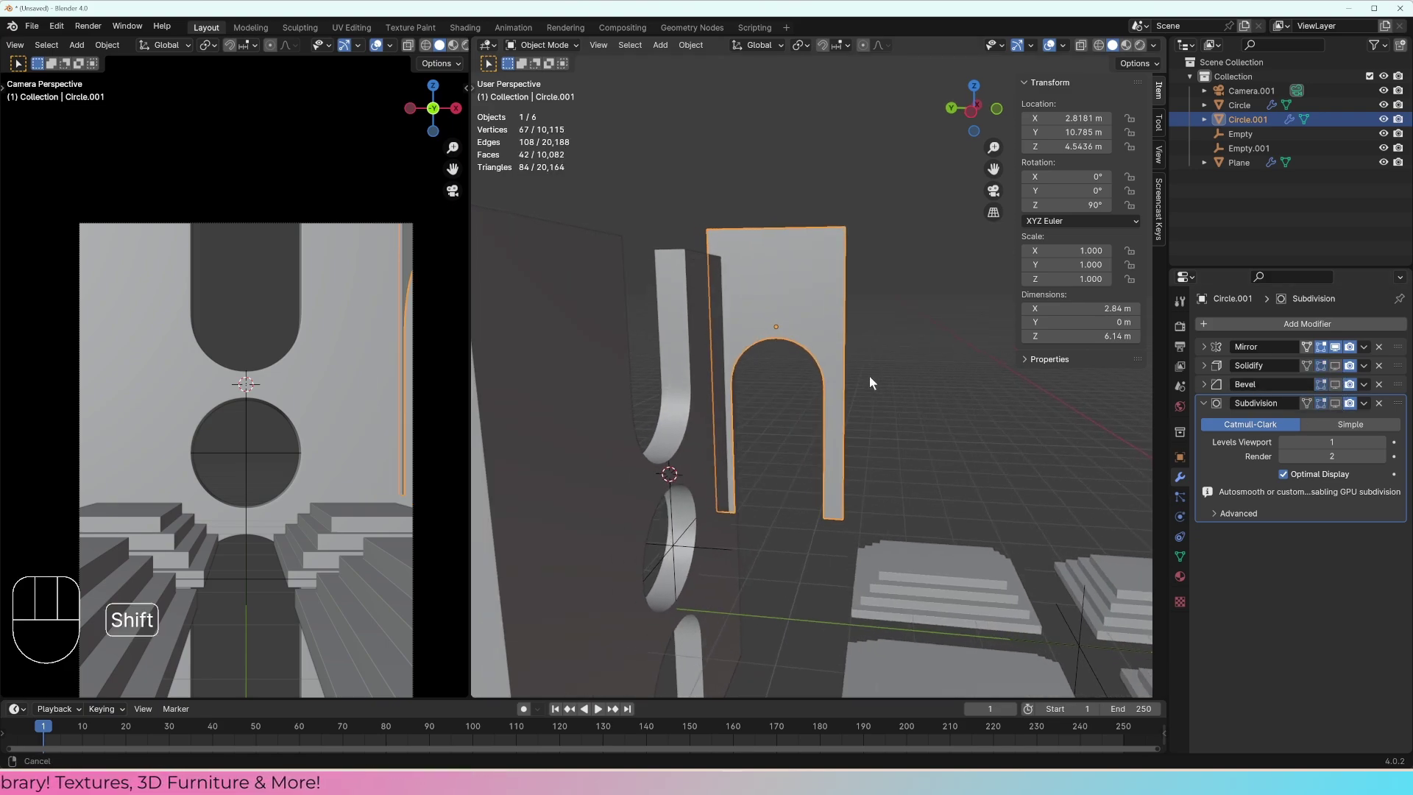
pyautogui.middleClick(887, 380)
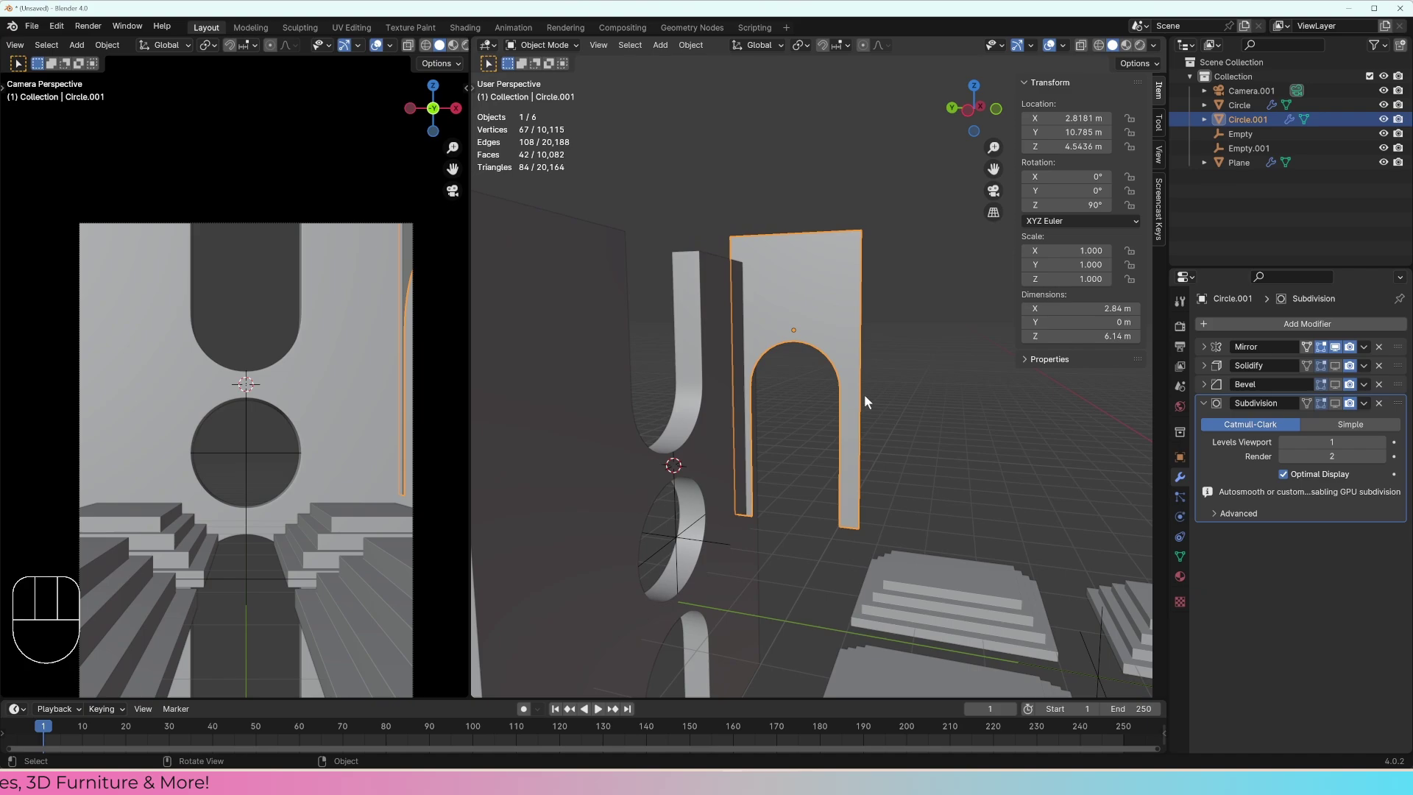
pyautogui.middleClick(875, 384)
pyautogui.middleClick(858, 389)
# Step: Select the arch-corner vertex in Edit Mode and snap the 3D cursor to it, then return to Object Mode
pyautogui.press('Tab')
pyautogui.press('Tab')
pyautogui.press('1')
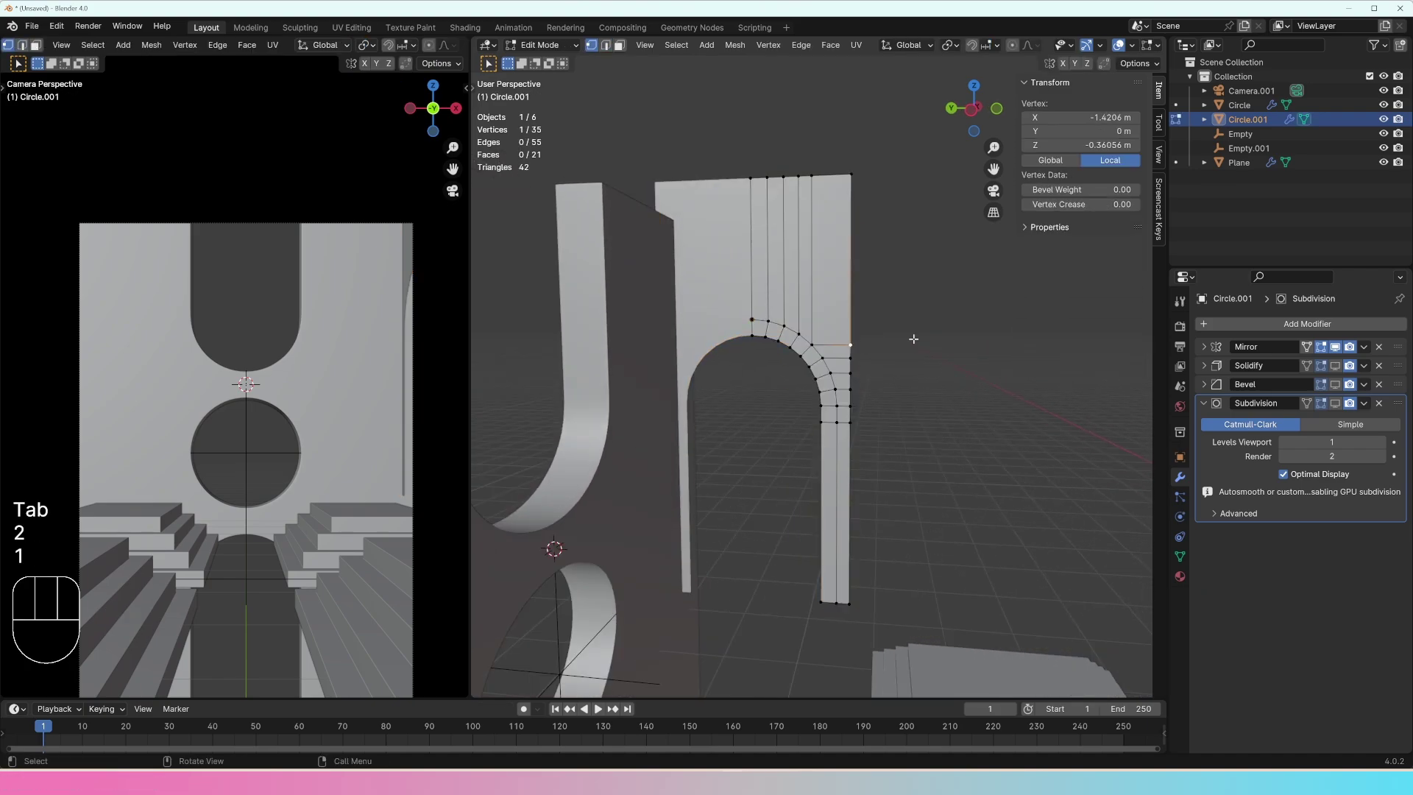
pyautogui.press('Tab')
pyautogui.press('Tab')
pyautogui.press('shift+s')
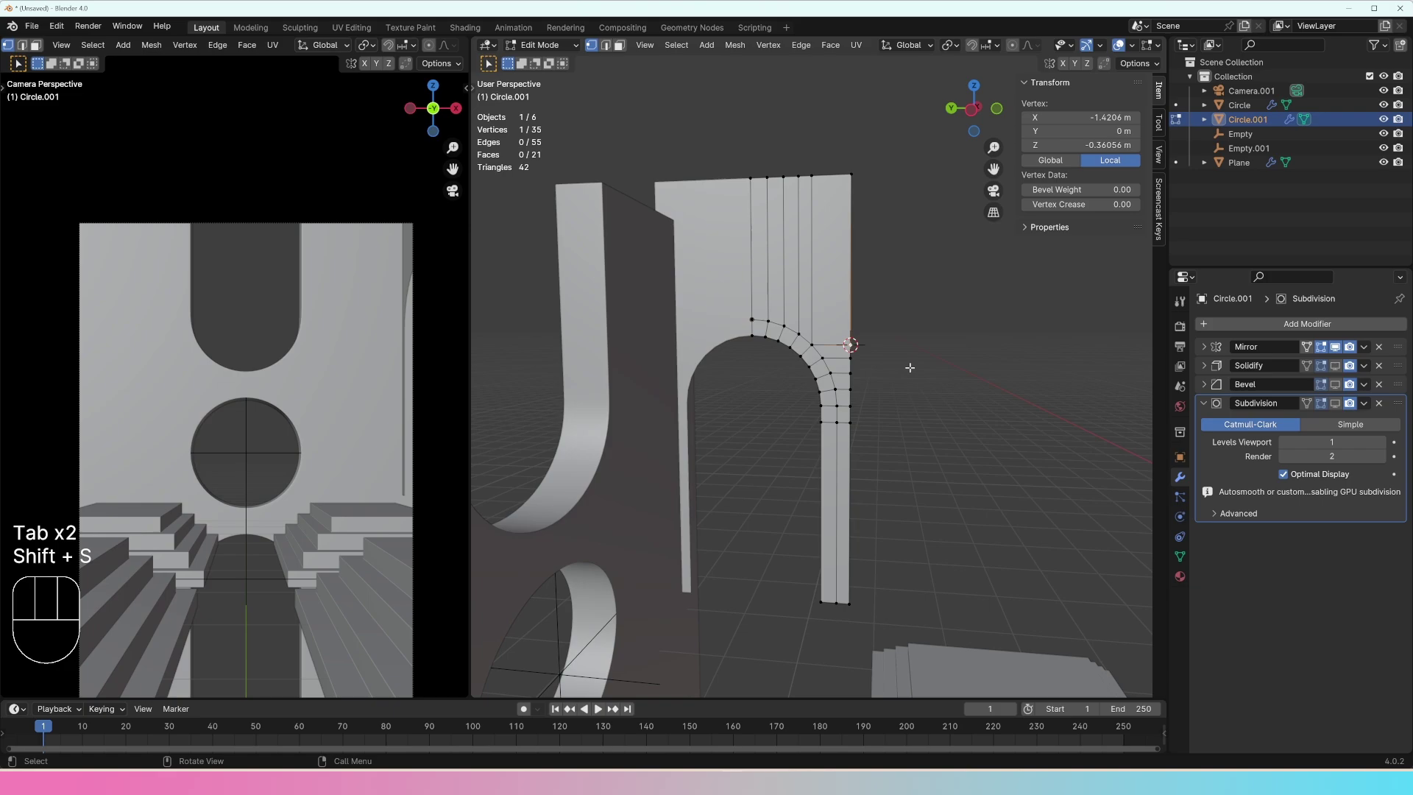
pyautogui.press('Tab')
pyautogui.moveTo(913, 376); pyautogui.dragTo(990, 450)
pyautogui.middleClick(886, 394)
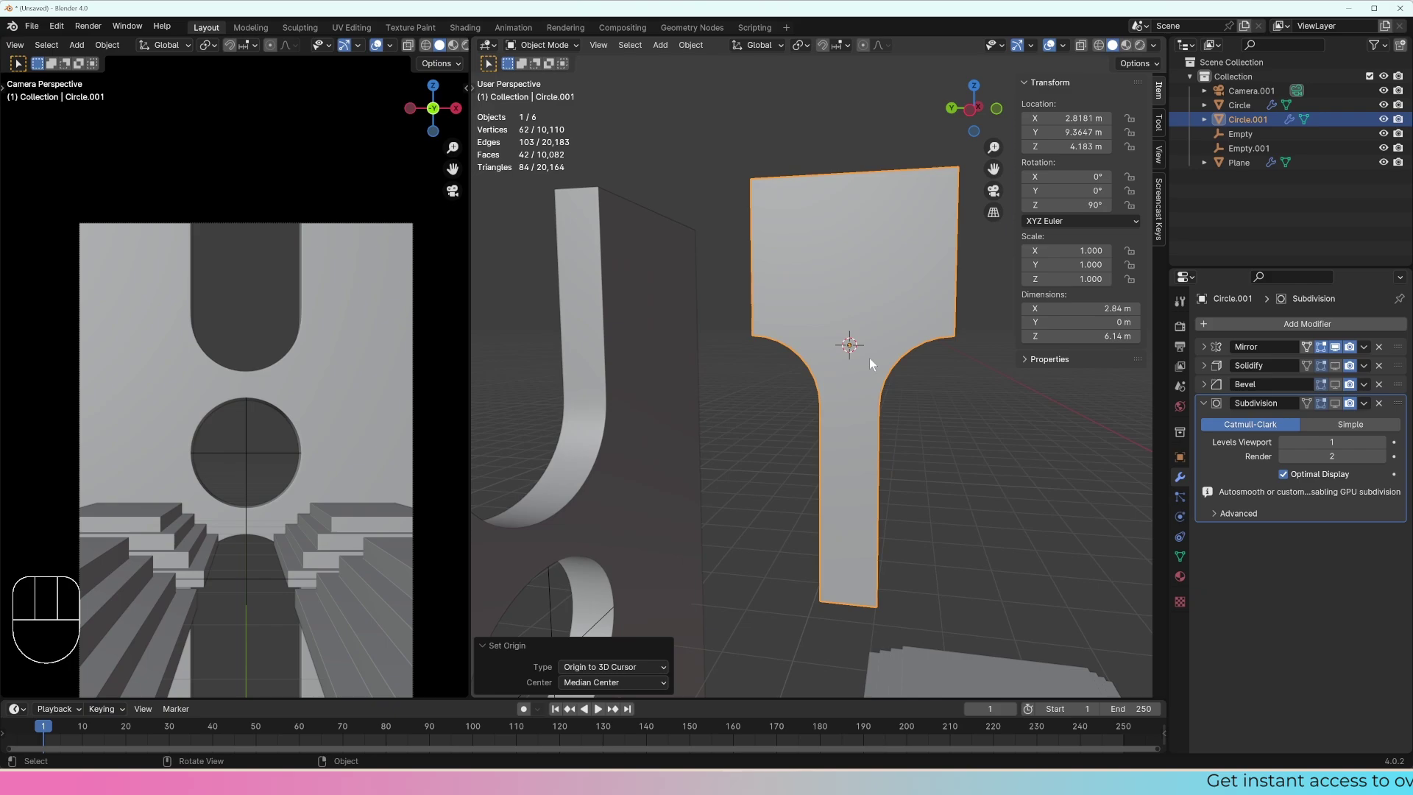
# Step: Undo recent edits and apply the side panel's Mirror modifier with Ctrl+A, giving a full arch
pyautogui.doubleClick(1335, 354)
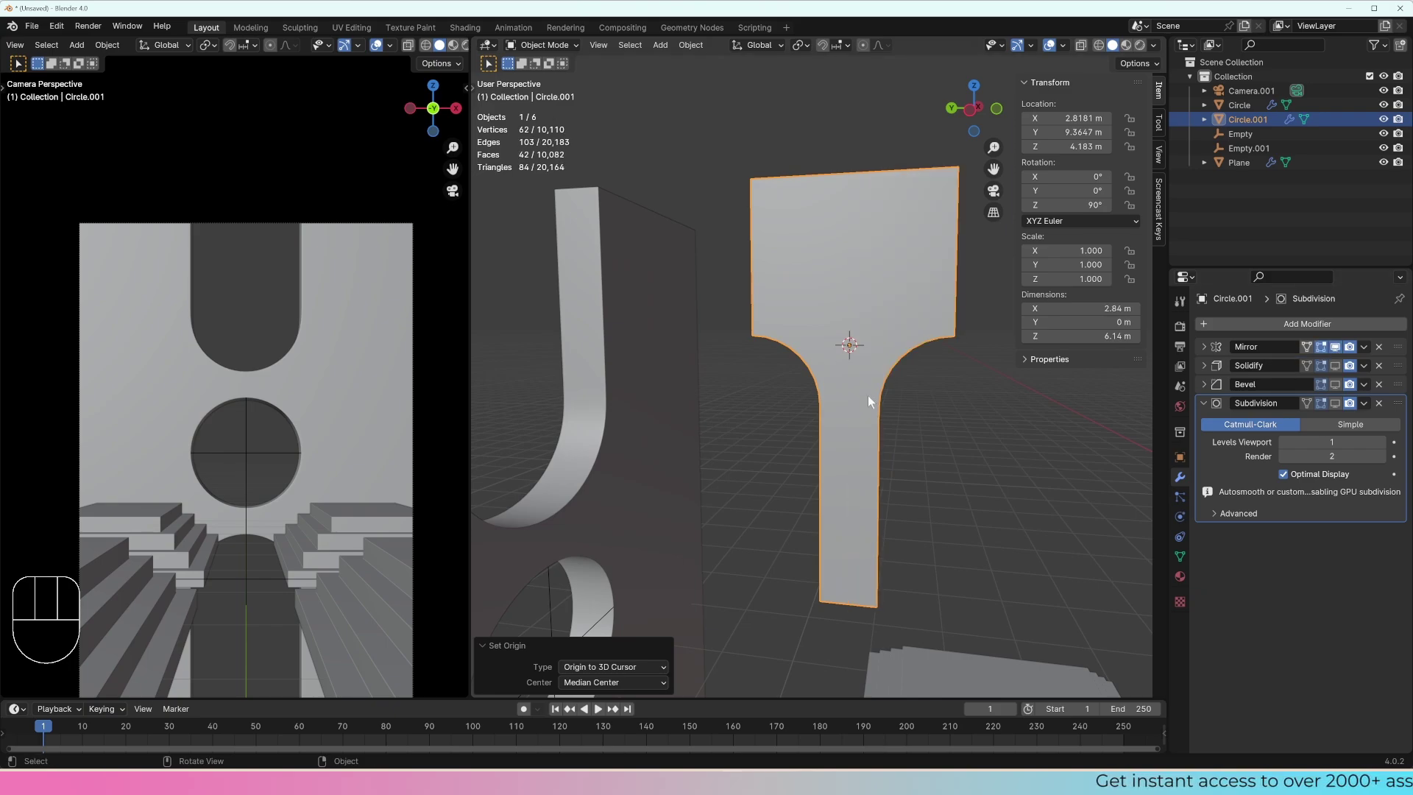
pyautogui.press('ctrl+z')
pyautogui.press('ctrl+z')
pyautogui.press('ctrl+z')
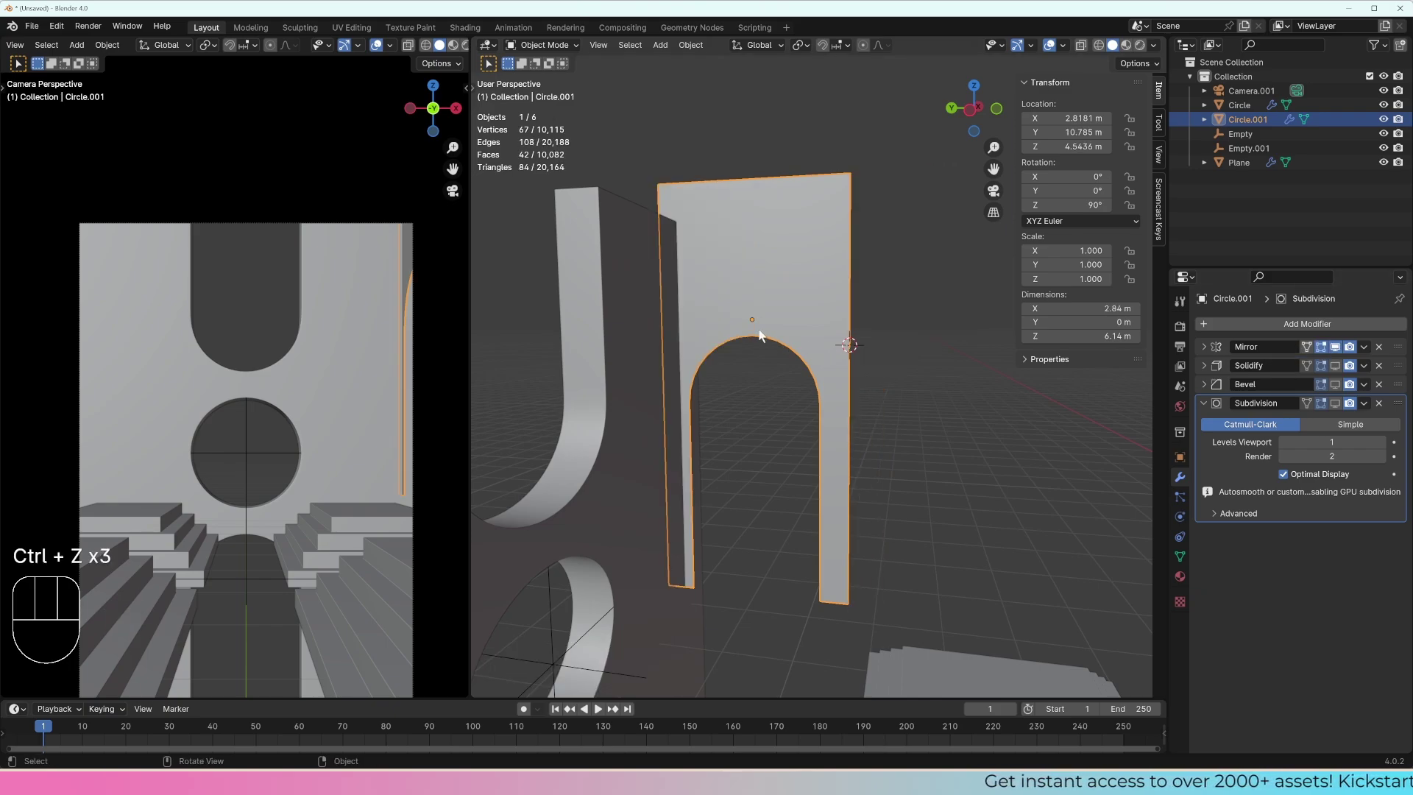
pyautogui.press('Tab')
pyautogui.press('Tab')
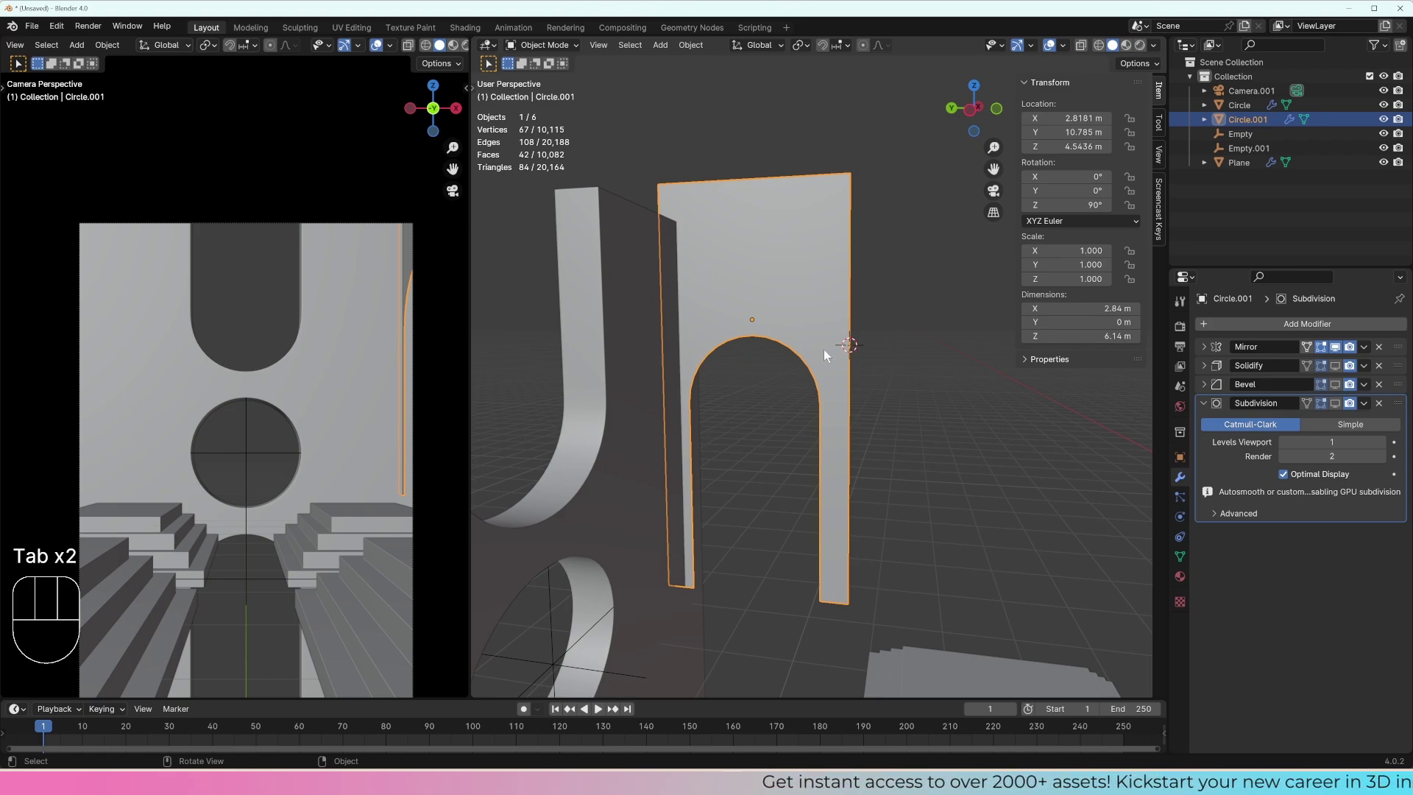
pyautogui.press('ctrl+a')
pyautogui.press('Tab')
pyautogui.press('a')
pyautogui.press('Tab')
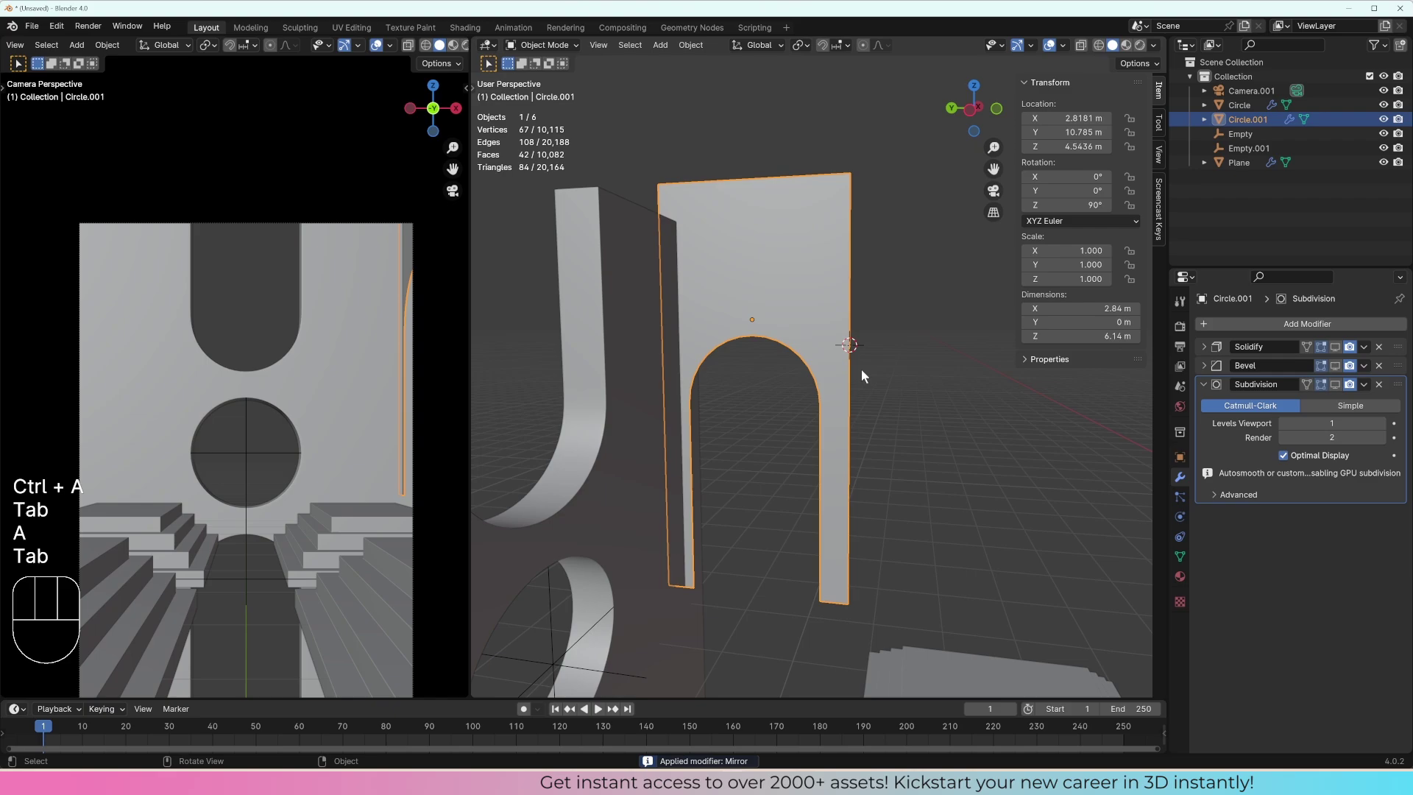
pyautogui.moveTo(869, 380); pyautogui.dragTo(956, 405)
pyautogui.middleClick(859, 377)
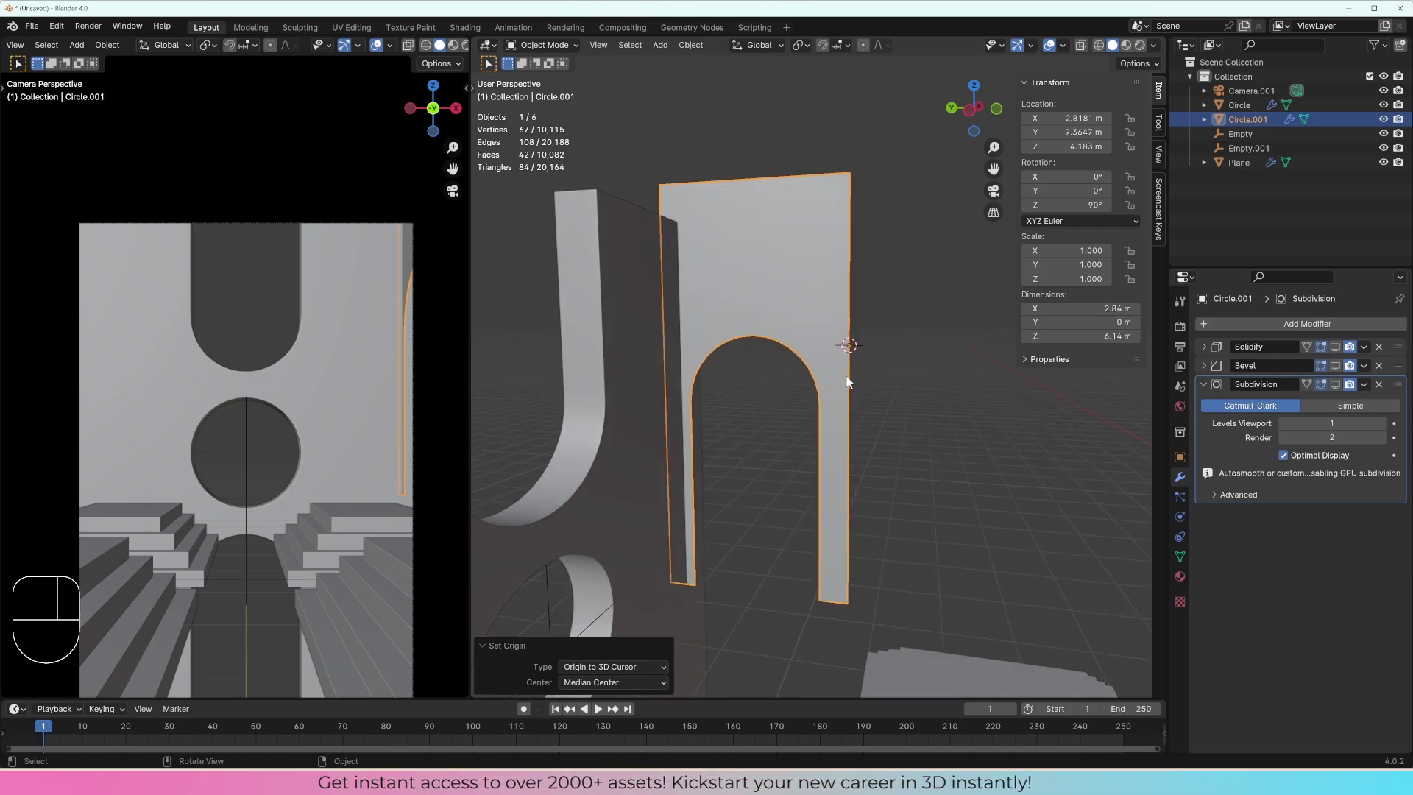
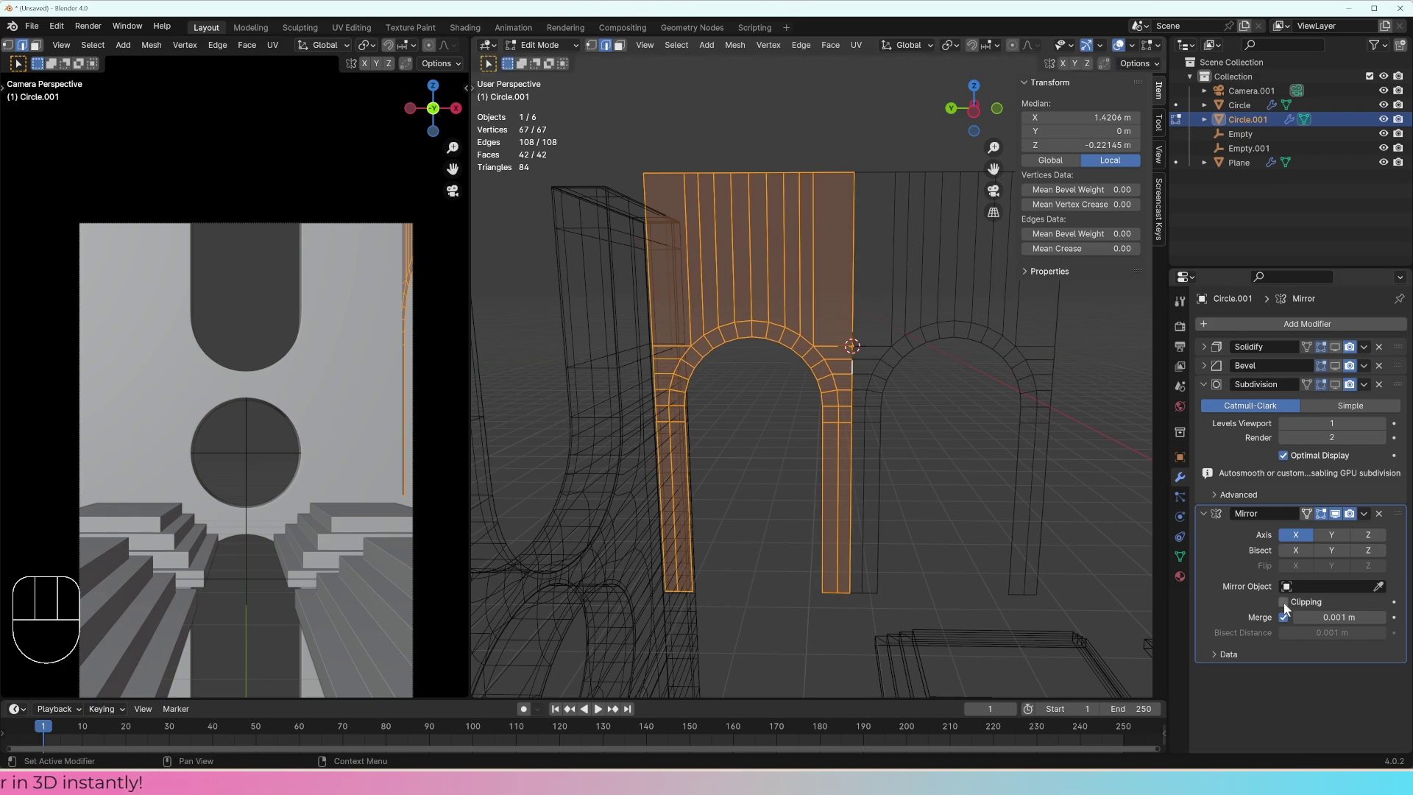
# Step: Enable Clipping on the new Mirror modifier so the double arch joins at the seam
pyautogui.click(1288, 607)
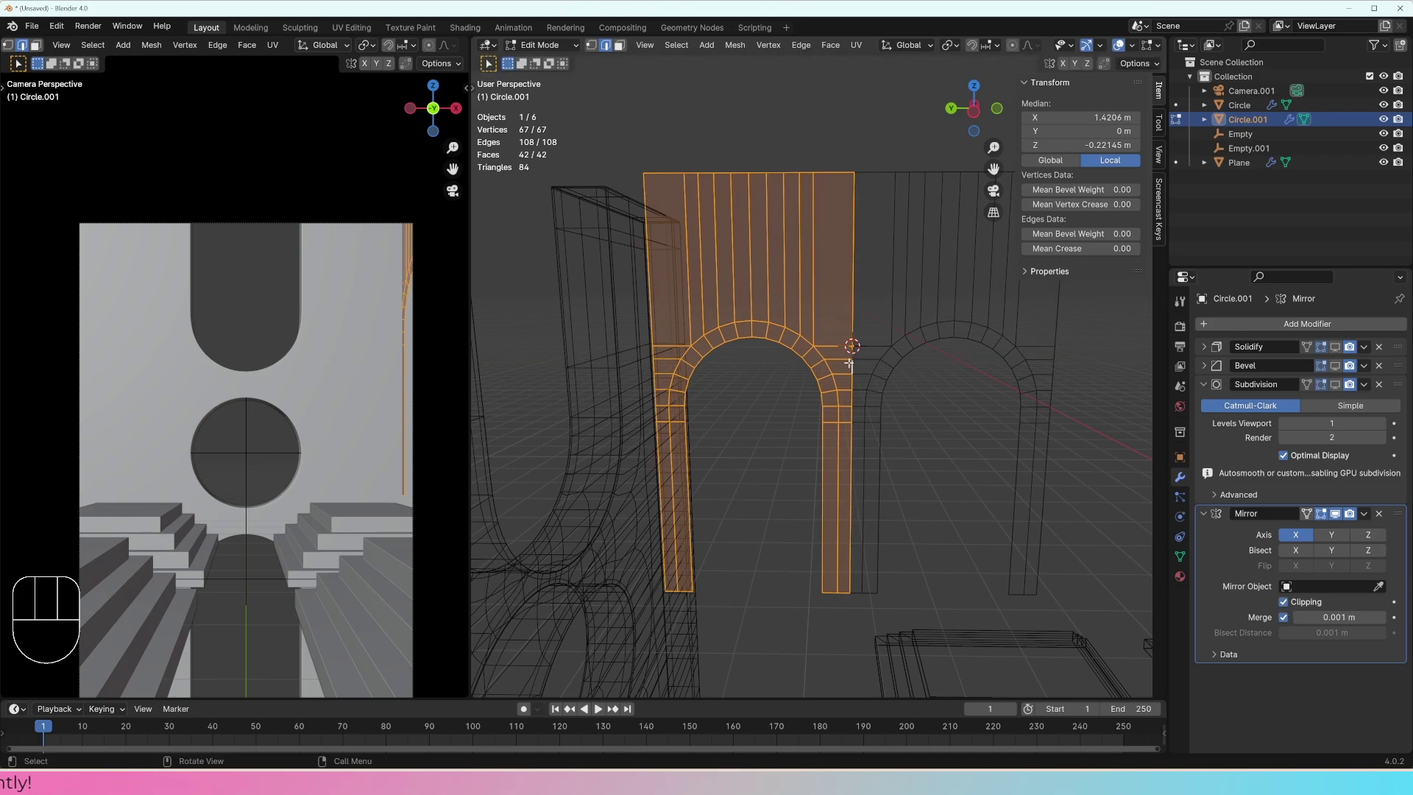
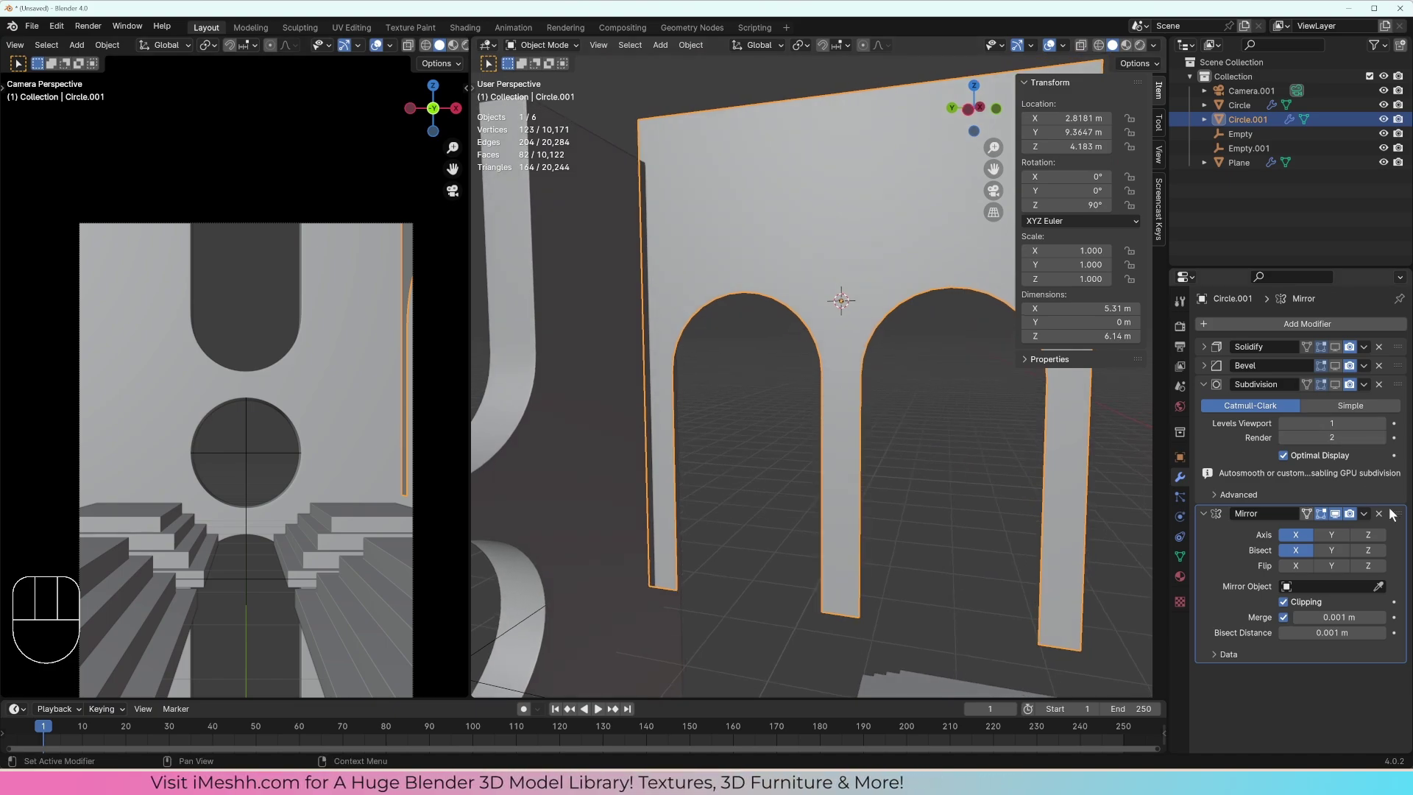
# Step: Zoom to the arch tops and hide the mirror's viewport display to examine the overlapping seam edges
pyautogui.click(1342, 353)
pyautogui.press('z')
pyautogui.press('z')
pyautogui.moveTo(847, 346); pyautogui.dragTo(847, 355)
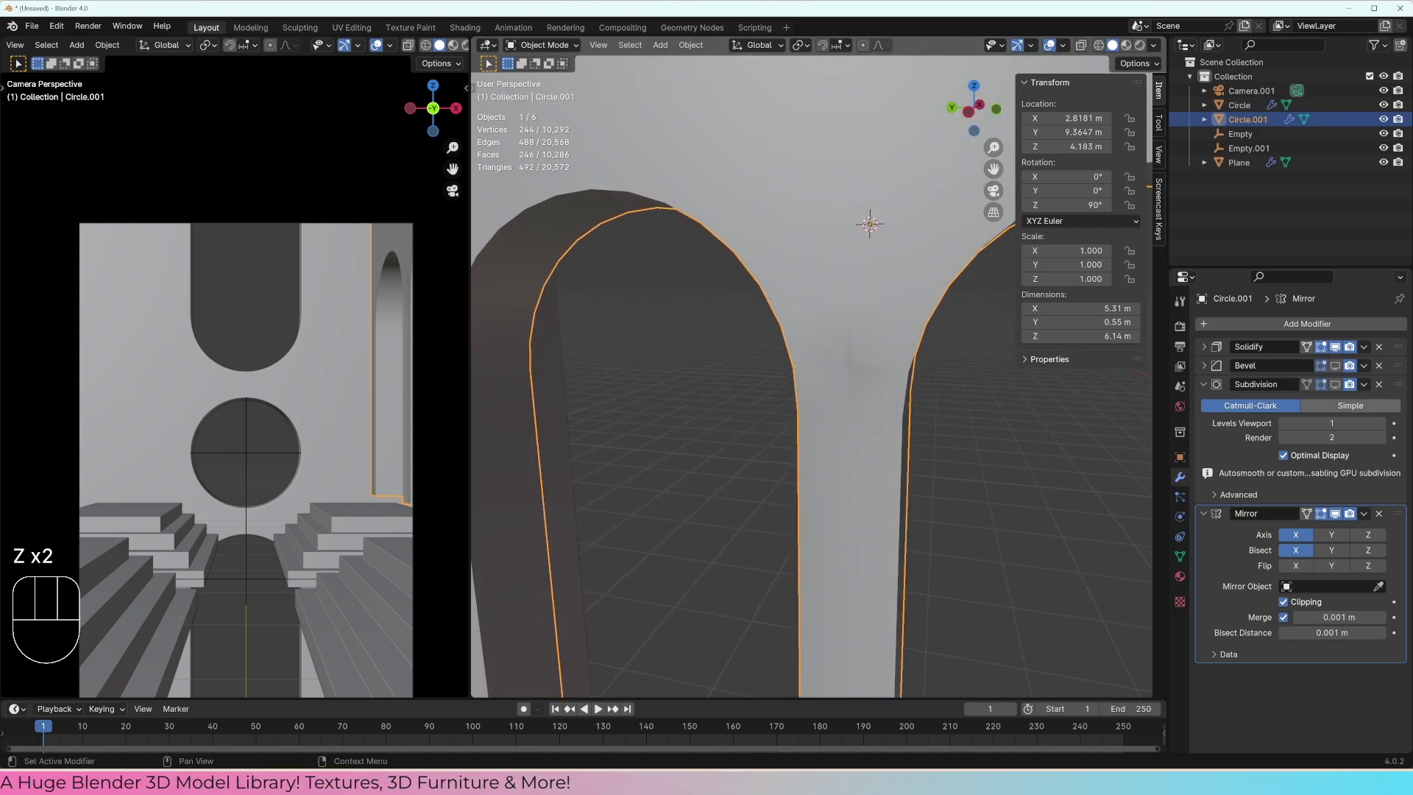
pyautogui.click(1339, 516)
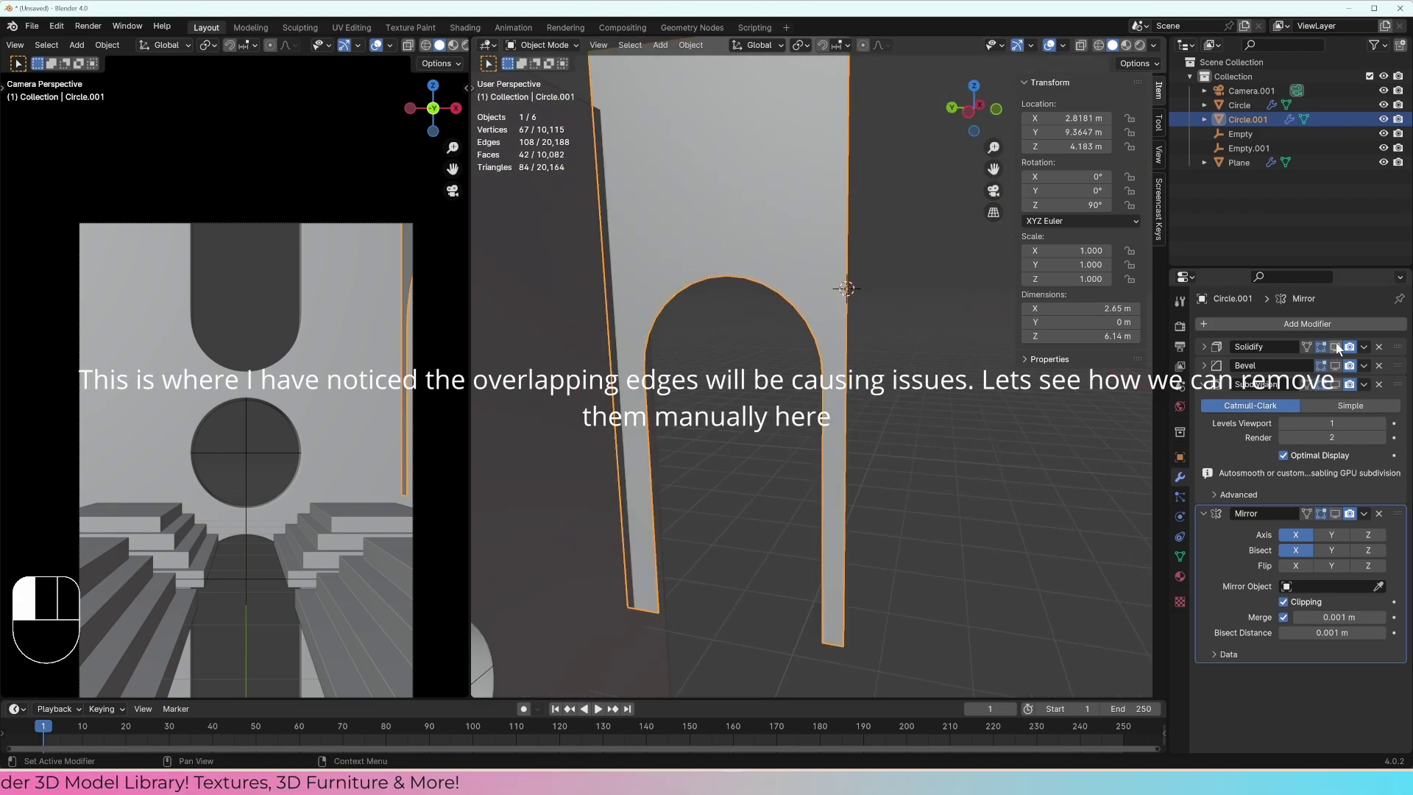
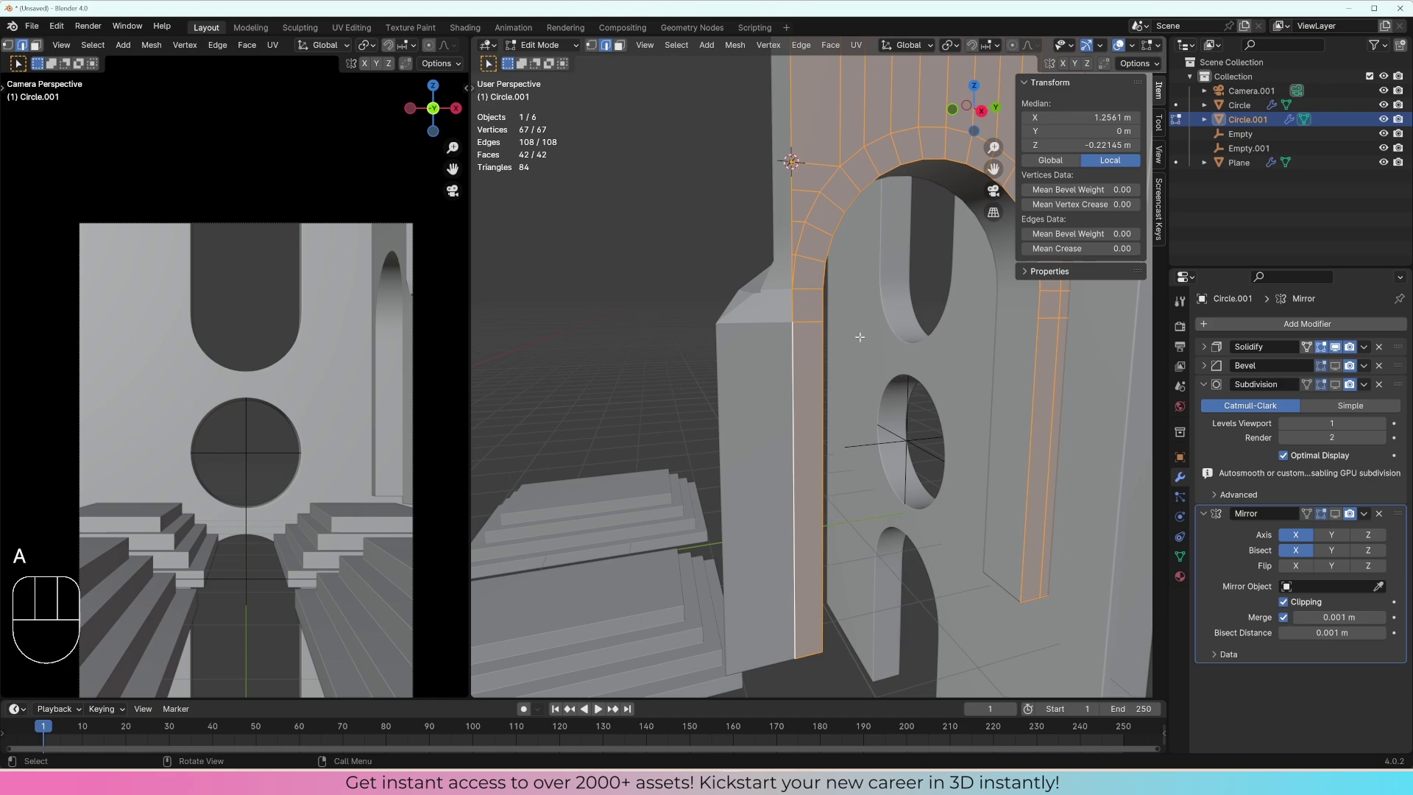
# Step: Merge the arch panel's vertices By Distance, undo, and merge again, removing three duplicates
pyautogui.press('m')
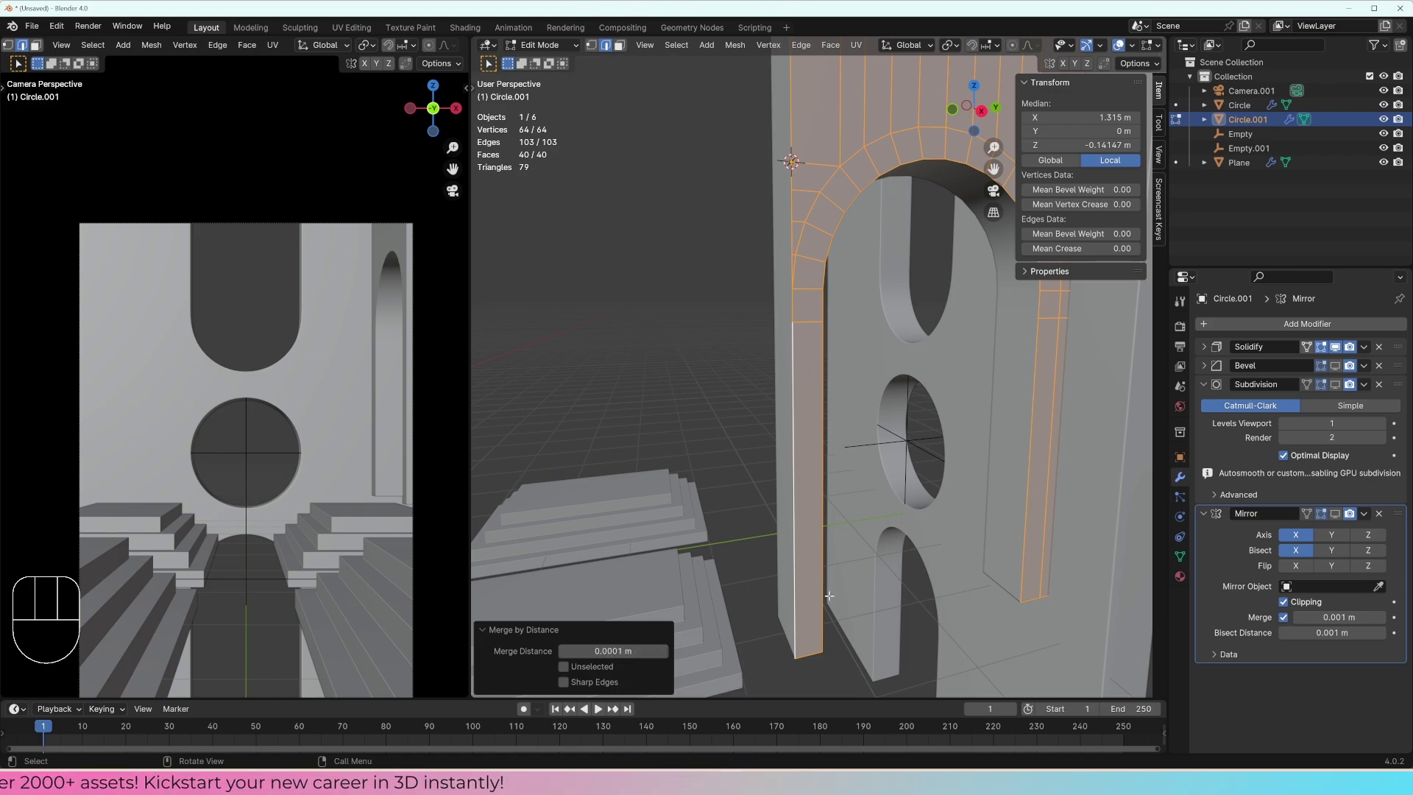
pyautogui.press('ctrl+z')
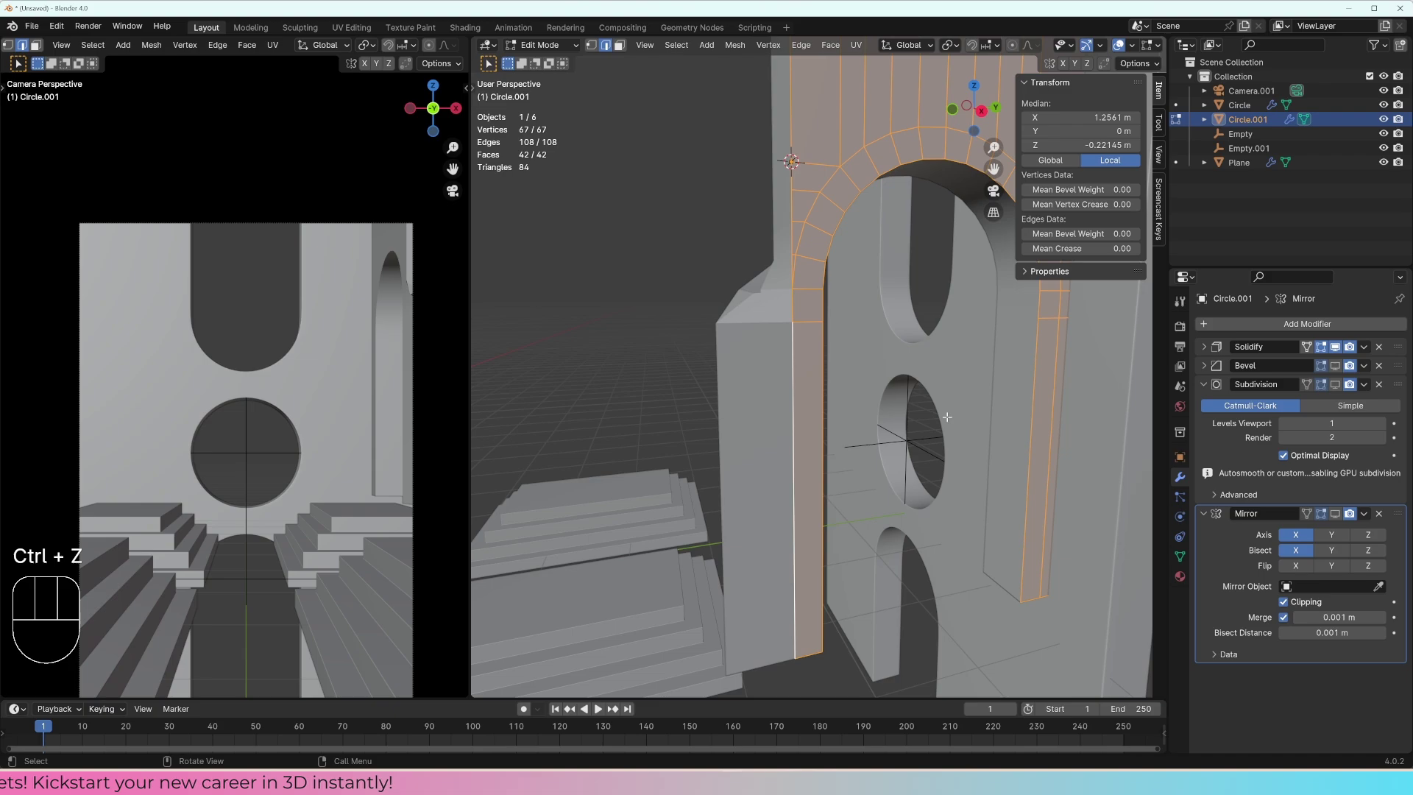
pyautogui.press('m')
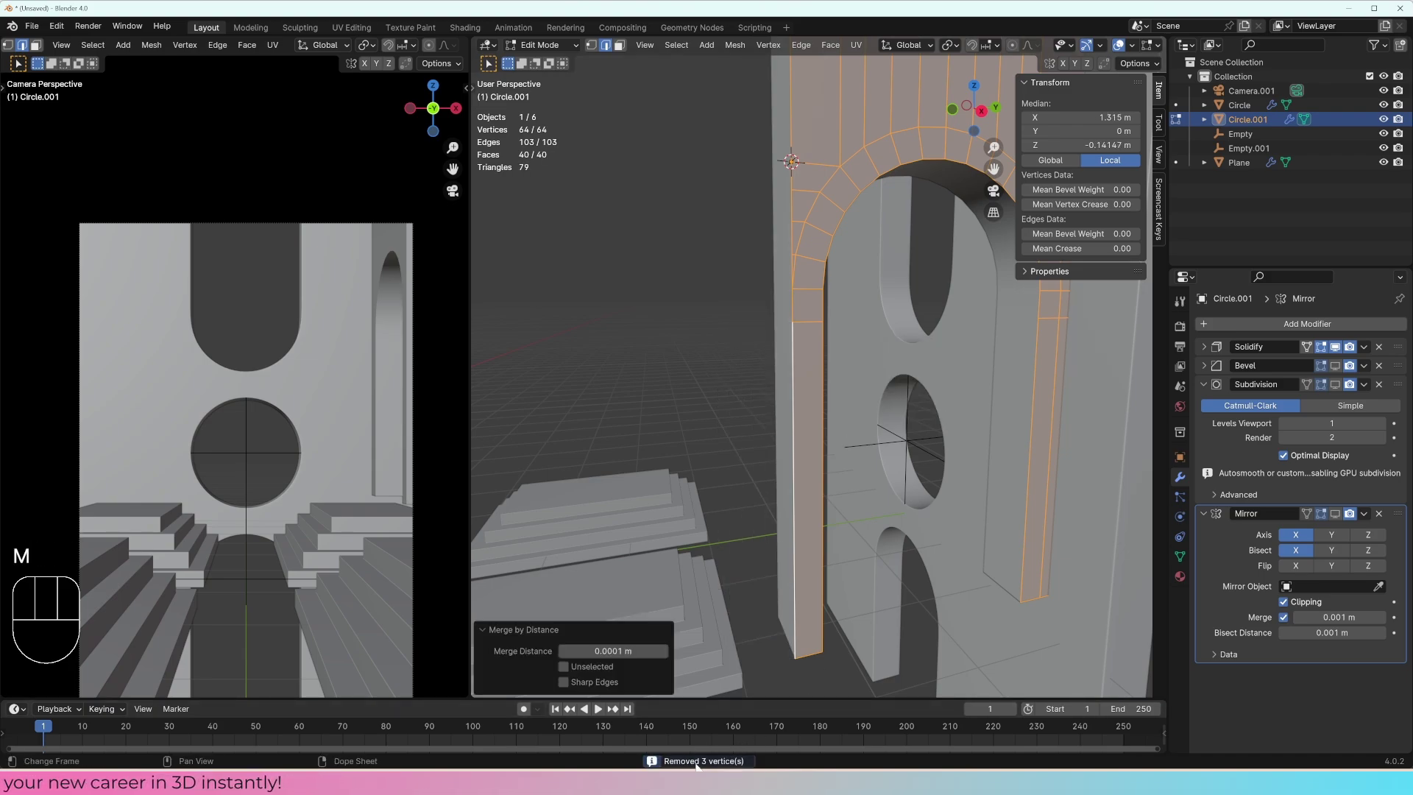
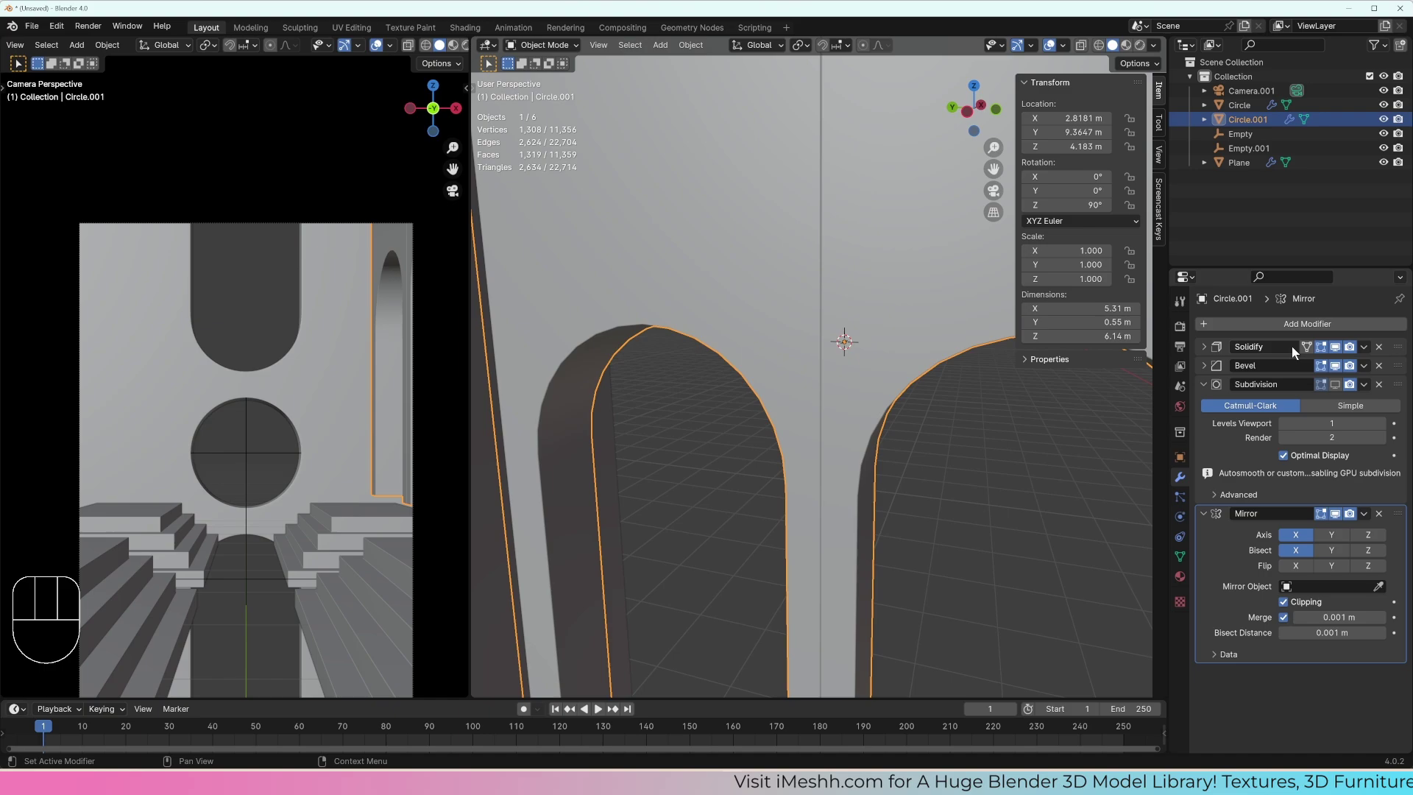
# Step: Move the Mirror modifier to the top of the arch wall's modifier stack
pyautogui.moveTo(898, 393); pyautogui.dragTo(889, 331)
pyautogui.click(1343, 518)
pyautogui.moveTo(855, 356); pyautogui.dragTo(799, 367)
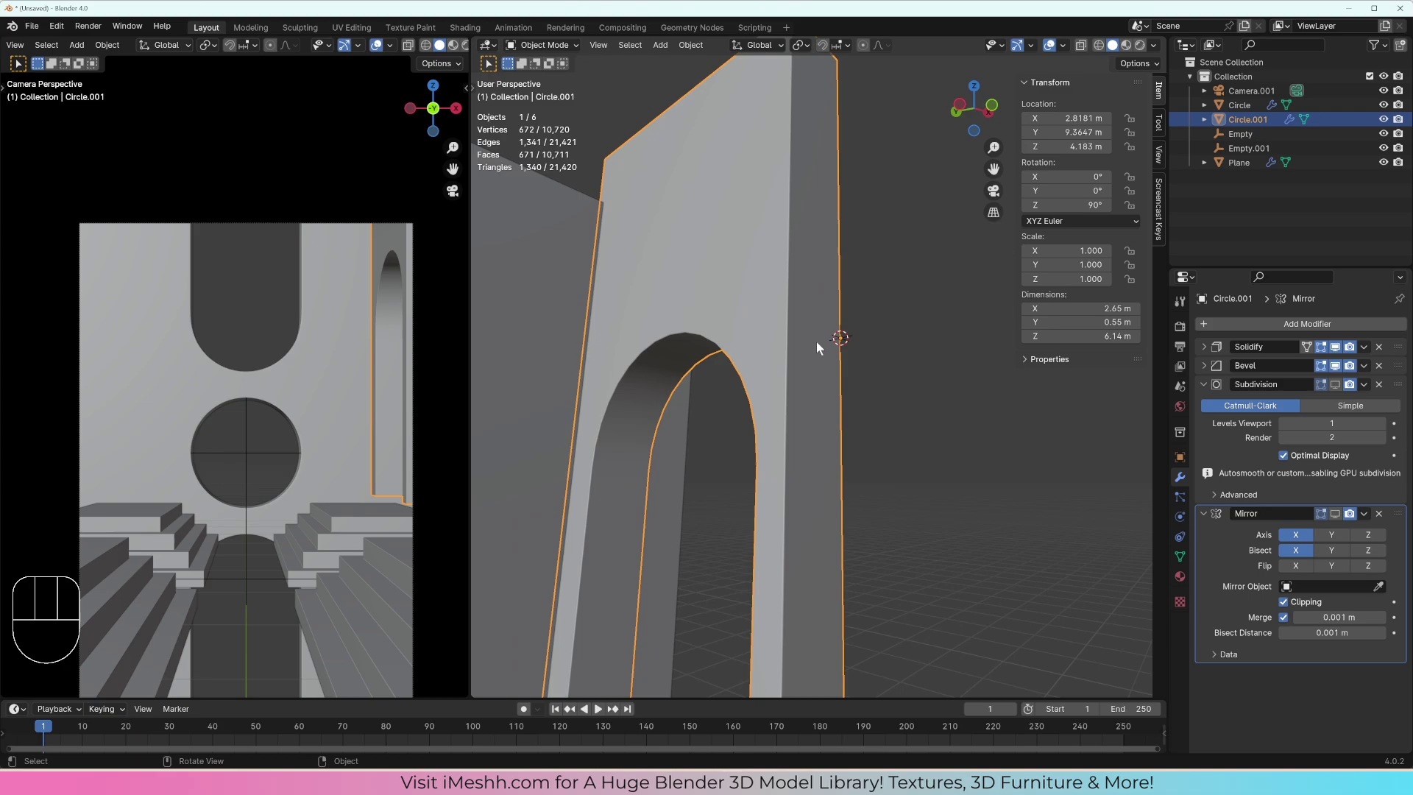
pyautogui.click(1400, 520)
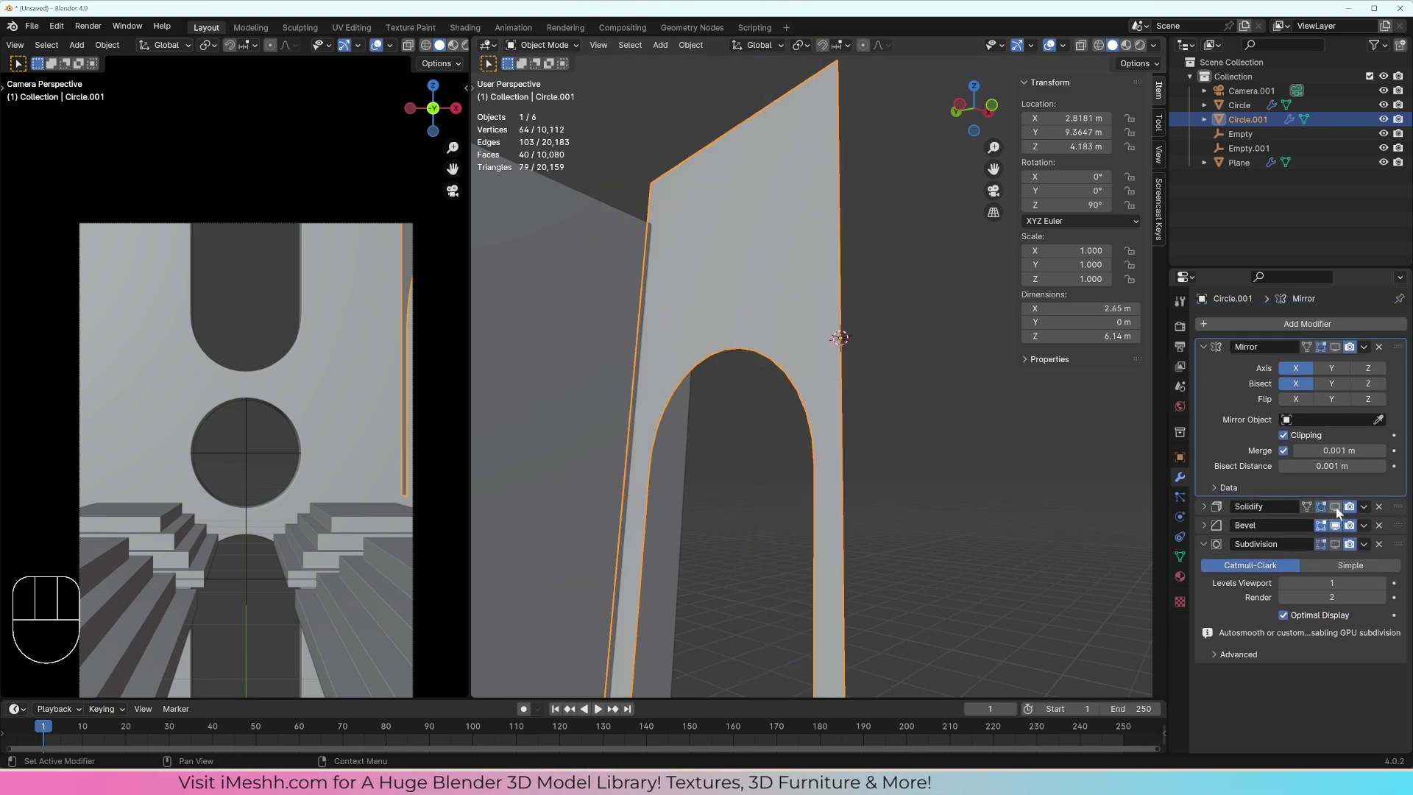
pyautogui.click(1338, 352)
pyautogui.middleClick(919, 357)
pyautogui.press('z')
pyautogui.press('z')
pyautogui.middleClick(842, 366)
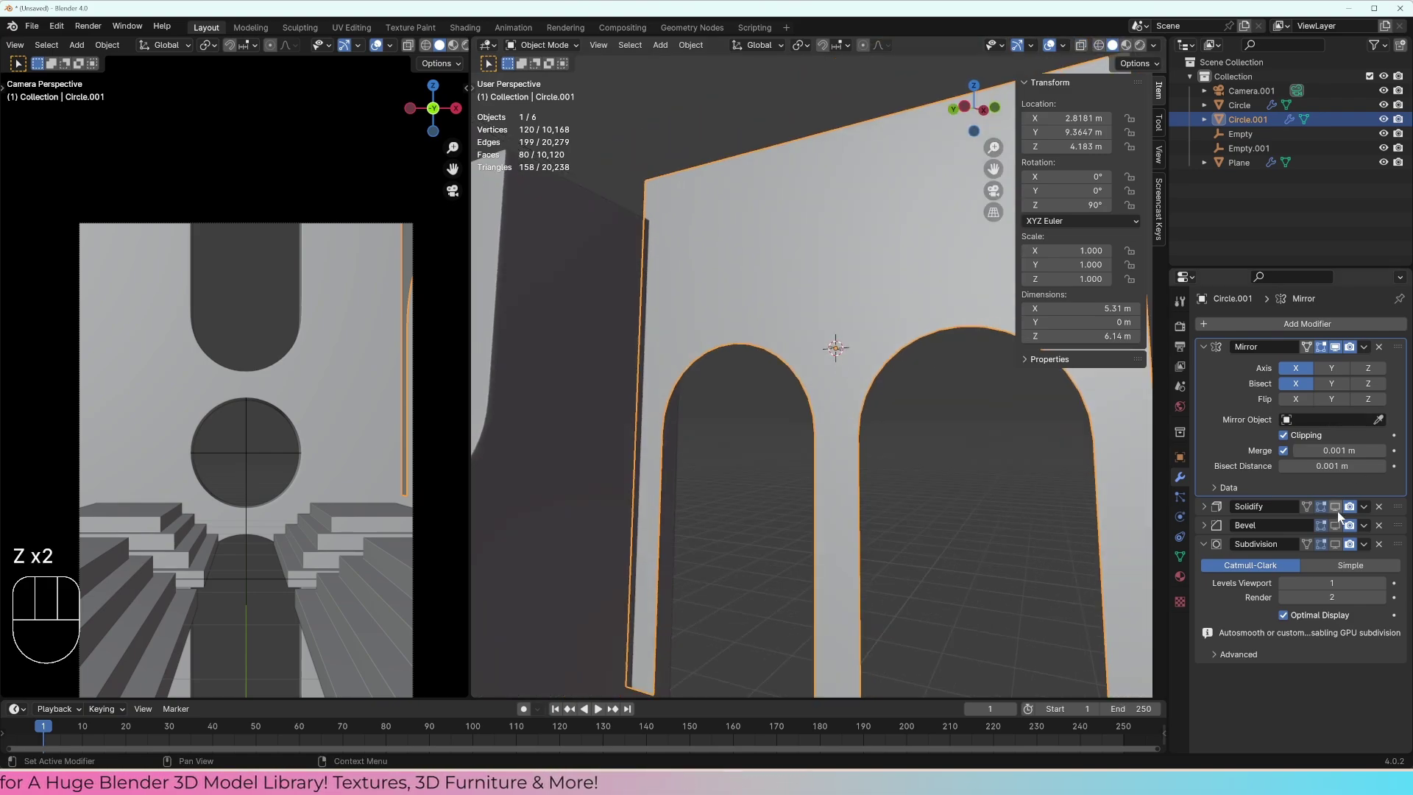
# Step: Re-enable Solidify, Bevel and Subdivision in the viewport for the thick rounded double arch
pyautogui.click(1340, 511)
pyautogui.moveTo(867, 385); pyautogui.dragTo(816, 481)
pyautogui.moveTo(854, 425); pyautogui.dragTo(873, 368)
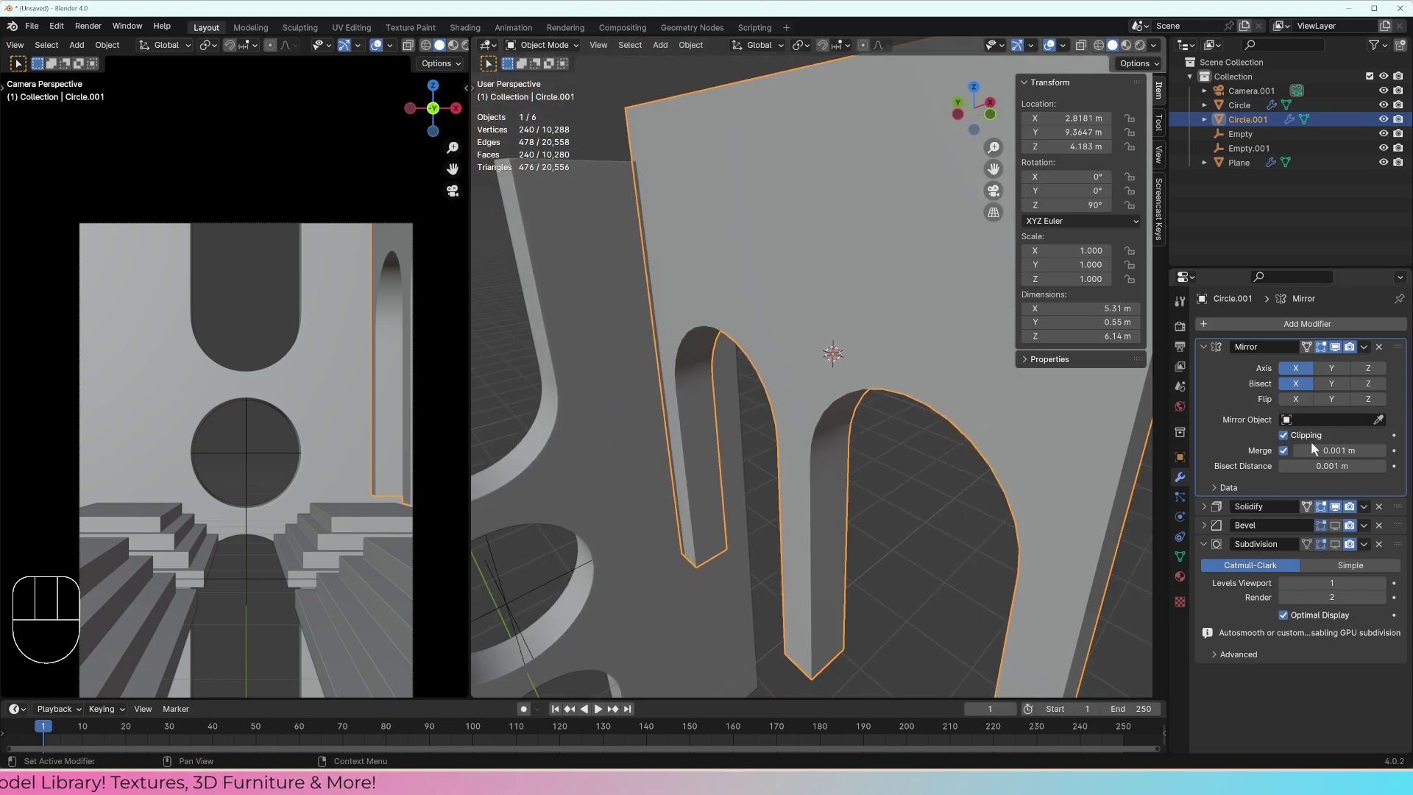
pyautogui.click(1341, 527)
pyautogui.middleClick(893, 426)
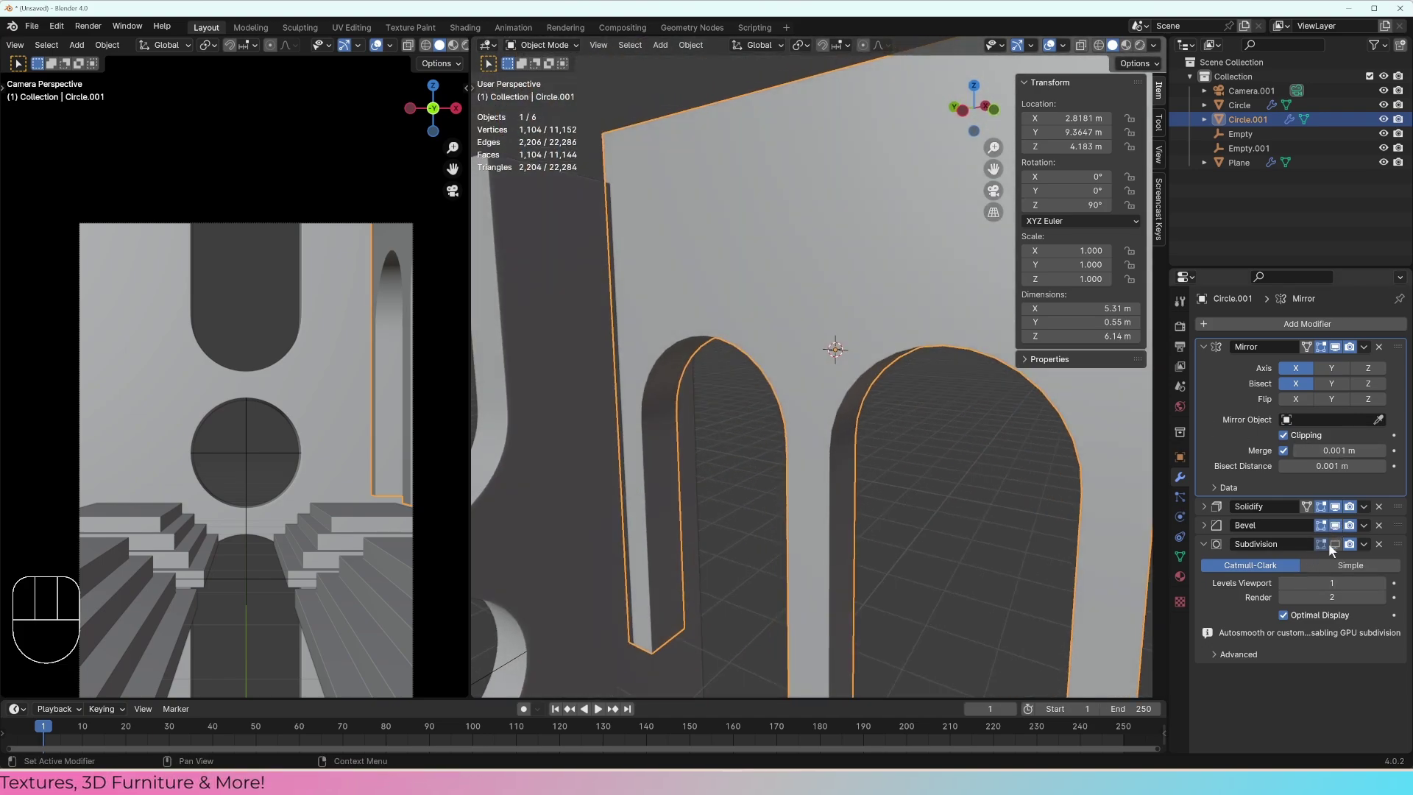
pyautogui.click(1340, 546)
pyautogui.middleClick(902, 392)
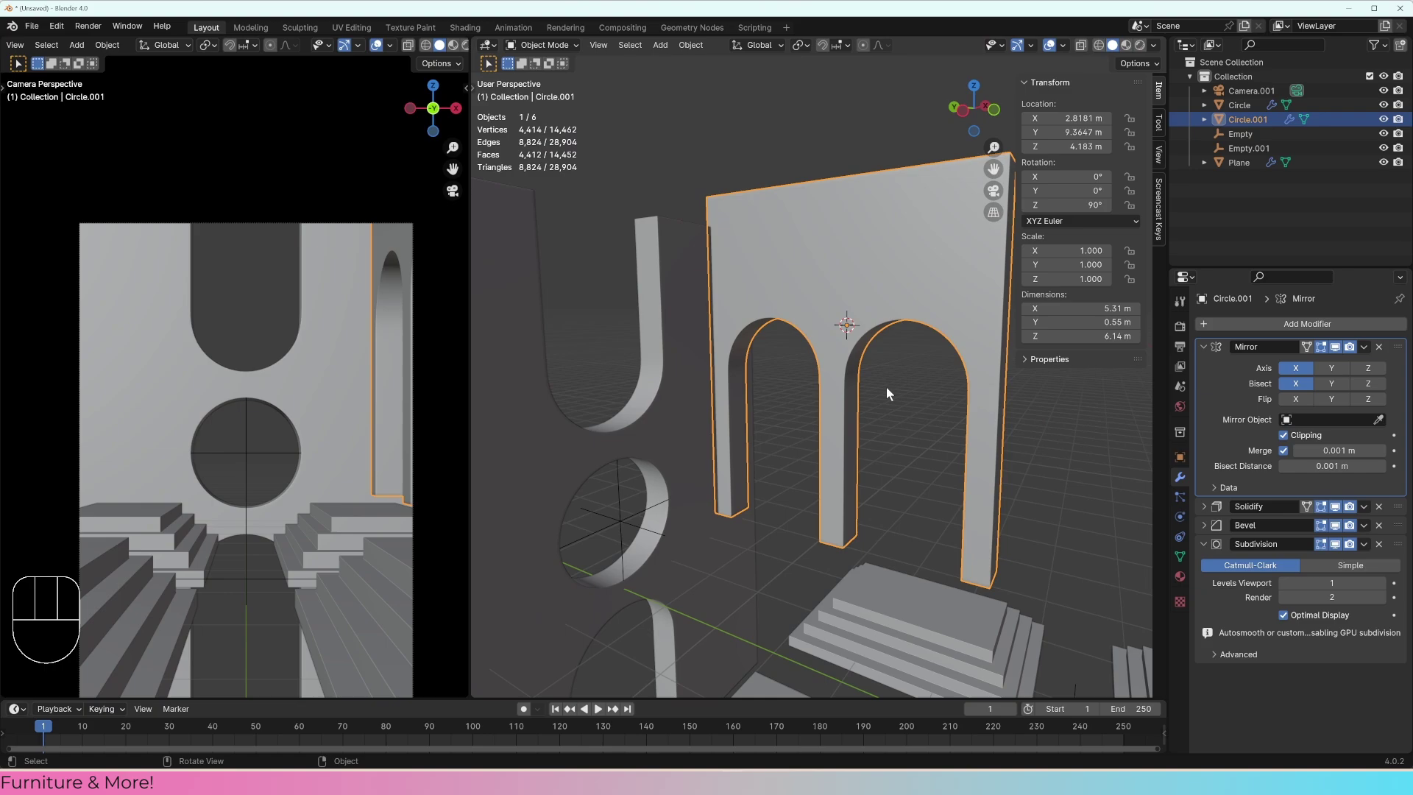
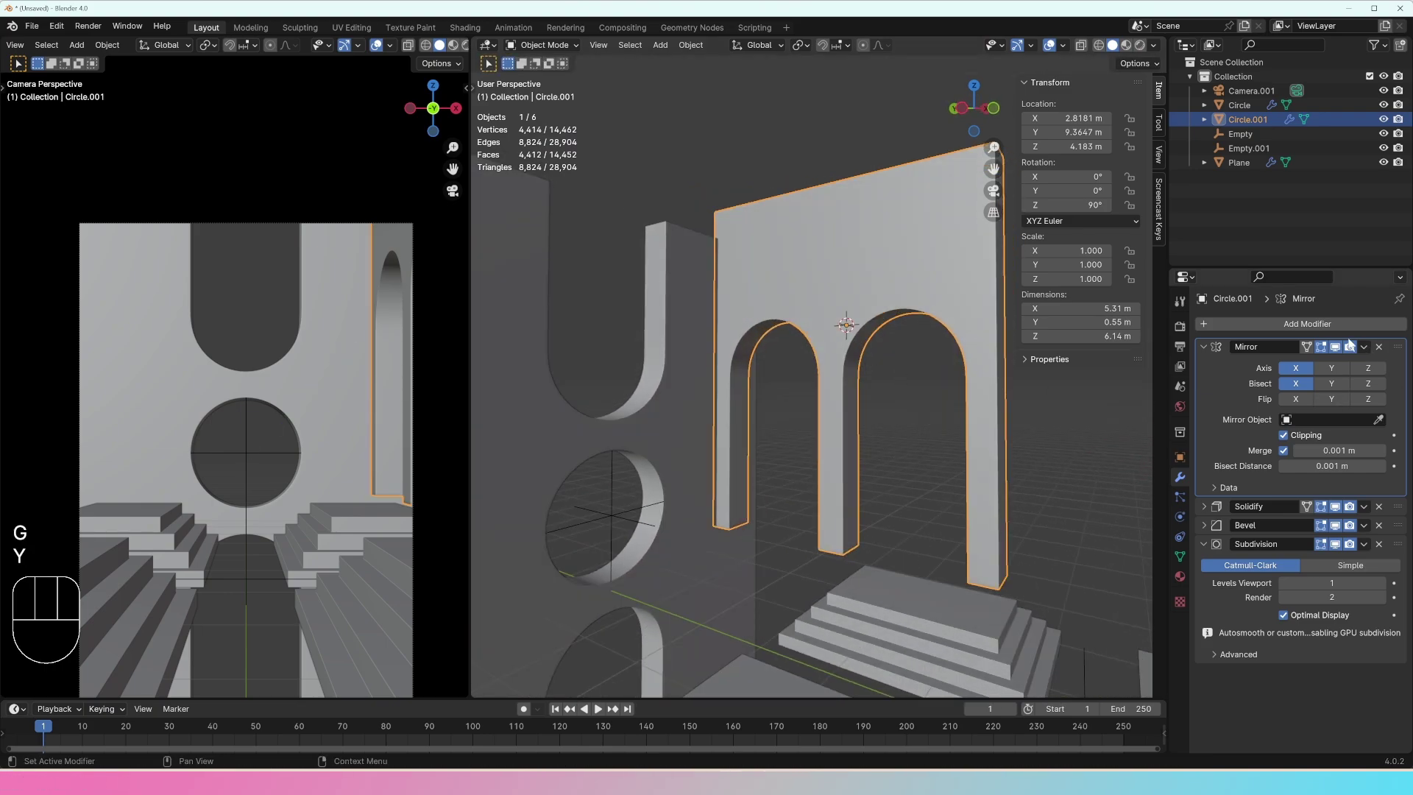
# Step: Shift the double-arch wall slightly back along Y
pyautogui.press('g')
pyautogui.press('y')
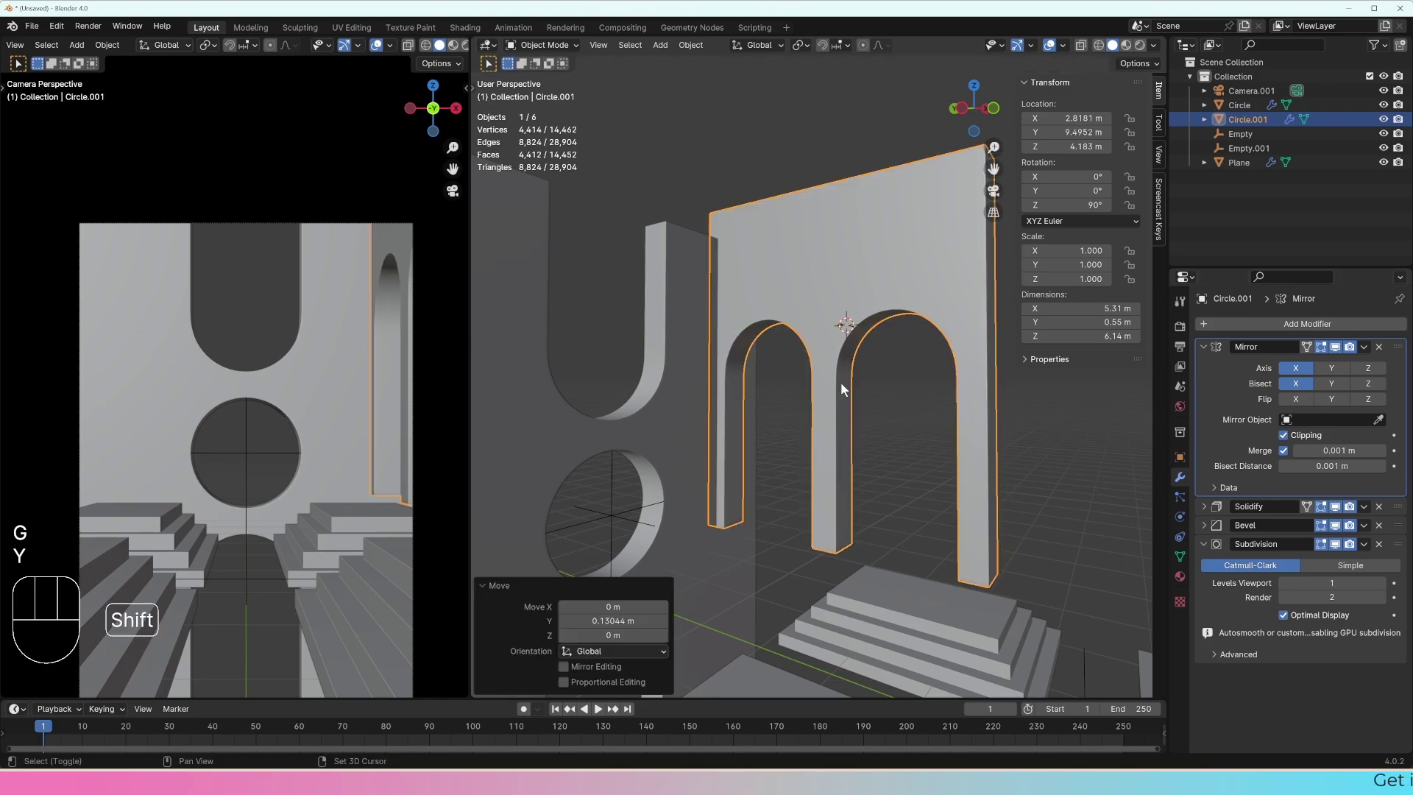
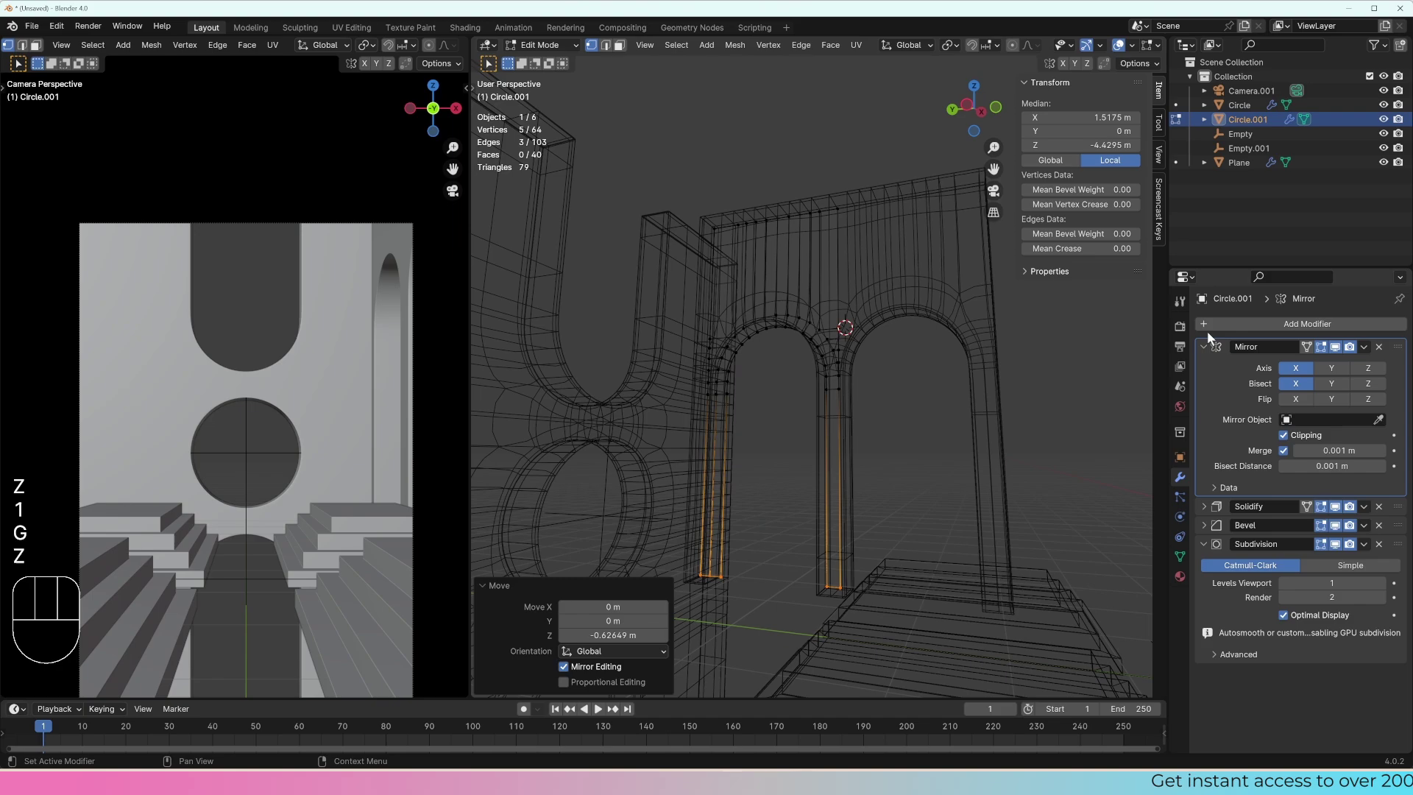
pyautogui.click(1207, 352)
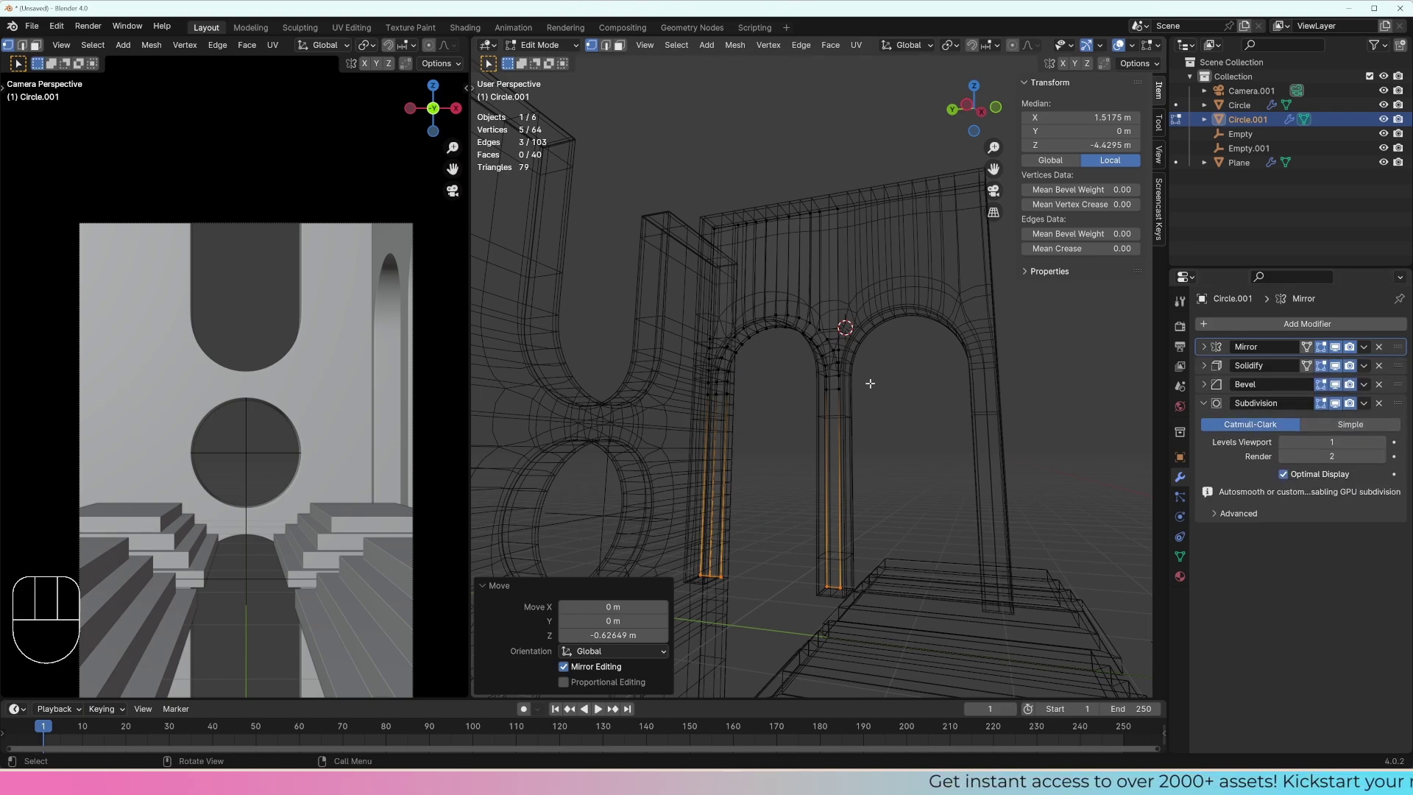
# Step: Pull the pillar bottom vertices down along Z so the wall stands taller
pyautogui.press('Tab')
pyautogui.middleClick(810, 410)
pyautogui.press('z')
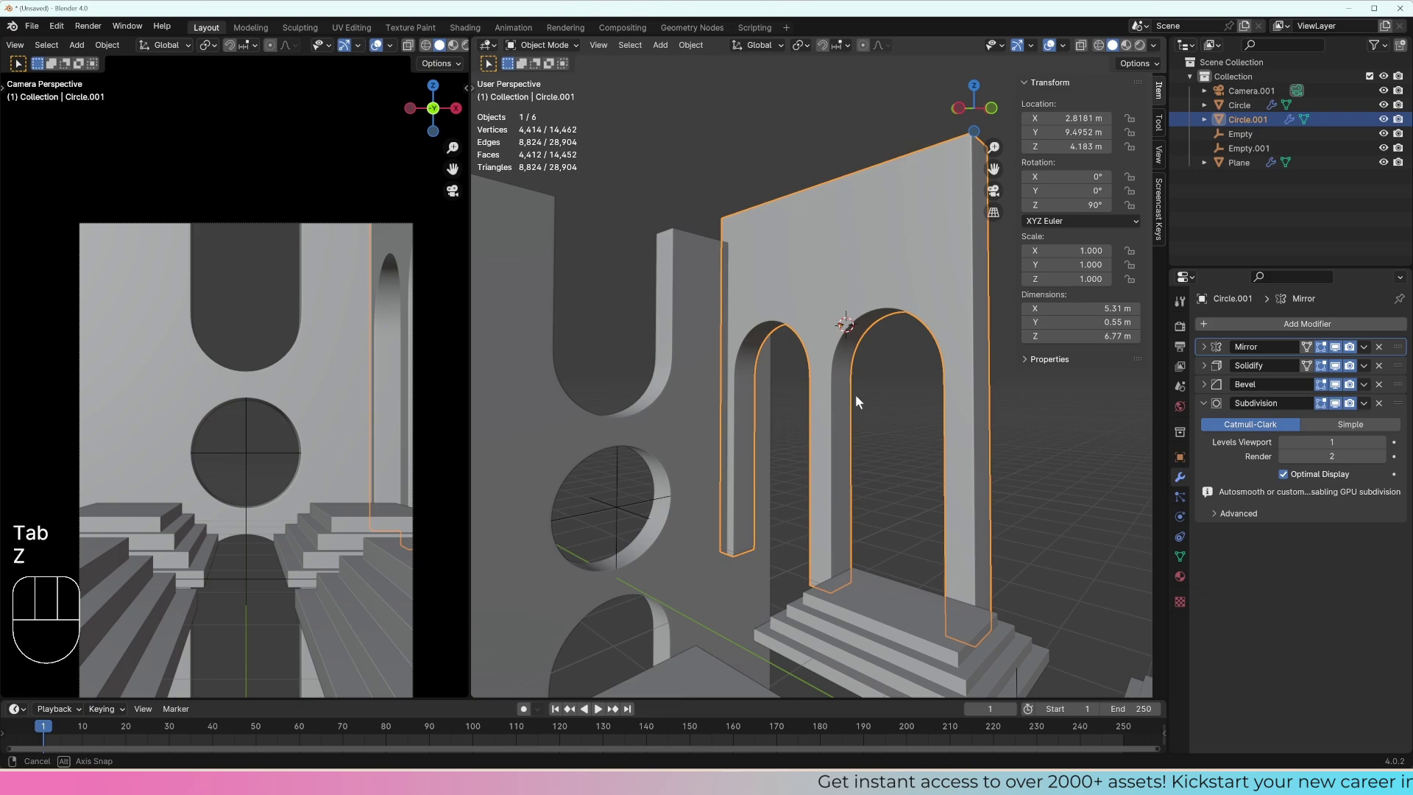
pyautogui.middleClick(797, 419)
# Step: Back in Object Mode, select the empty inside the round opening from the front view
pyautogui.moveTo(847, 412); pyautogui.dragTo(888, 401)
pyautogui.middleClick(828, 356)
pyautogui.rightClick(962, 456)
pyautogui.click(805, 403)
pyautogui.middleClick(812, 409)
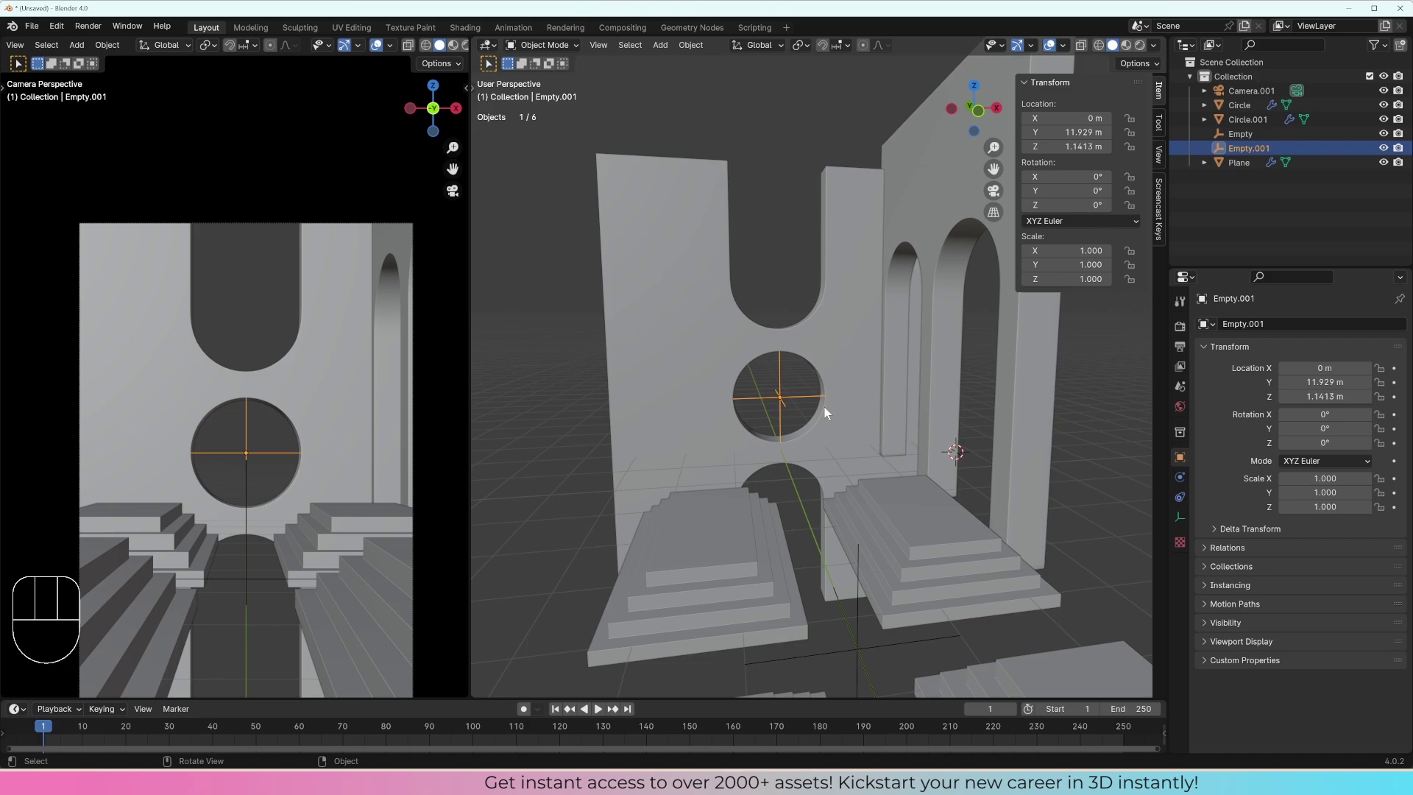
# Step: Add a Mirror modifier on X to Circle.001 with Empty.001 picked as the mirror object
pyautogui.click(947, 357)
pyautogui.click(1207, 409)
pyautogui.moveTo(1237, 332); pyautogui.dragTo(1291, 430)
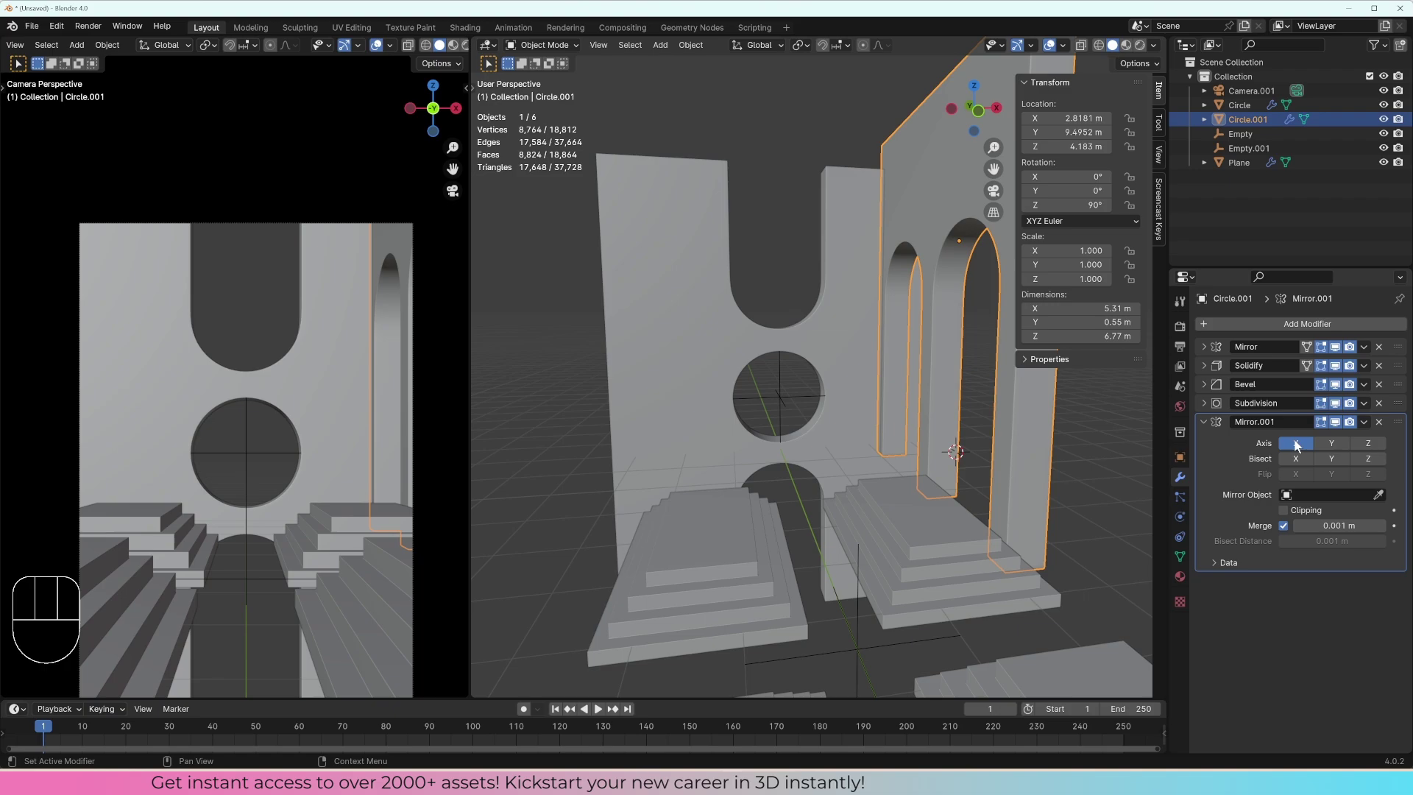
pyautogui.click(1387, 500)
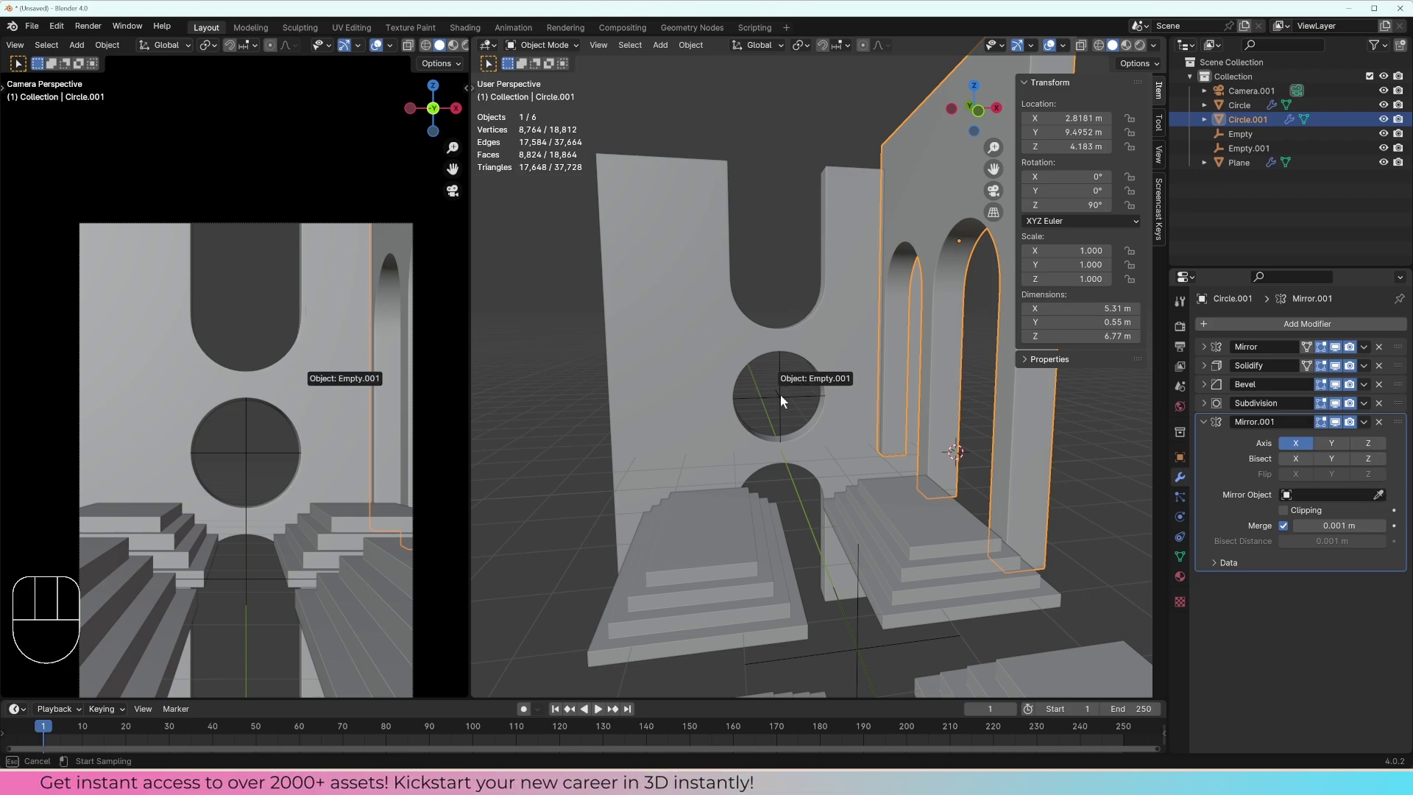
pyautogui.moveTo(843, 402); pyautogui.dragTo(822, 401)
pyautogui.click(822, 402)
# Step: Nudge the mirror centre along X so the copy stands opposite, and fold away the modifier
pyautogui.press('g')
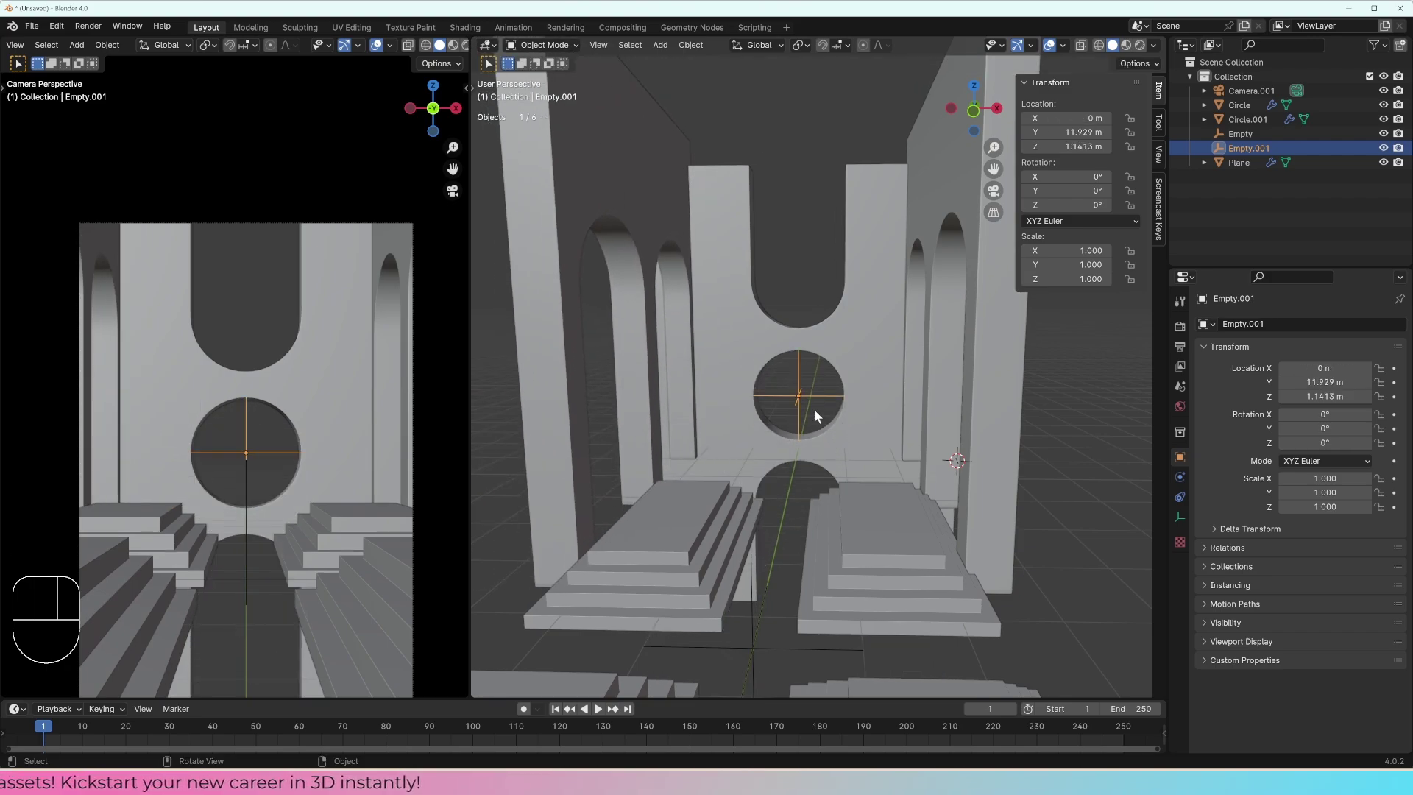
pyautogui.moveTo(830, 416); pyautogui.dragTo(980, 382)
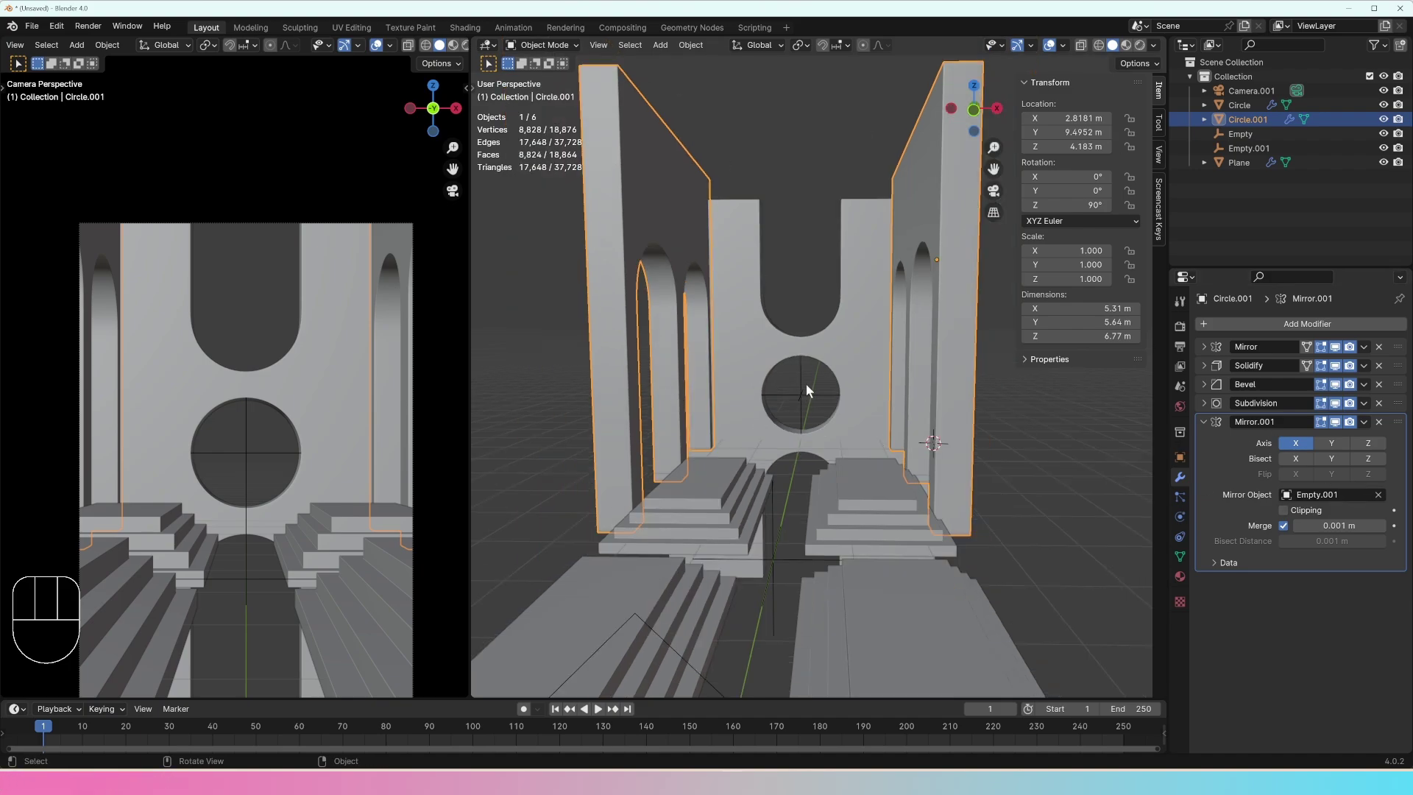
pyautogui.press('g')
pyautogui.press('x')
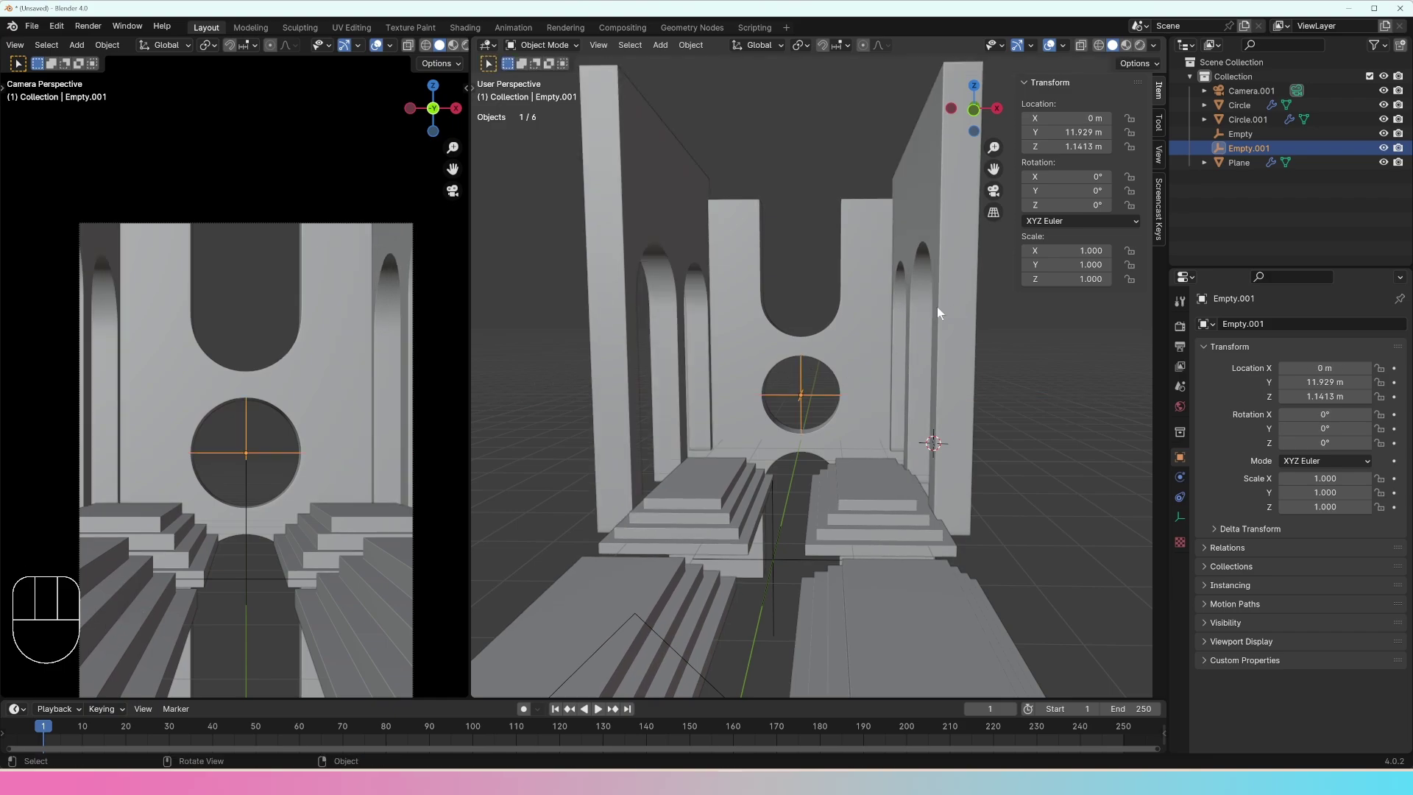
pyautogui.click(942, 267)
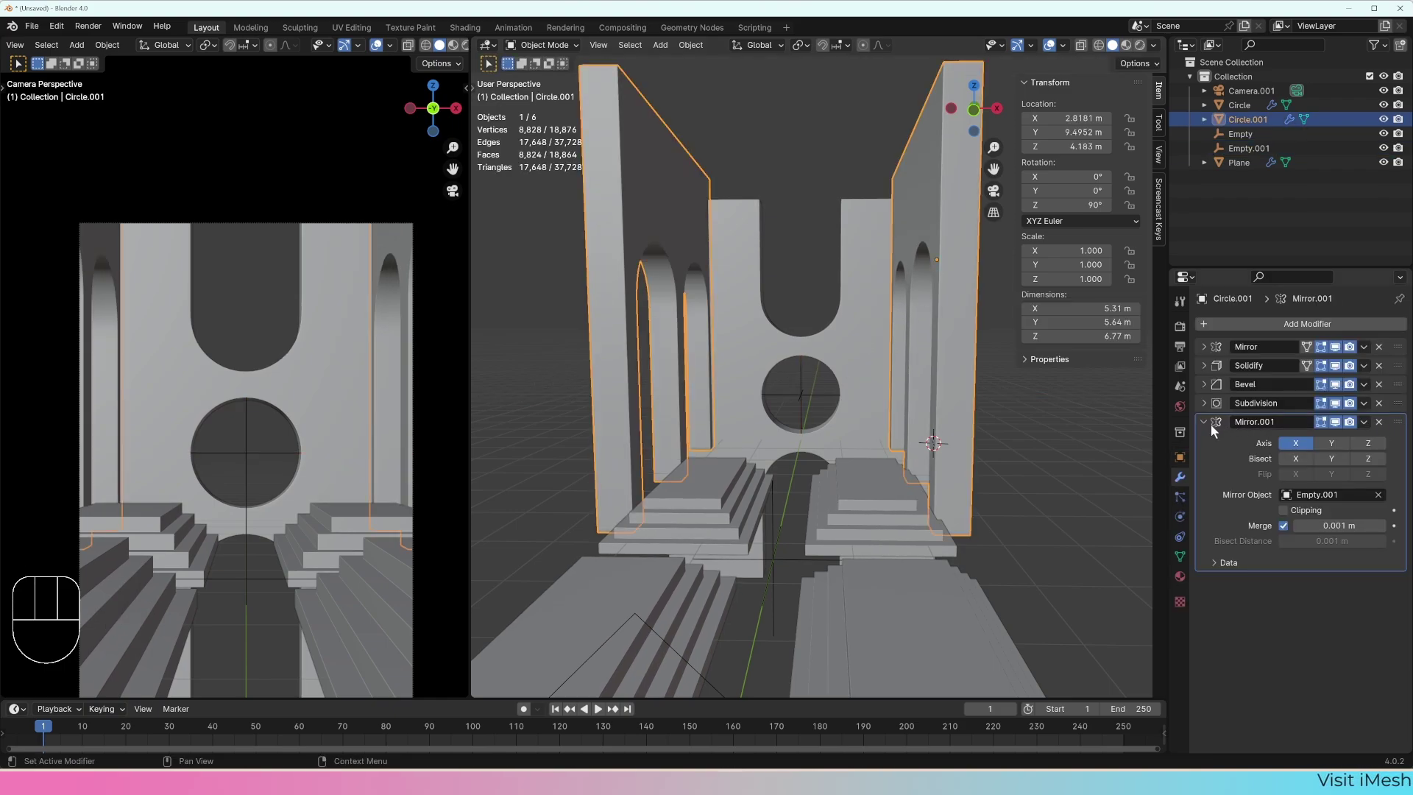
pyautogui.click(1208, 433)
pyautogui.middleClick(888, 399)
pyautogui.middleClick(800, 448)
pyautogui.moveTo(280, 426); pyautogui.dragTo(304, 409)
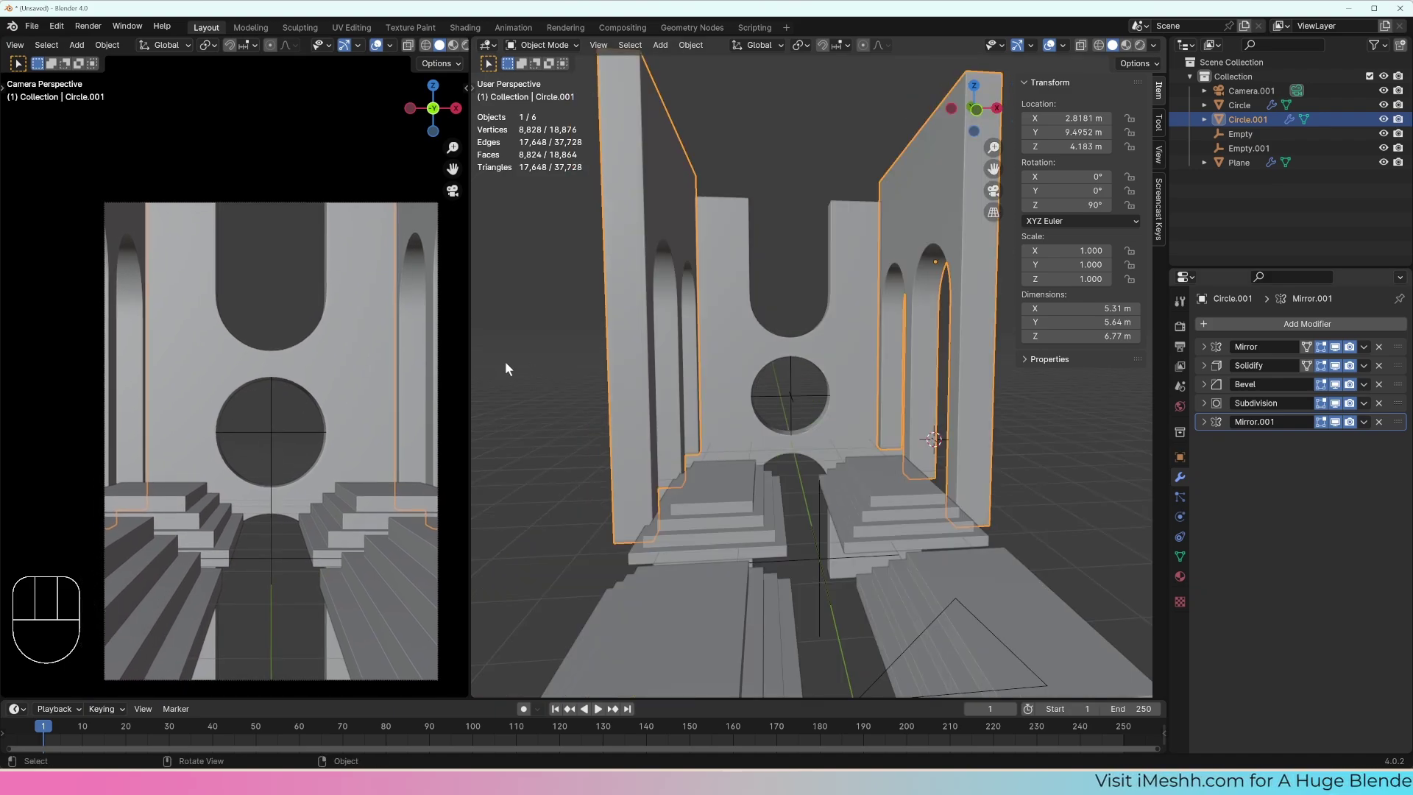
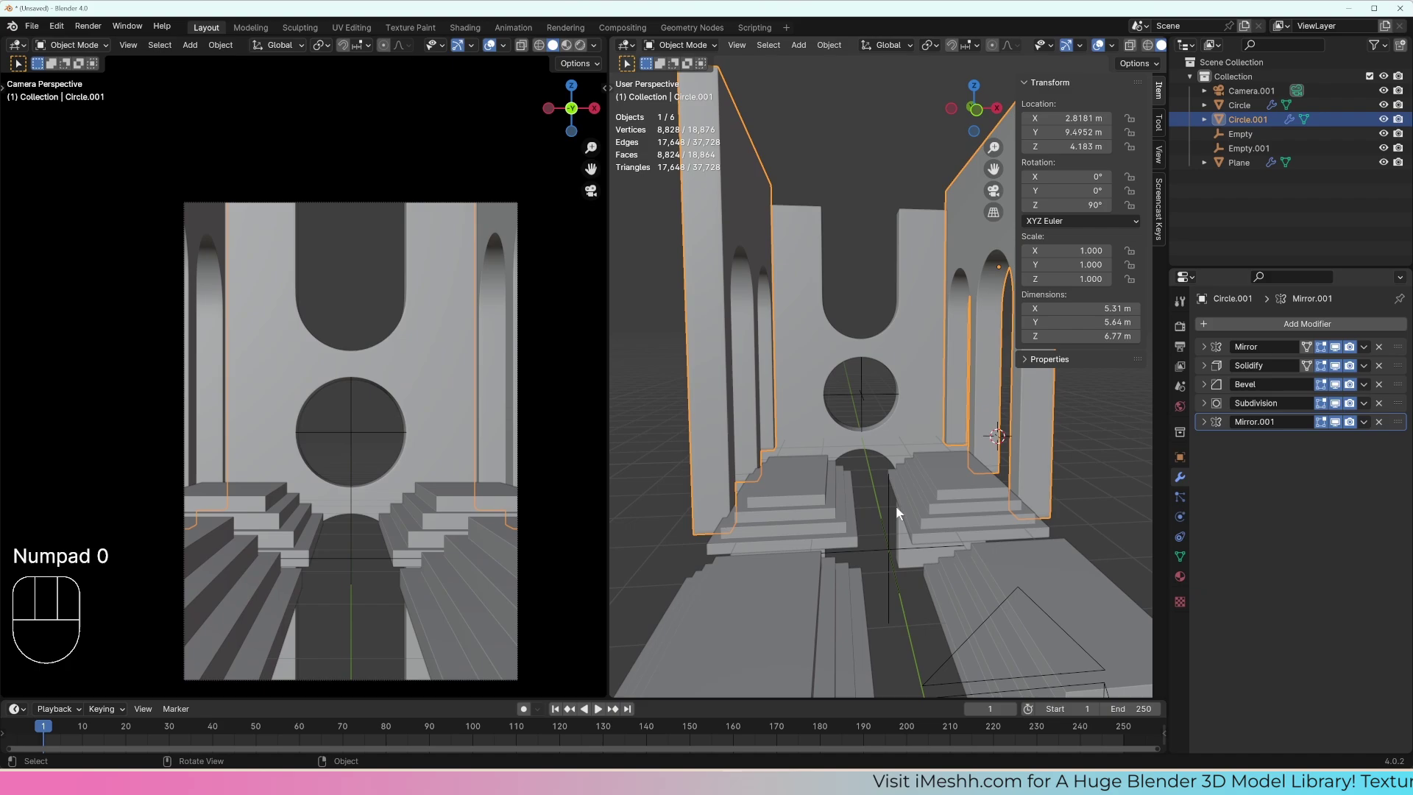
# Step: Orbit around the hall and select the staircase object (Plane) with its bevel and mirror
pyautogui.moveTo(924, 516); pyautogui.dragTo(1035, 506)
pyautogui.moveTo(890, 500); pyautogui.dragTo(936, 484)
pyautogui.middleClick(823, 469)
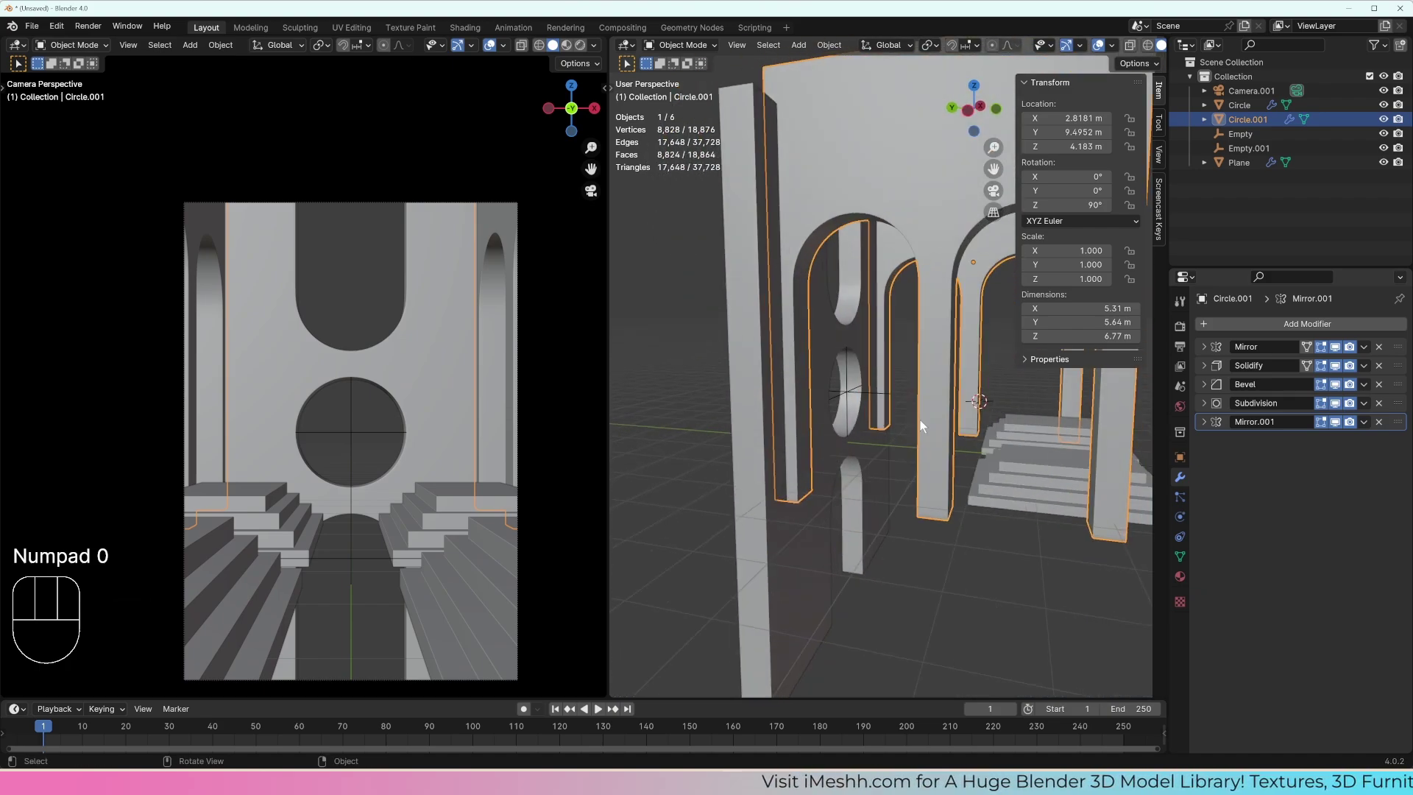
pyautogui.middleClick(999, 459)
pyautogui.click(1016, 449)
# Step: In Edit Mode, select the top face of the staircase platform
pyautogui.moveTo(999, 476); pyautogui.dragTo(886, 516)
pyautogui.middleClick(865, 440)
pyautogui.press('Tab')
pyautogui.press('Tab')
pyautogui.press('Tab')
pyautogui.press('3')
pyautogui.press('Tab')
pyautogui.moveTo(894, 414); pyautogui.dragTo(874, 420)
pyautogui.press('Tab')
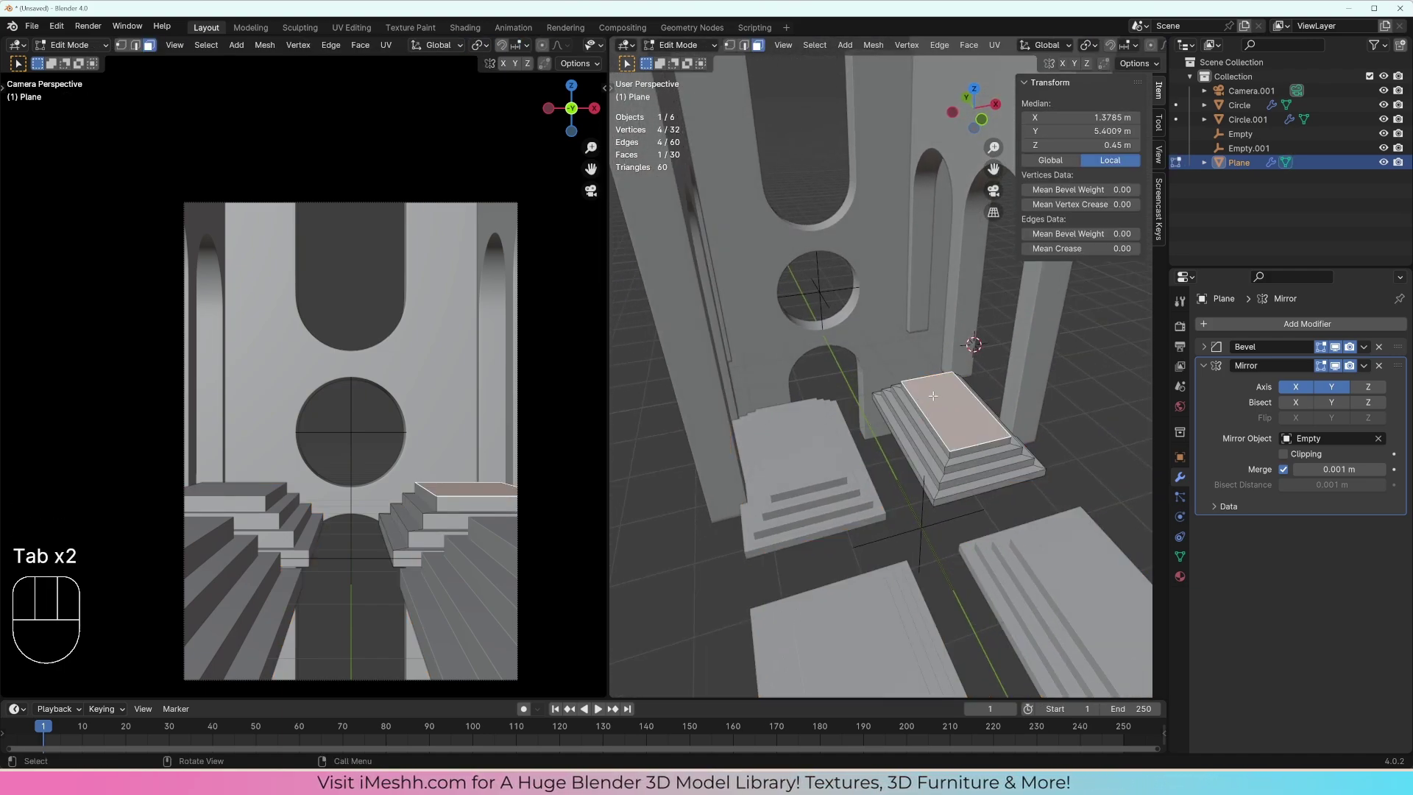
pyautogui.press('Tab')
# Step: Snap the 3D cursor to that top face and return to Object Mode
pyautogui.moveTo(866, 371); pyautogui.dragTo(853, 392)
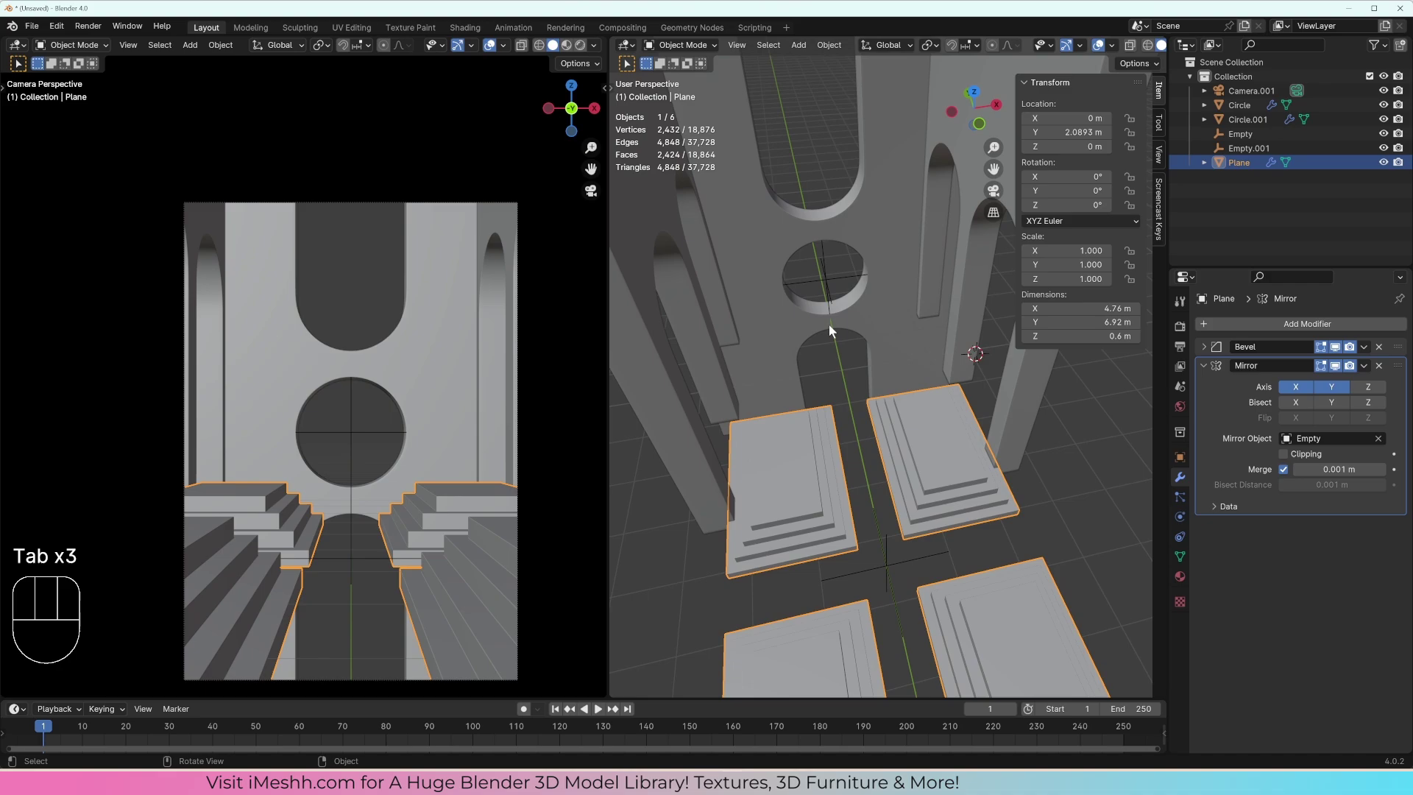
pyautogui.press('shift+s')
pyautogui.press('shift+a')
pyautogui.press('Tab')
pyautogui.press('Tab')
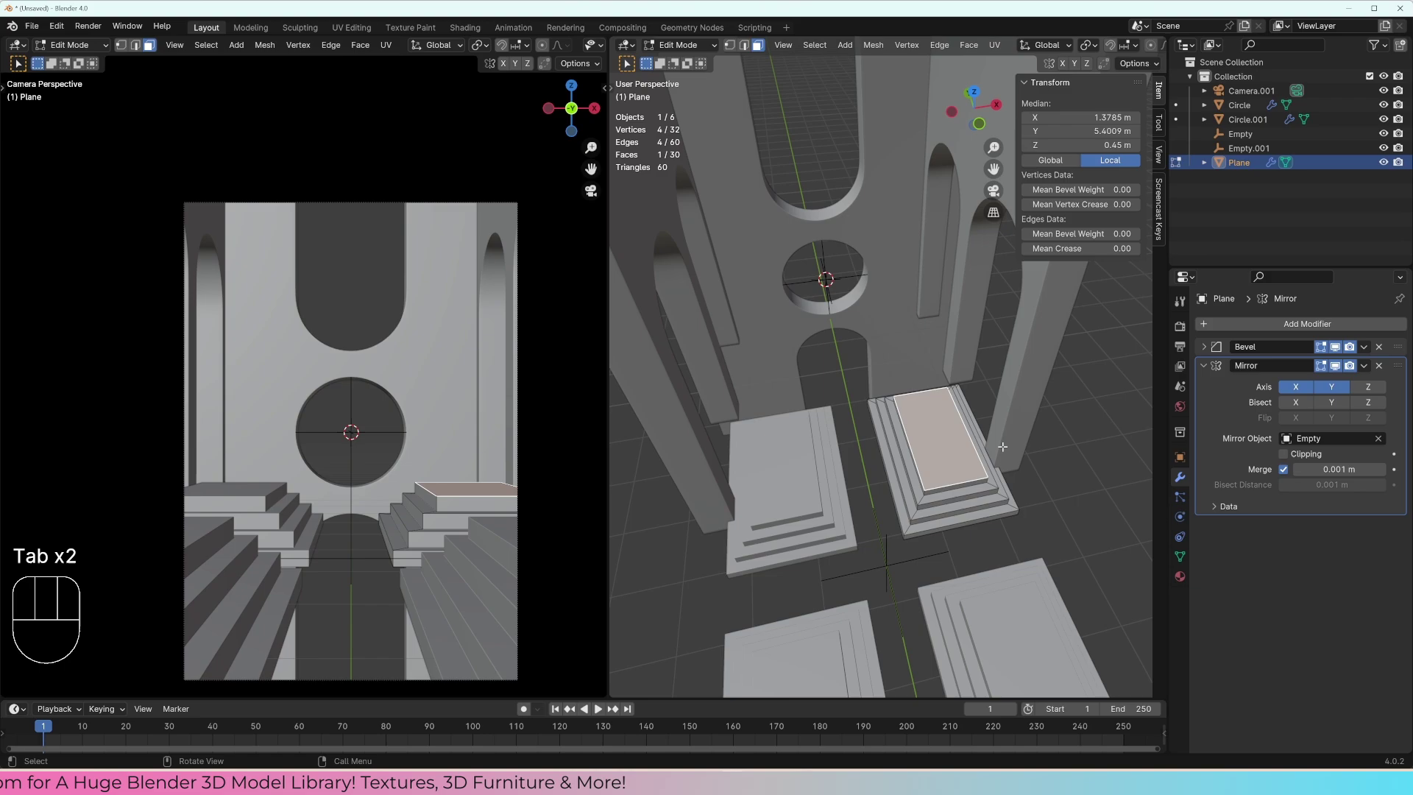
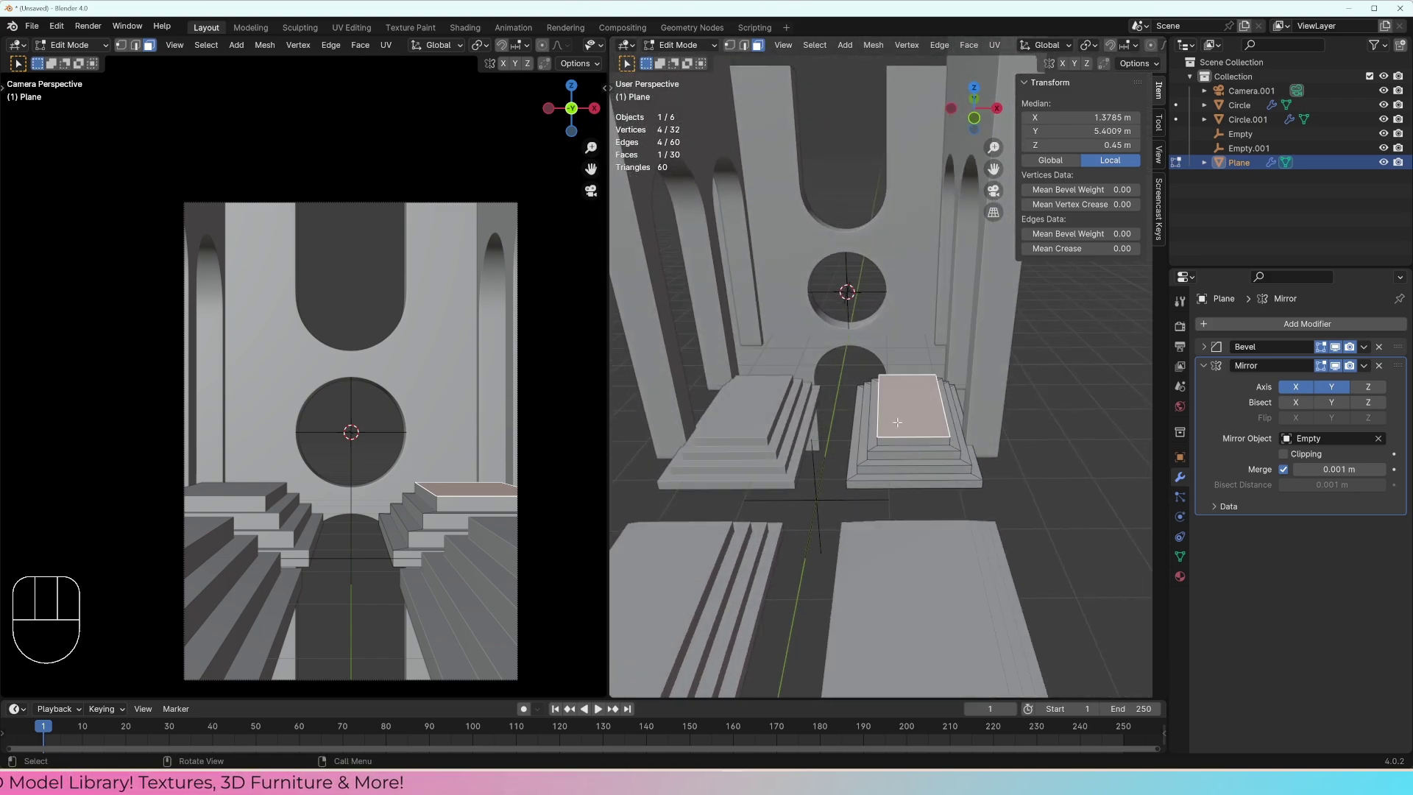
pyautogui.press('Tab')
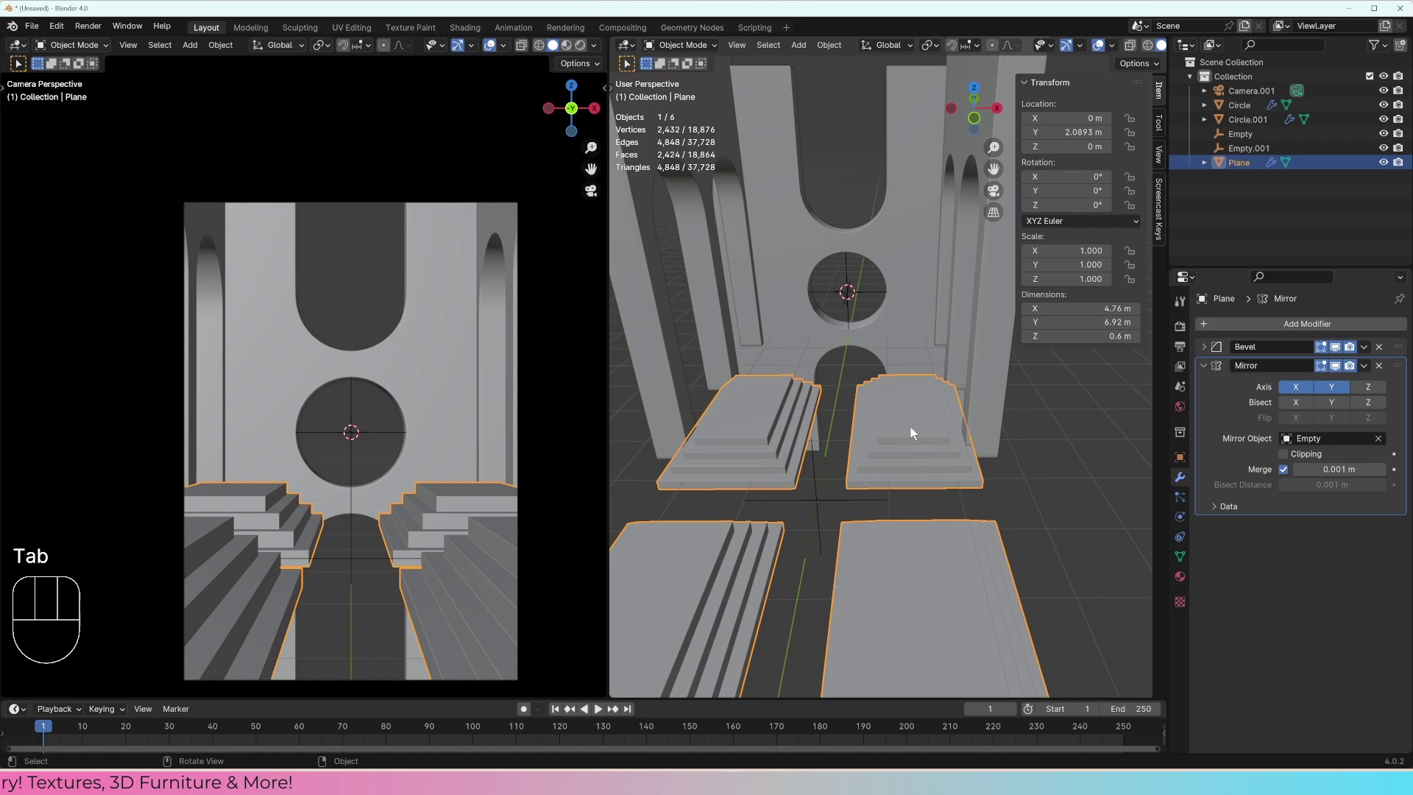
# Step: In top view, duplicate a stair piece and rotate the copy 90° about Z
pyautogui.press('KP_7')
pyautogui.press('shift+d')
pyautogui.press('r')
pyautogui.press('KP_9')
pyautogui.press('KP_0')
pyautogui.press('KP_Enter')
pyautogui.press('g')
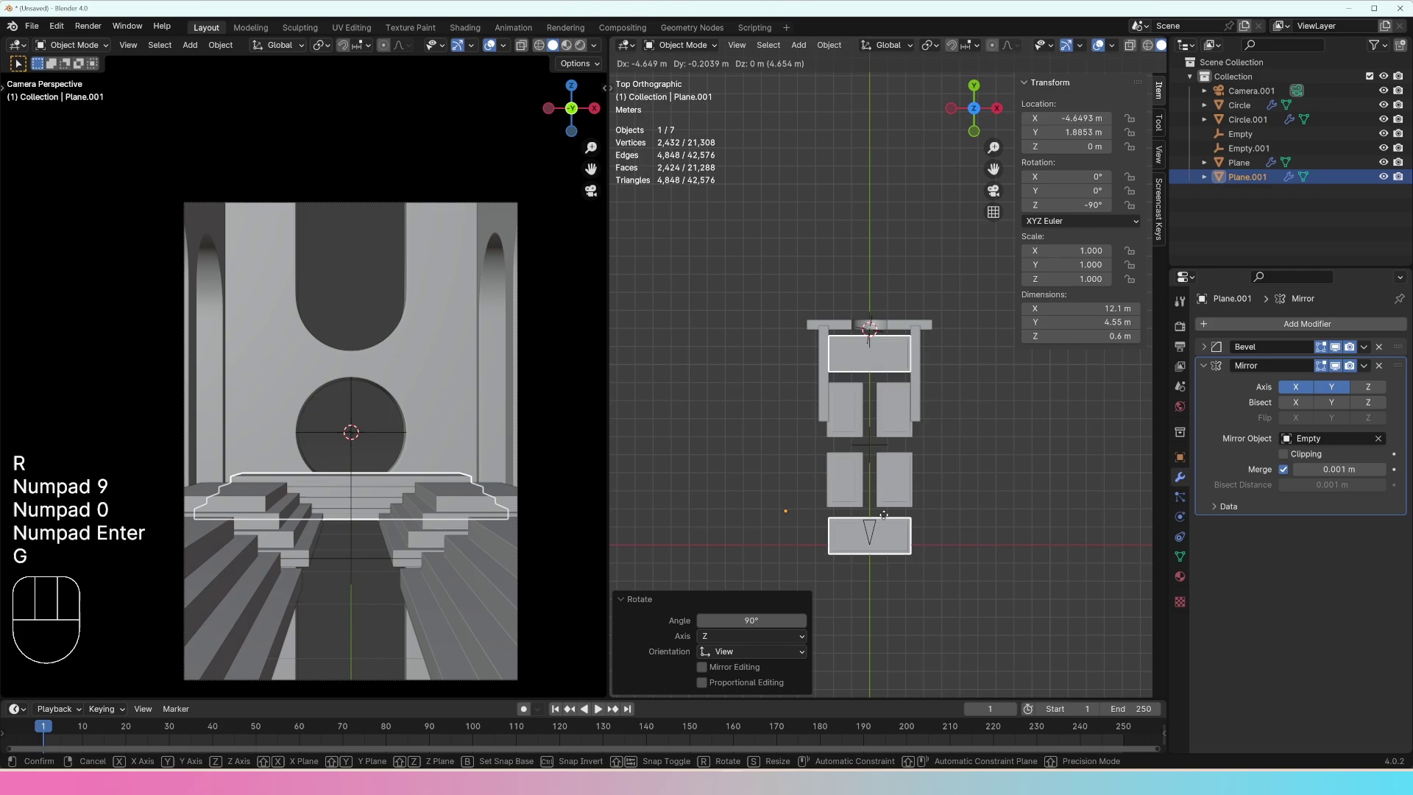
# Step: Remove the copy's Mirror modifier and move the slab between the walls under the round window
pyautogui.moveTo(959, 501); pyautogui.dragTo(946, 470)
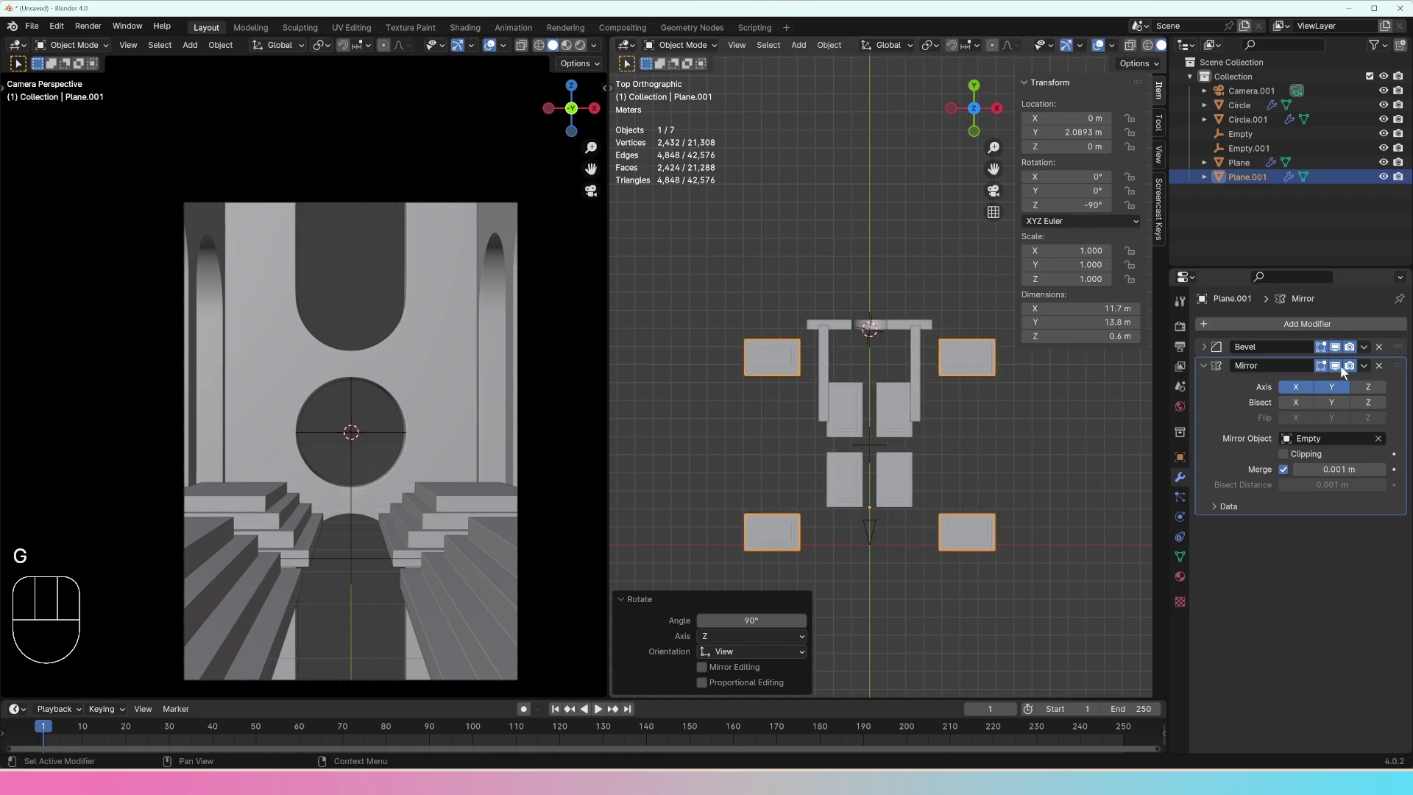
pyautogui.click(1385, 373)
pyautogui.press('g')
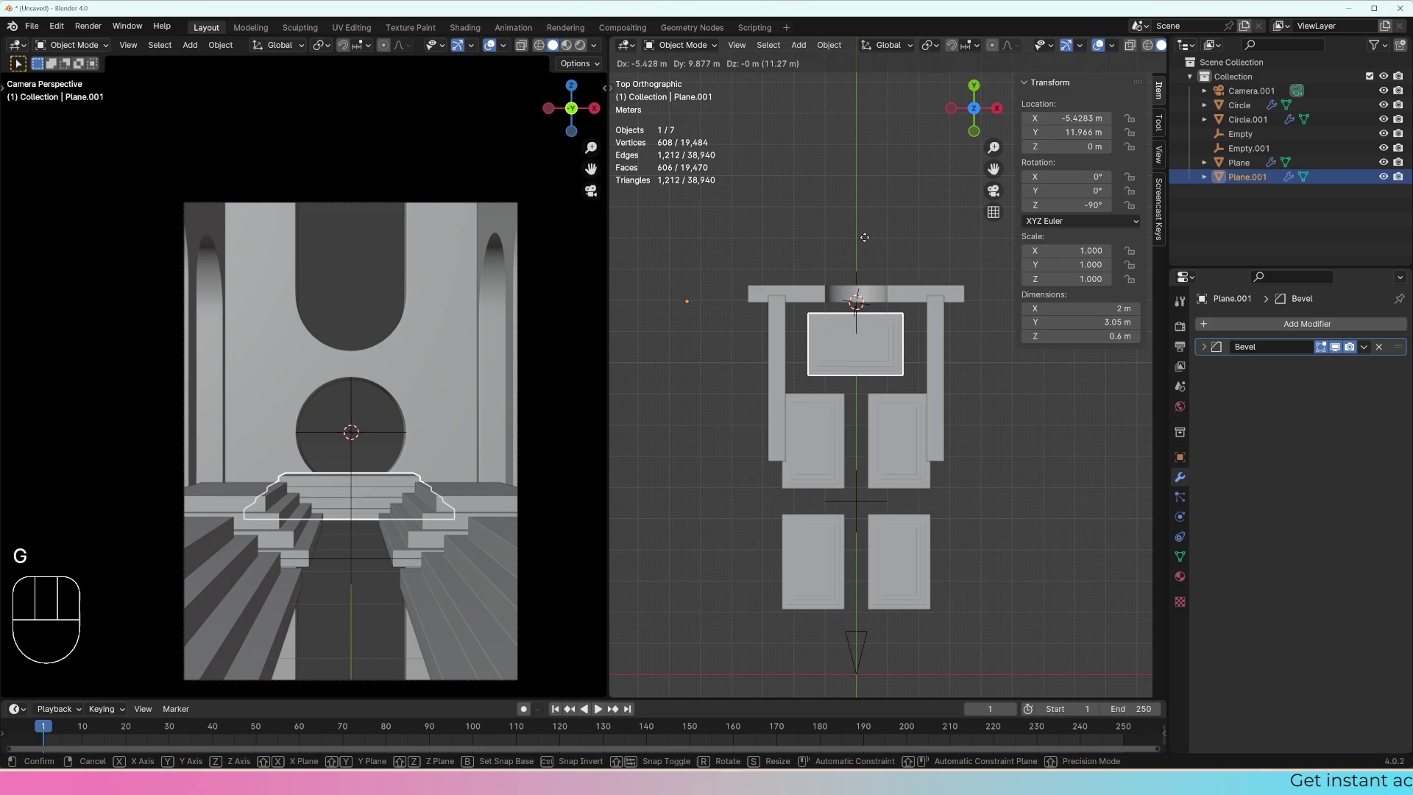
pyautogui.click(870, 241)
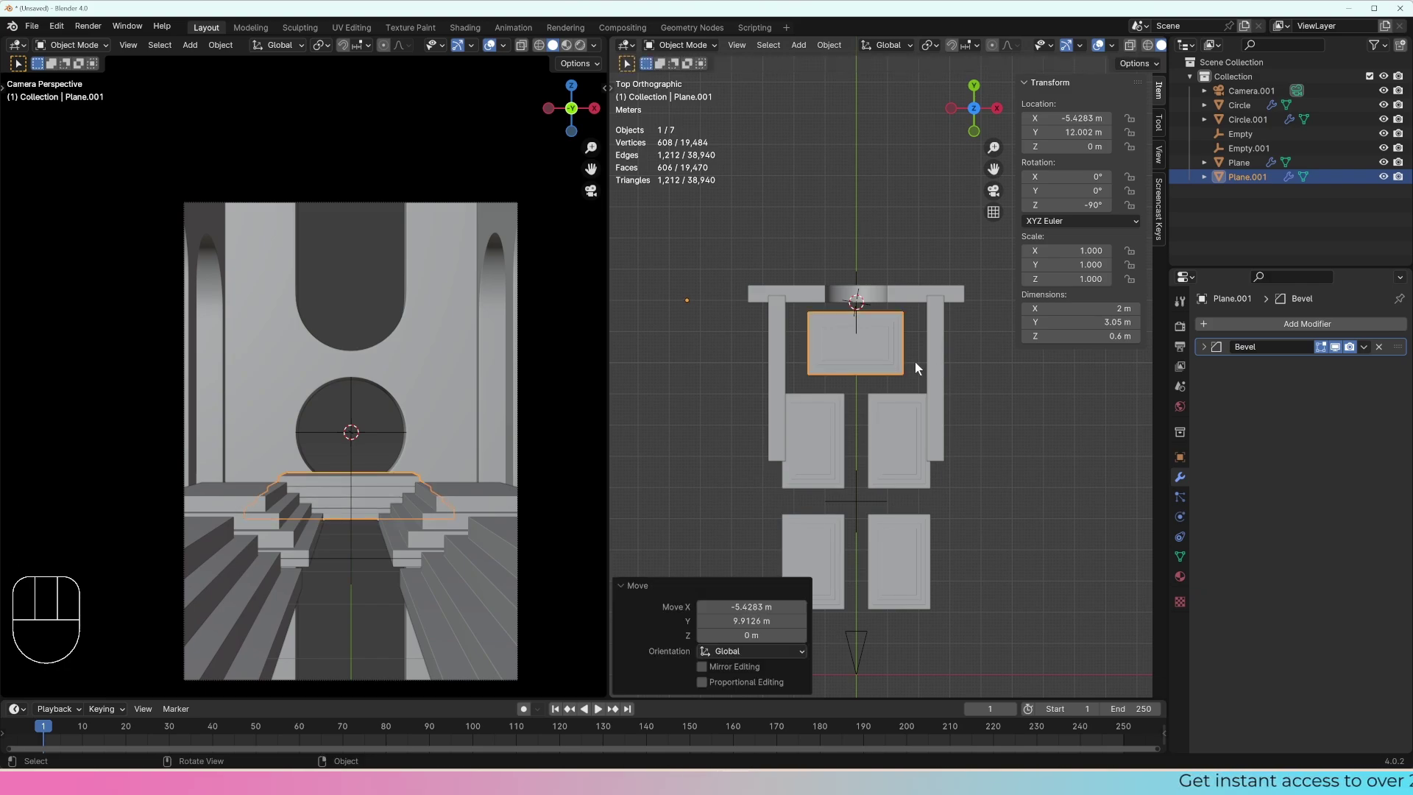
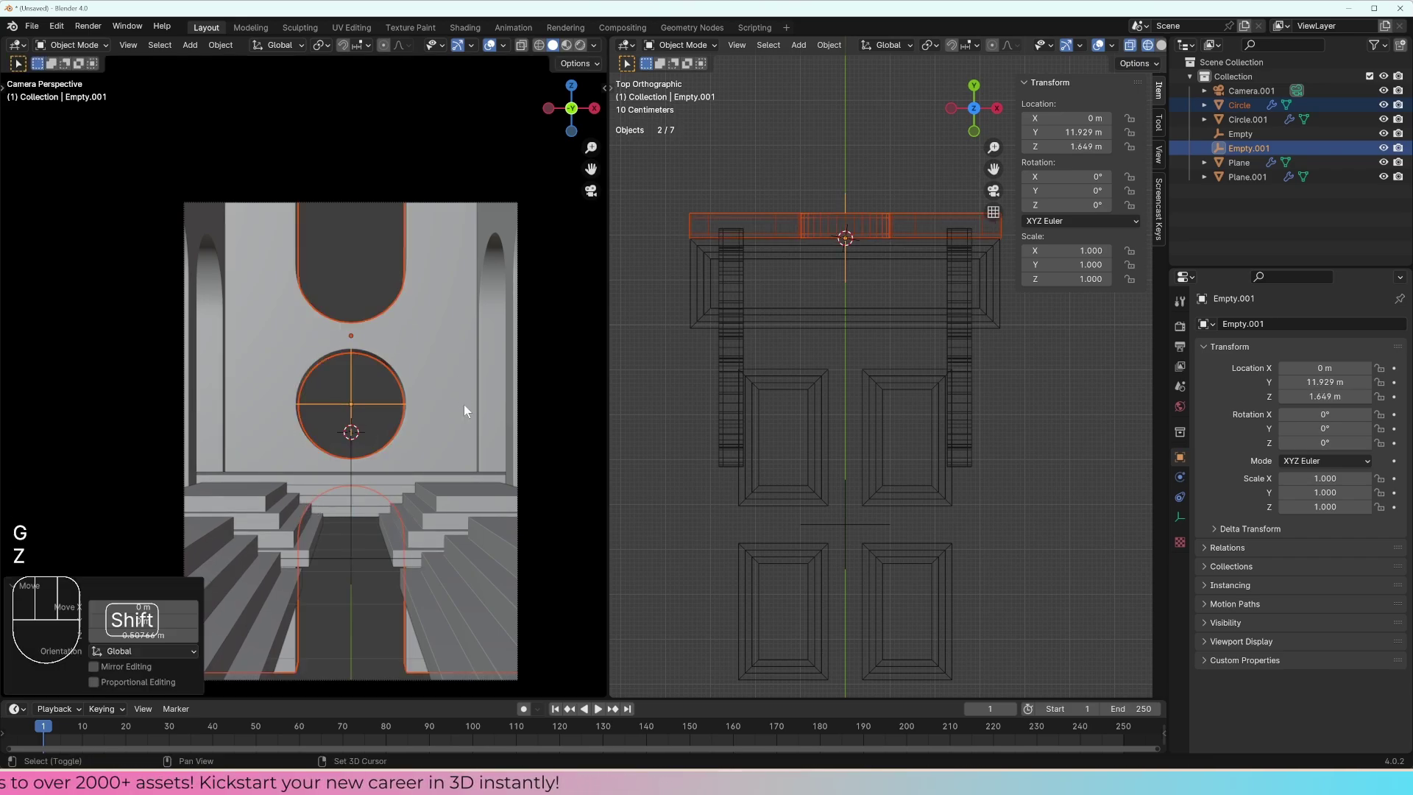
# Step: Stretch the slab to bridge both staircases and inspect it between the walls
pyautogui.press('a')
pyautogui.press('a')
pyautogui.moveTo(904, 287); pyautogui.dragTo(899, 236)
pyautogui.press('z')
pyautogui.moveTo(908, 361); pyautogui.dragTo(904, 417)
pyautogui.moveTo(912, 402); pyautogui.dragTo(928, 376)
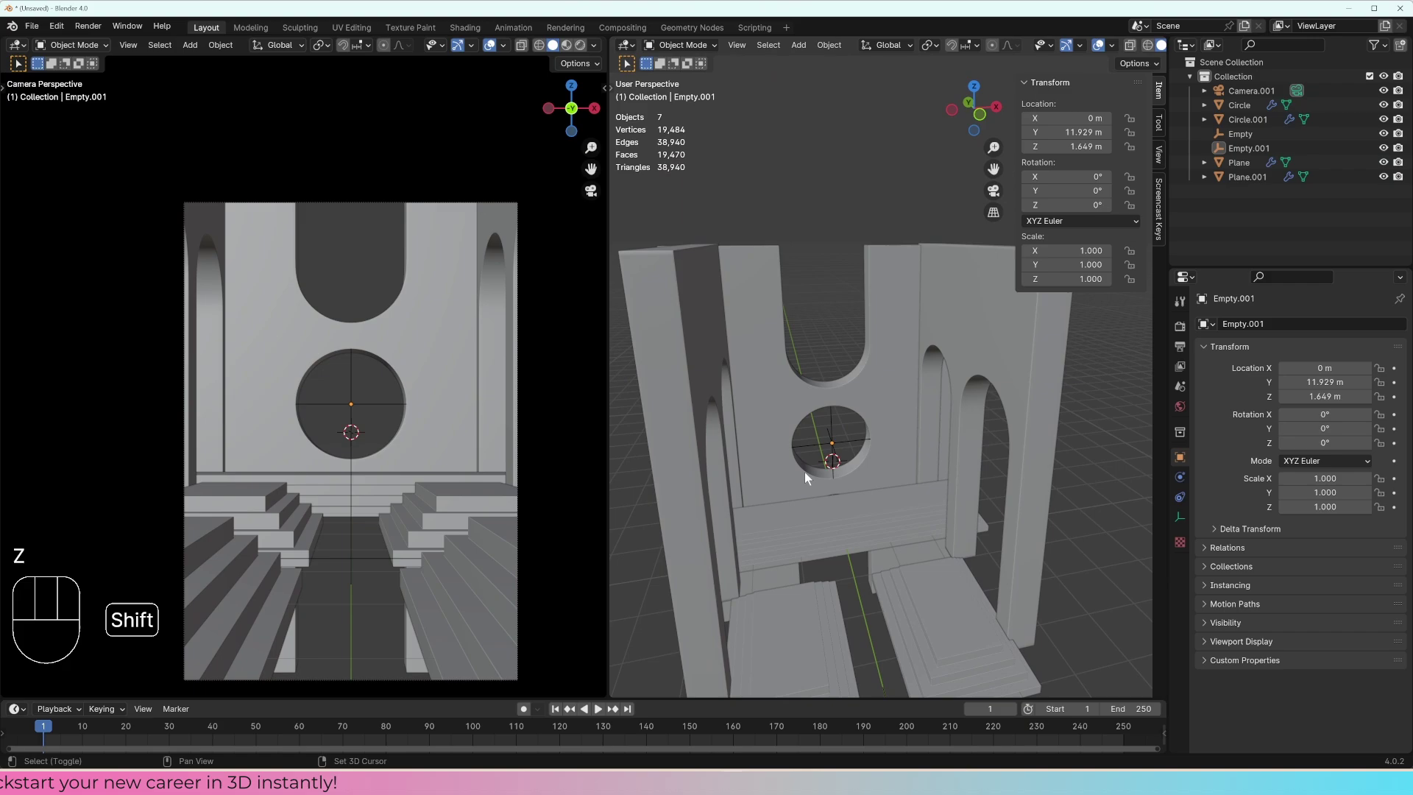
pyautogui.moveTo(819, 461); pyautogui.dragTo(845, 415)
pyautogui.moveTo(844, 476); pyautogui.dragTo(855, 460)
pyautogui.moveTo(929, 503); pyautogui.dragTo(968, 503)
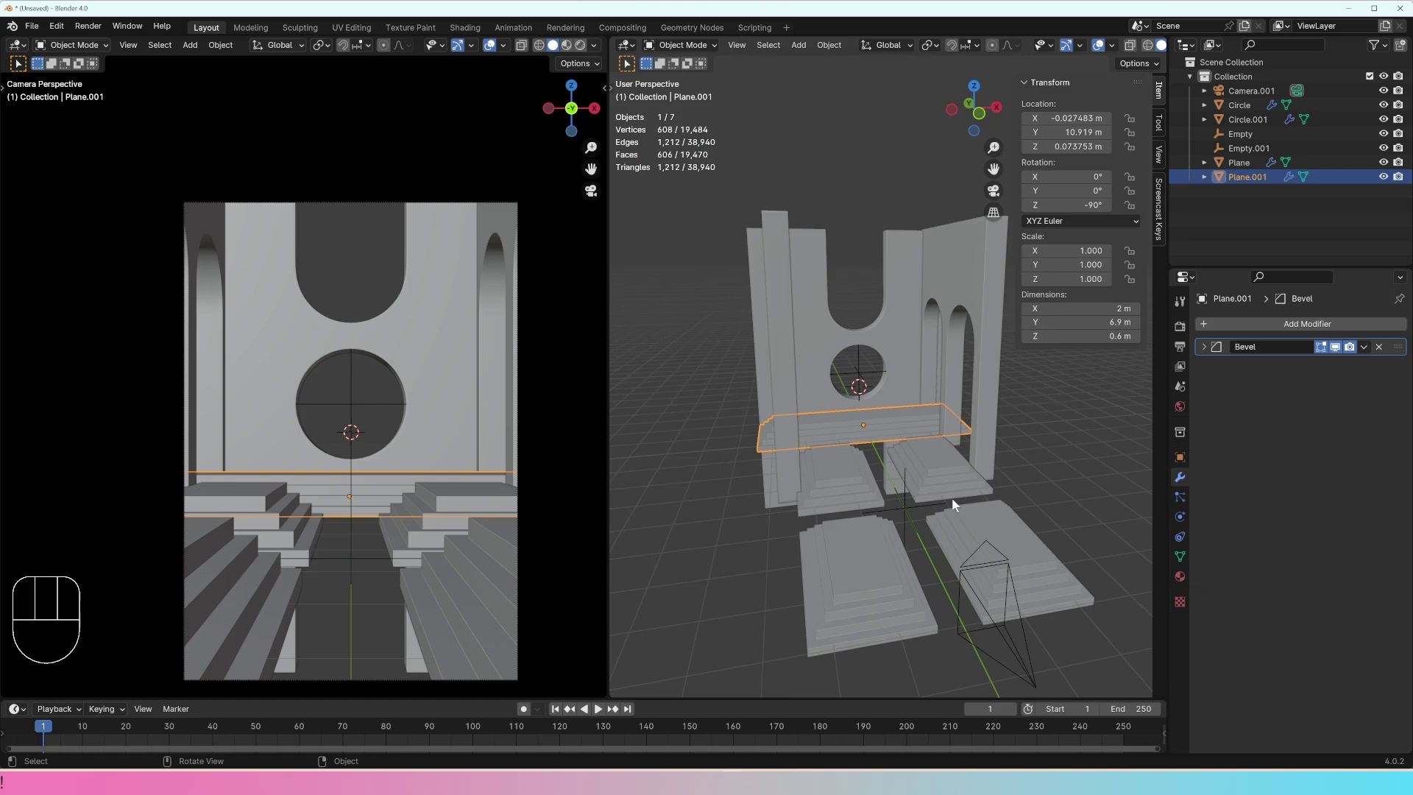
# Step: Add a mesh plane and place it under the hall in top view
pyautogui.moveTo(919, 489); pyautogui.dragTo(918, 422)
pyautogui.middleClick(908, 394)
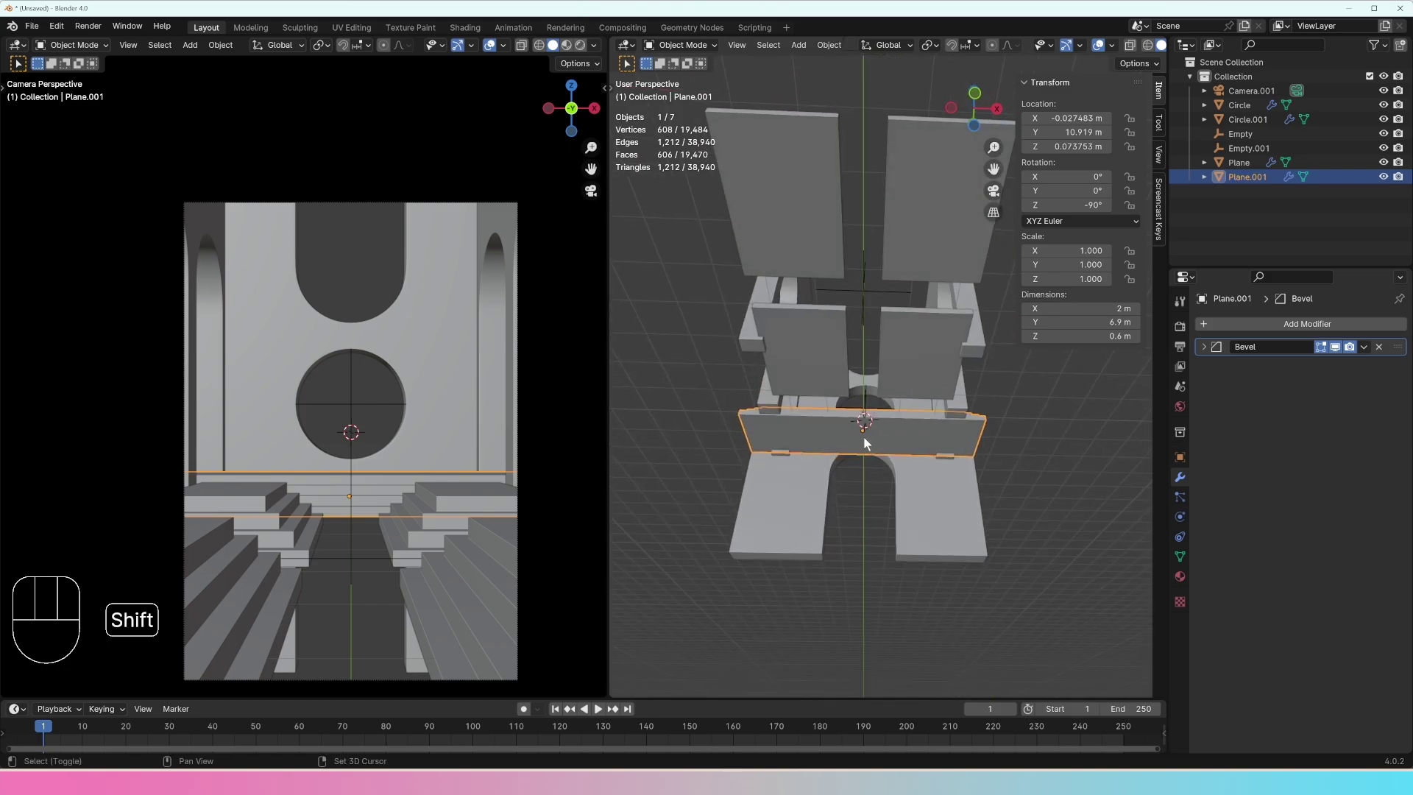
pyautogui.rightClick(868, 443)
pyautogui.moveTo(992, 437); pyautogui.dragTo(929, 456)
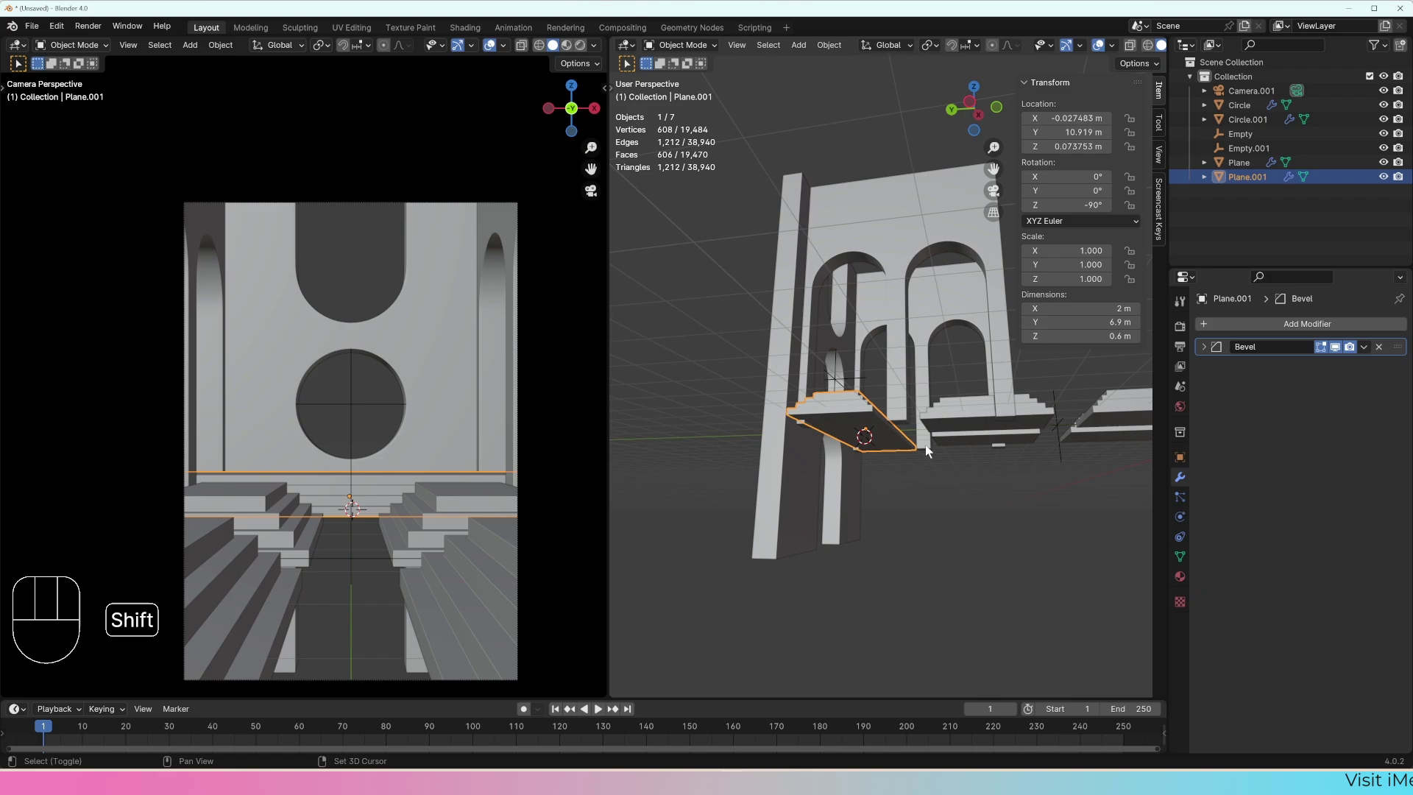
pyautogui.press('shift+a')
pyautogui.moveTo(981, 473); pyautogui.dragTo(914, 486)
pyautogui.press('KP_7')
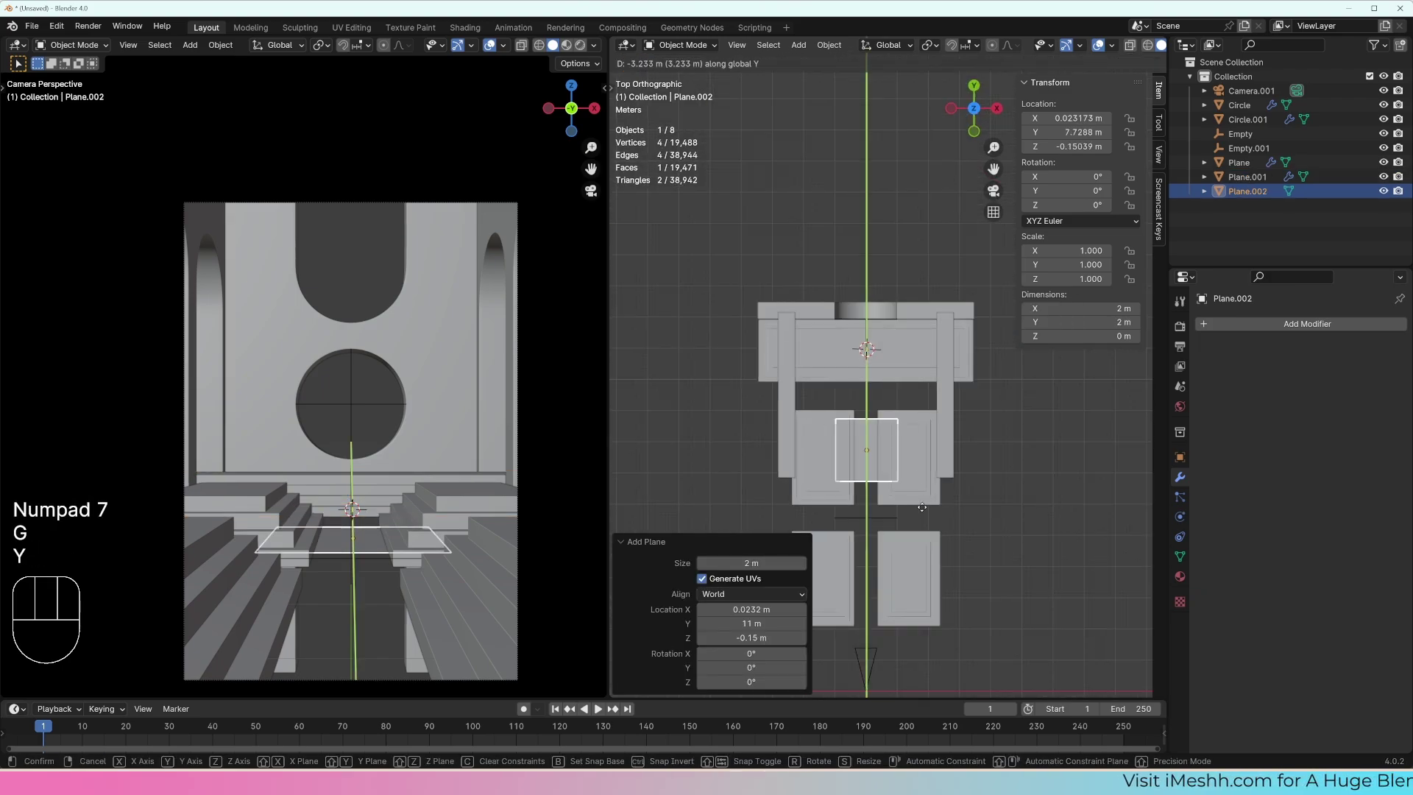
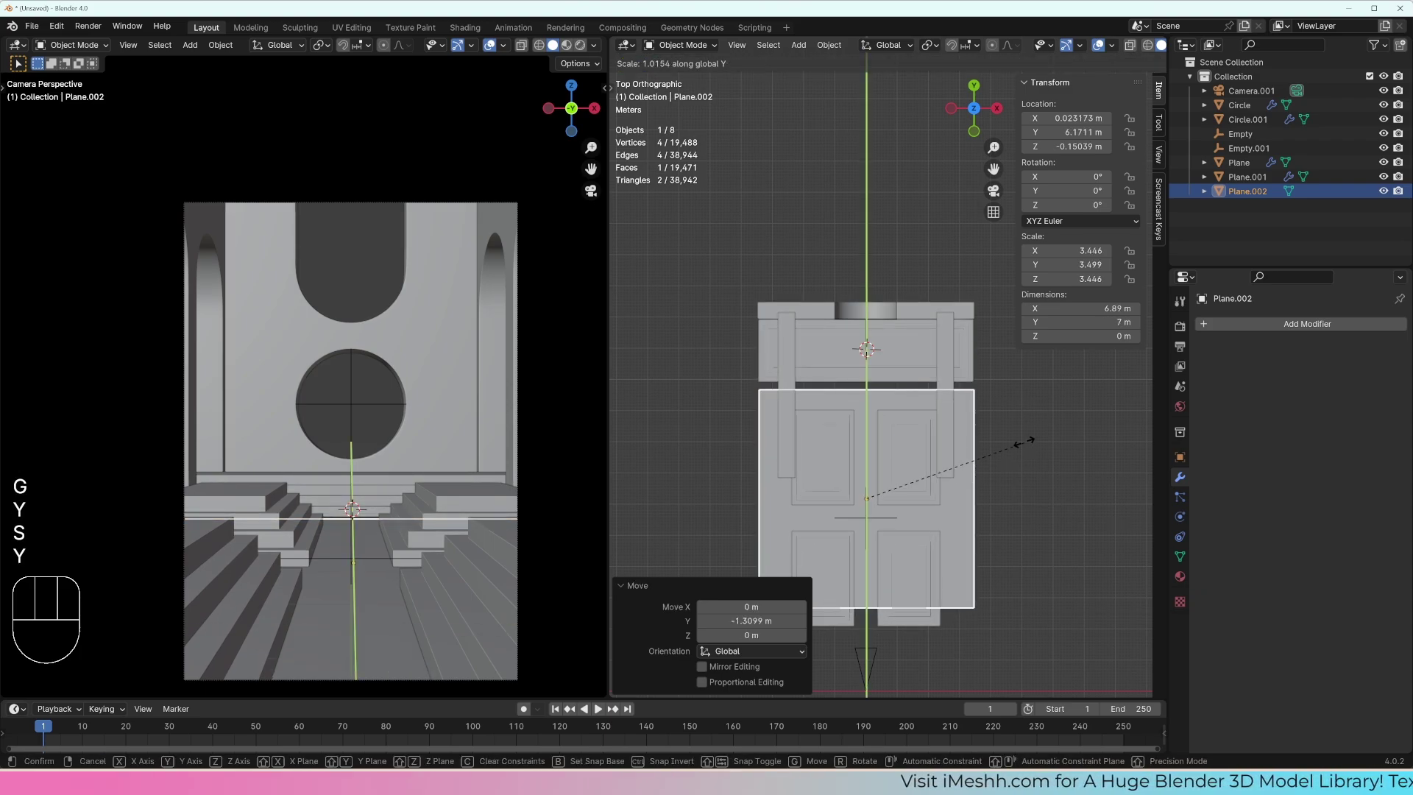
pyautogui.click(1031, 382)
# Step: Scale the floor plane to about 8.43 m deep so it spans beneath the staircases and walls
pyautogui.moveTo(946, 450); pyautogui.dragTo(934, 334)
pyautogui.moveTo(916, 382); pyautogui.dragTo(917, 351)
pyautogui.press('g')
pyautogui.press('z')
pyautogui.moveTo(918, 345); pyautogui.dragTo(900, 374)
pyautogui.middleClick(908, 420)
pyautogui.moveTo(908, 457); pyautogui.dragTo(904, 542)
pyautogui.moveTo(909, 393); pyautogui.dragTo(906, 415)
pyautogui.moveTo(906, 419); pyautogui.dragTo(903, 436)
pyautogui.middleClick(886, 465)
pyautogui.moveTo(912, 460); pyautogui.dragTo(938, 456)
pyautogui.moveTo(953, 456); pyautogui.dragTo(865, 443)
# Step: Add another mesh plane to serve as the water surface
pyautogui.middleClick(895, 446)
pyautogui.moveTo(899, 429); pyautogui.dragTo(941, 415)
pyautogui.middleClick(944, 416)
pyautogui.press('shift+d')
pyautogui.press('z')
pyautogui.rightClick(953, 412)
pyautogui.press('x')
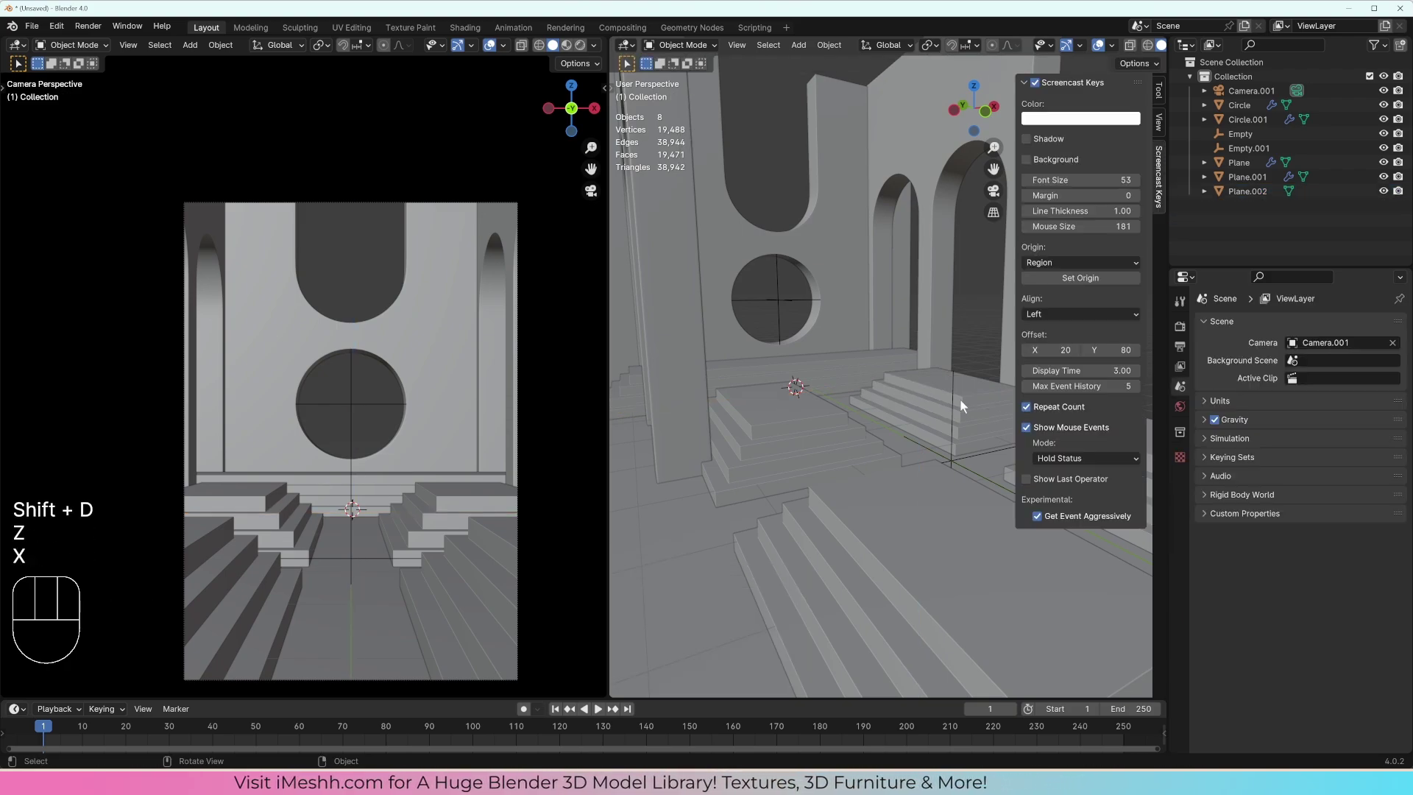
pyautogui.middleClick(921, 383)
pyautogui.press('n')
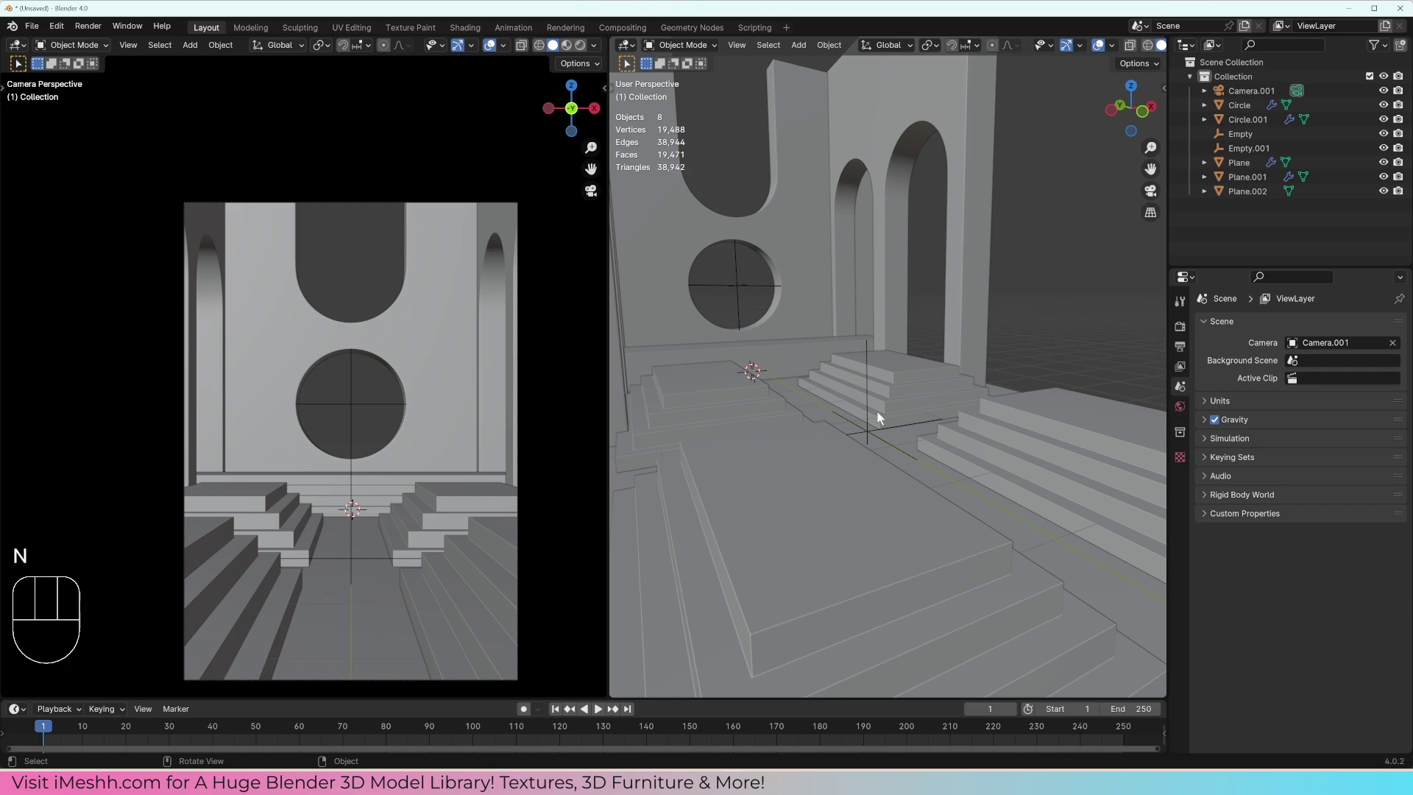
pyautogui.click(913, 443)
# Step: Raise the water plane slightly above the floor along Z and spread it over the whole hall
pyautogui.middleClick(923, 436)
pyautogui.press('shift+d')
pyautogui.press('z')
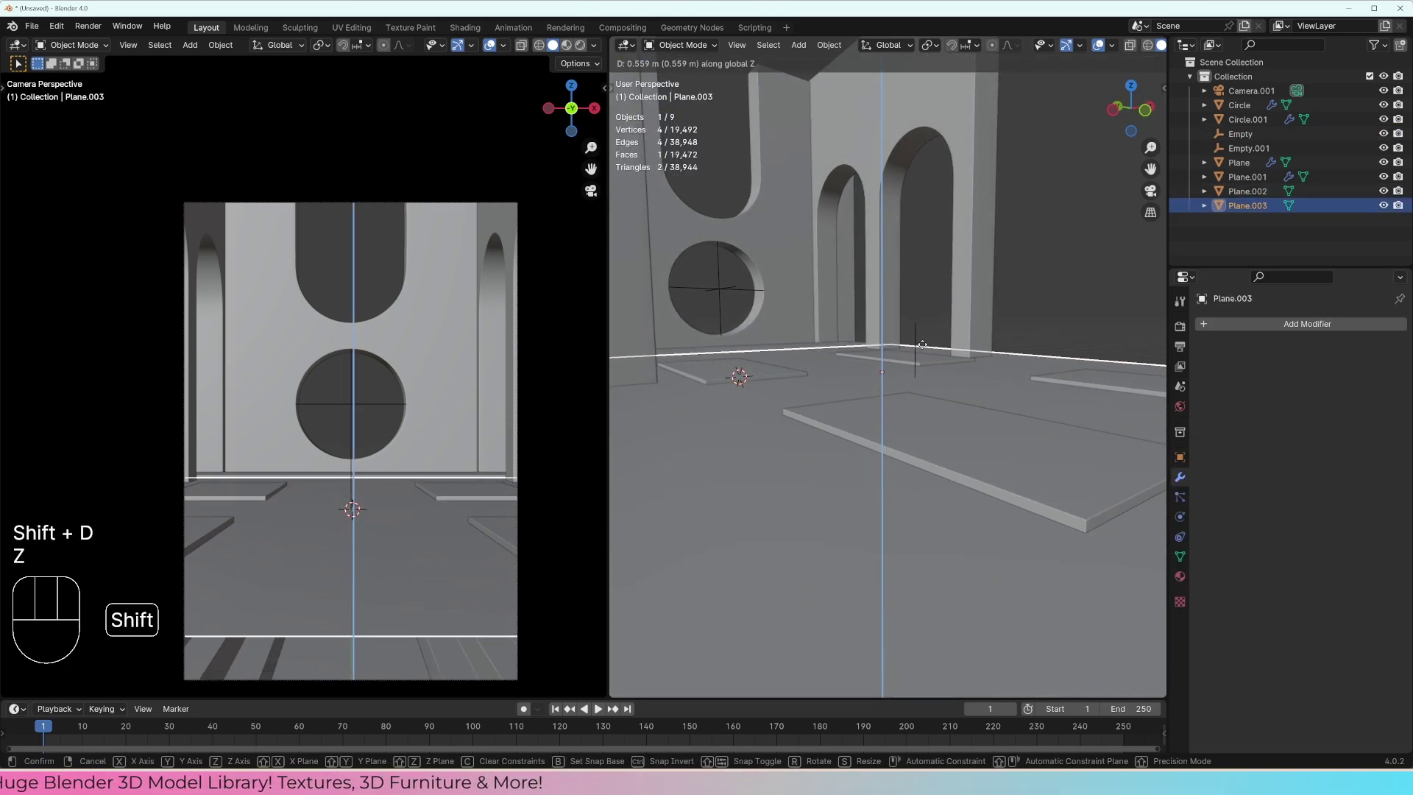
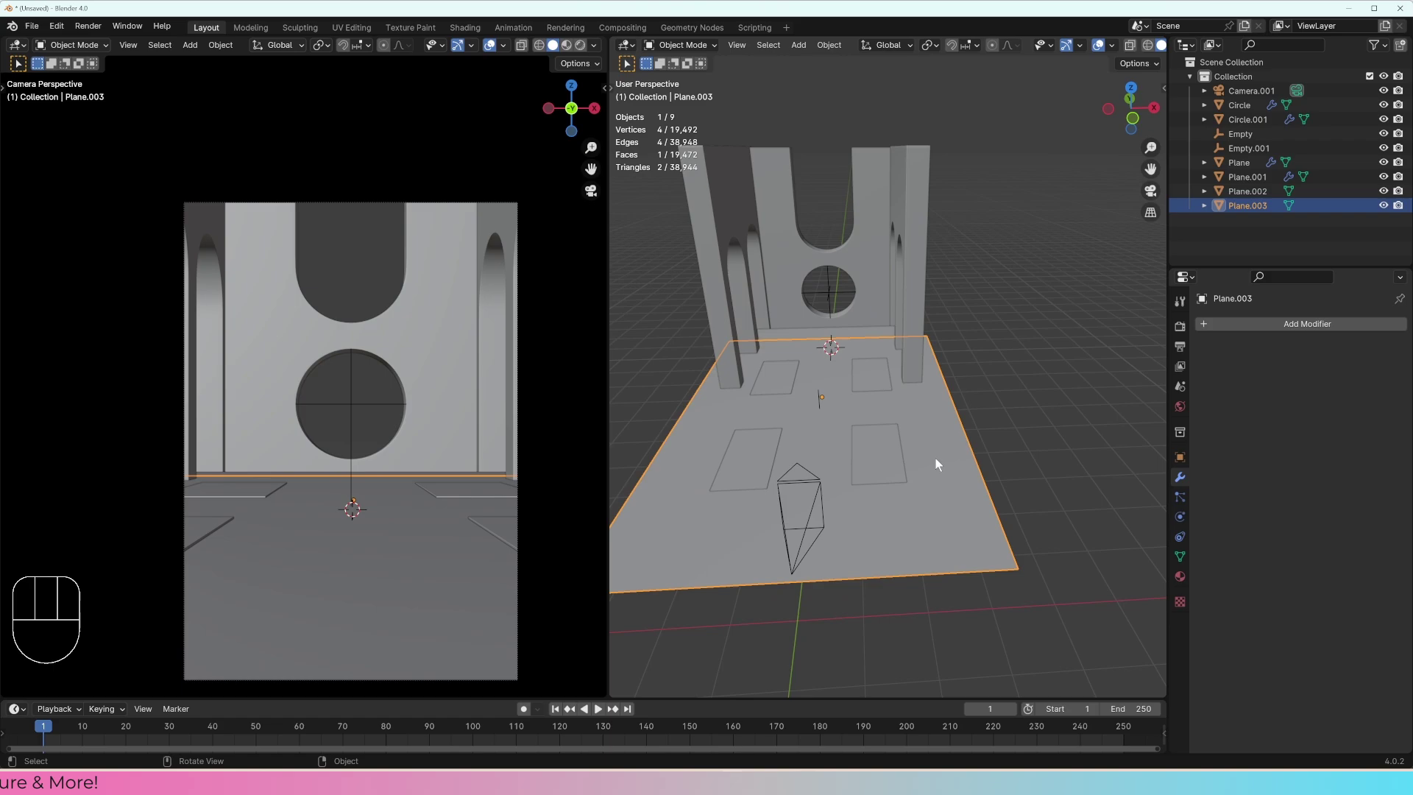
pyautogui.moveTo(980, 440); pyautogui.dragTo(961, 450)
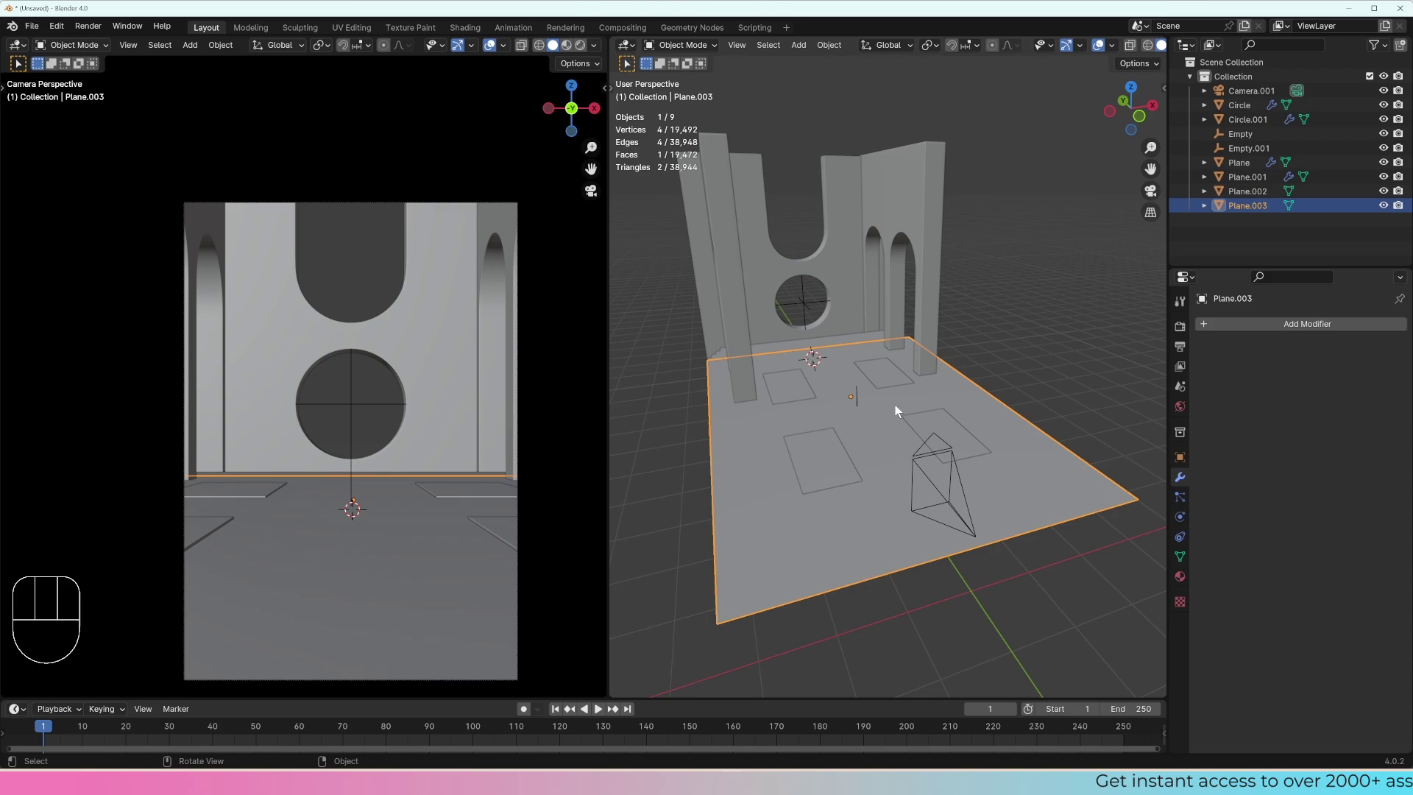
pyautogui.middleClick(950, 379)
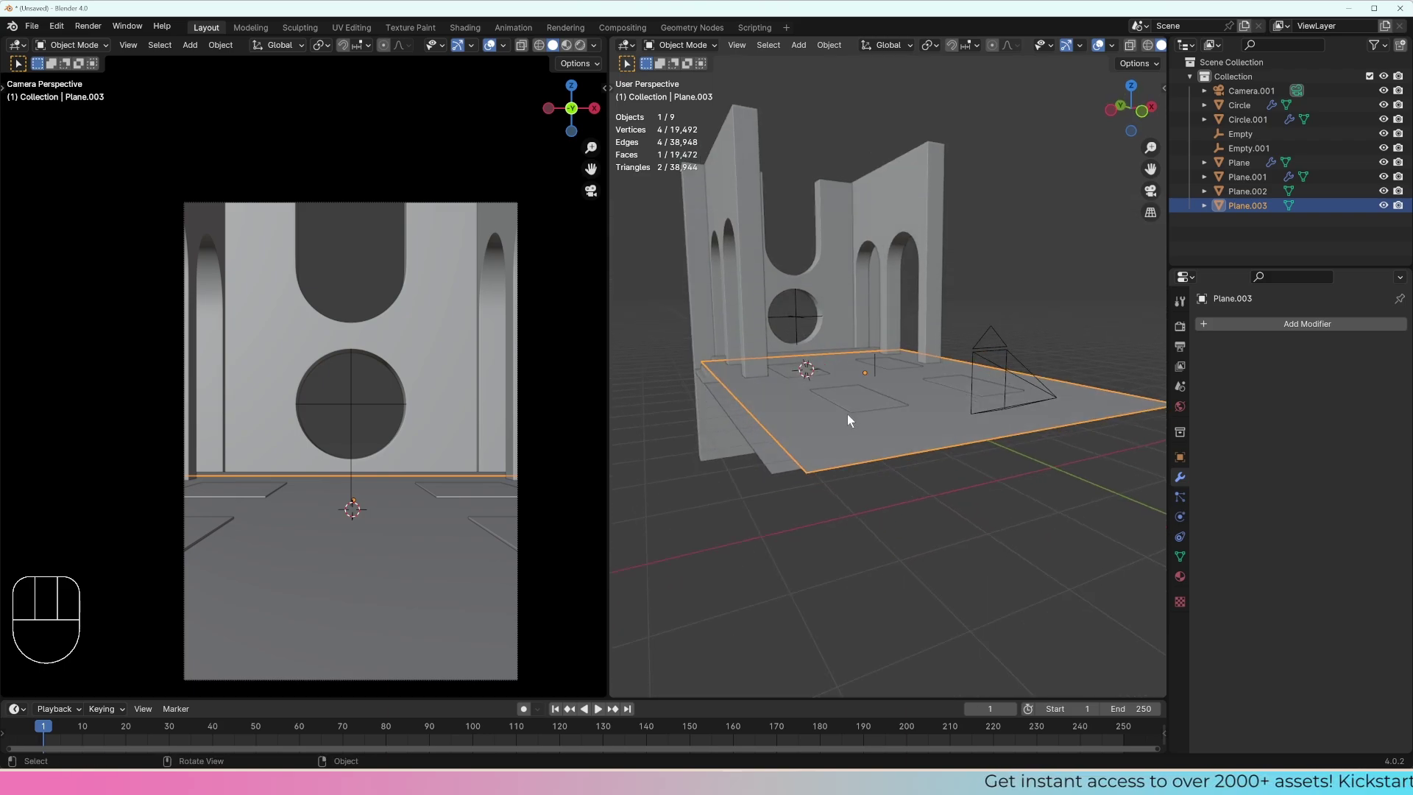
pyautogui.moveTo(902, 394); pyautogui.dragTo(923, 399)
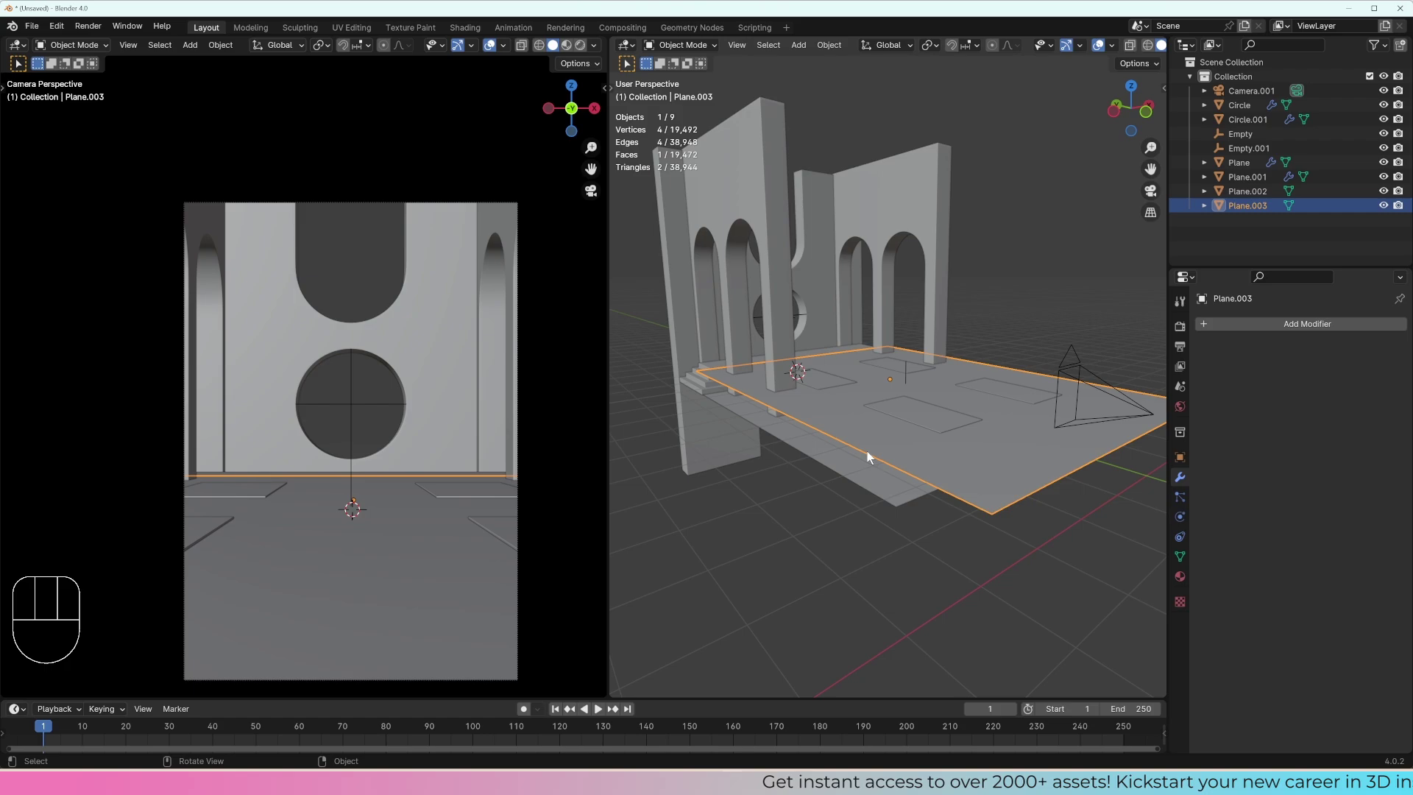
pyautogui.moveTo(912, 440); pyautogui.dragTo(899, 431)
pyautogui.middleClick(894, 409)
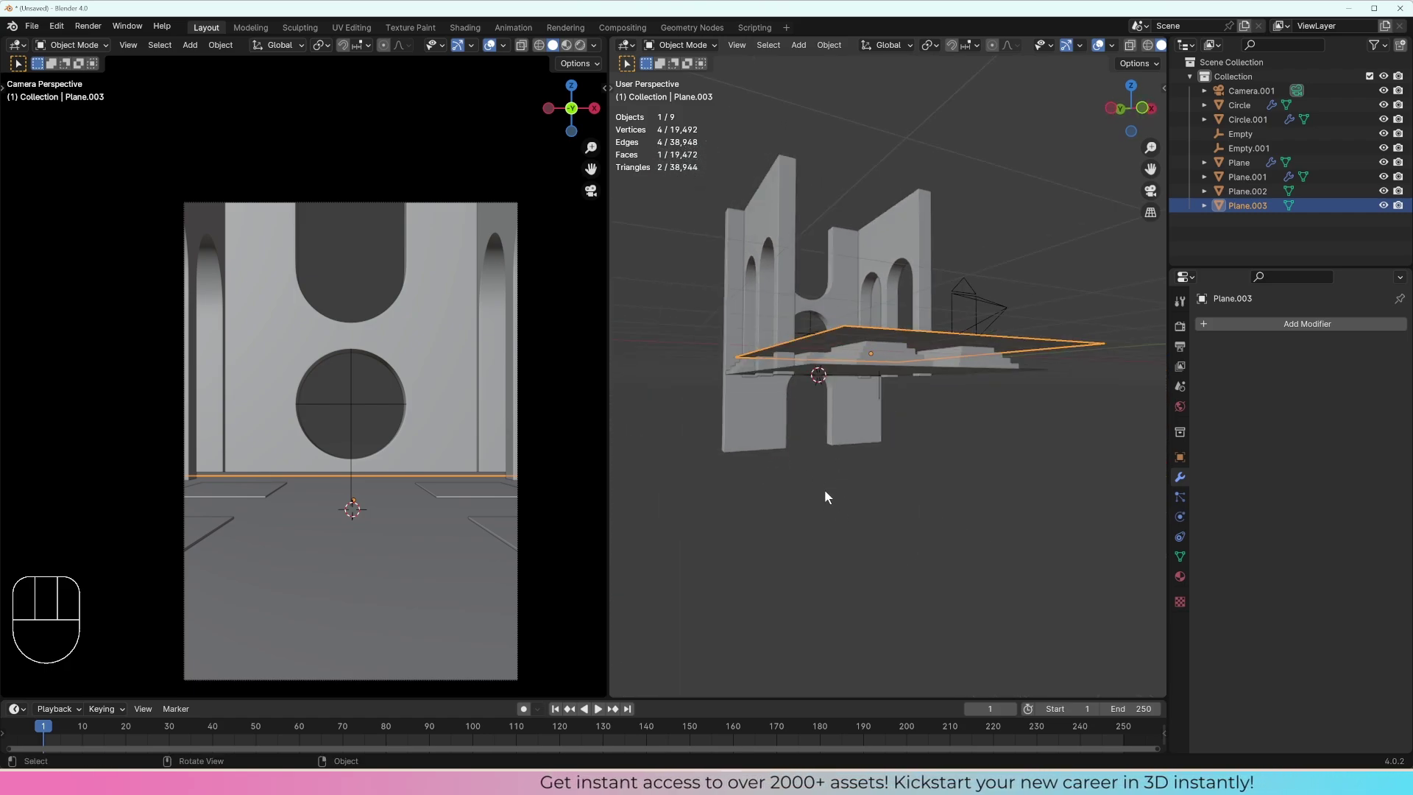
# Step: Check the water plane along the hall's length and select the mirrored staircase object
pyautogui.moveTo(892, 455); pyautogui.dragTo(877, 488)
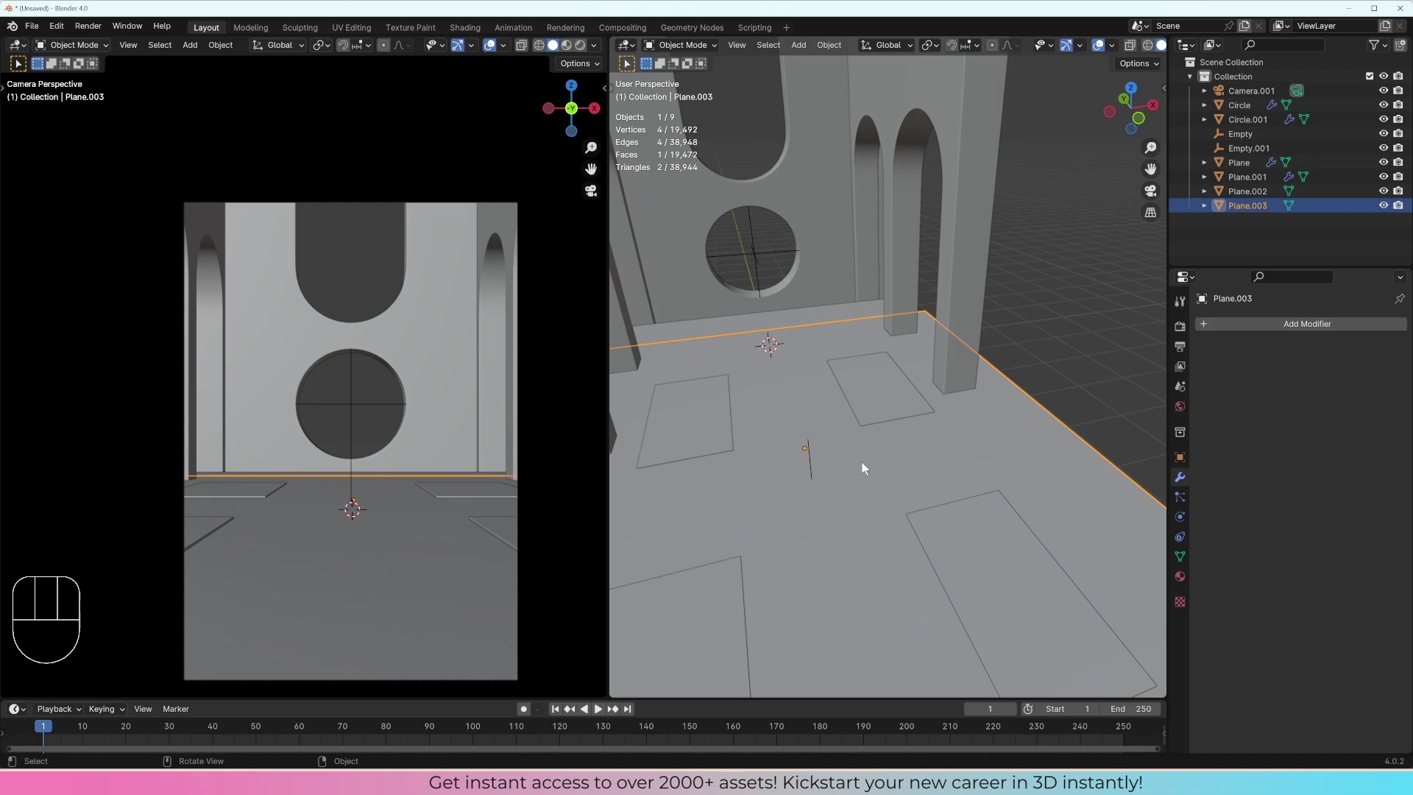
pyautogui.moveTo(866, 467); pyautogui.dragTo(836, 467)
pyautogui.middleClick(891, 440)
pyautogui.moveTo(878, 442); pyautogui.dragTo(880, 441)
pyautogui.moveTo(881, 440); pyautogui.dragTo(874, 482)
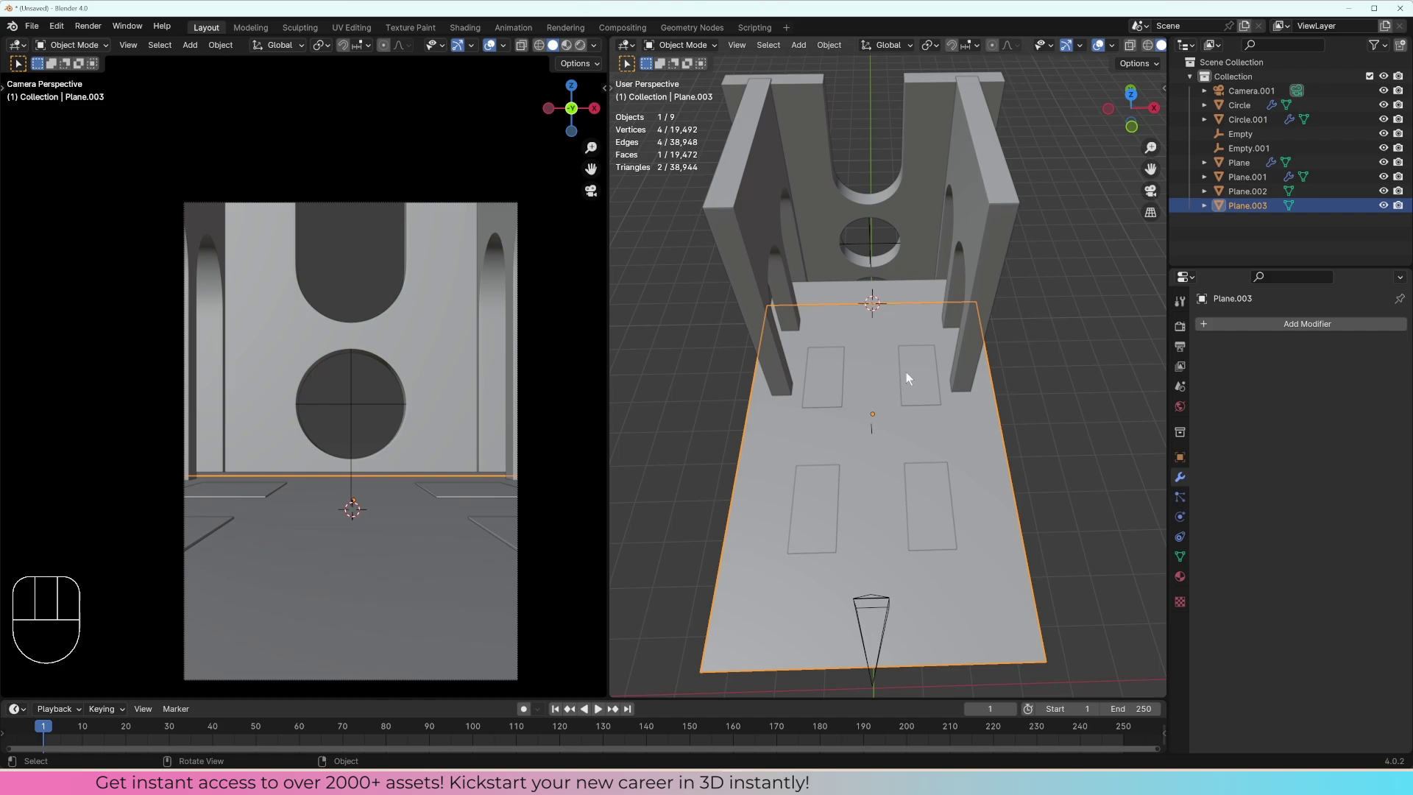
pyautogui.moveTo(913, 421); pyautogui.dragTo(919, 403)
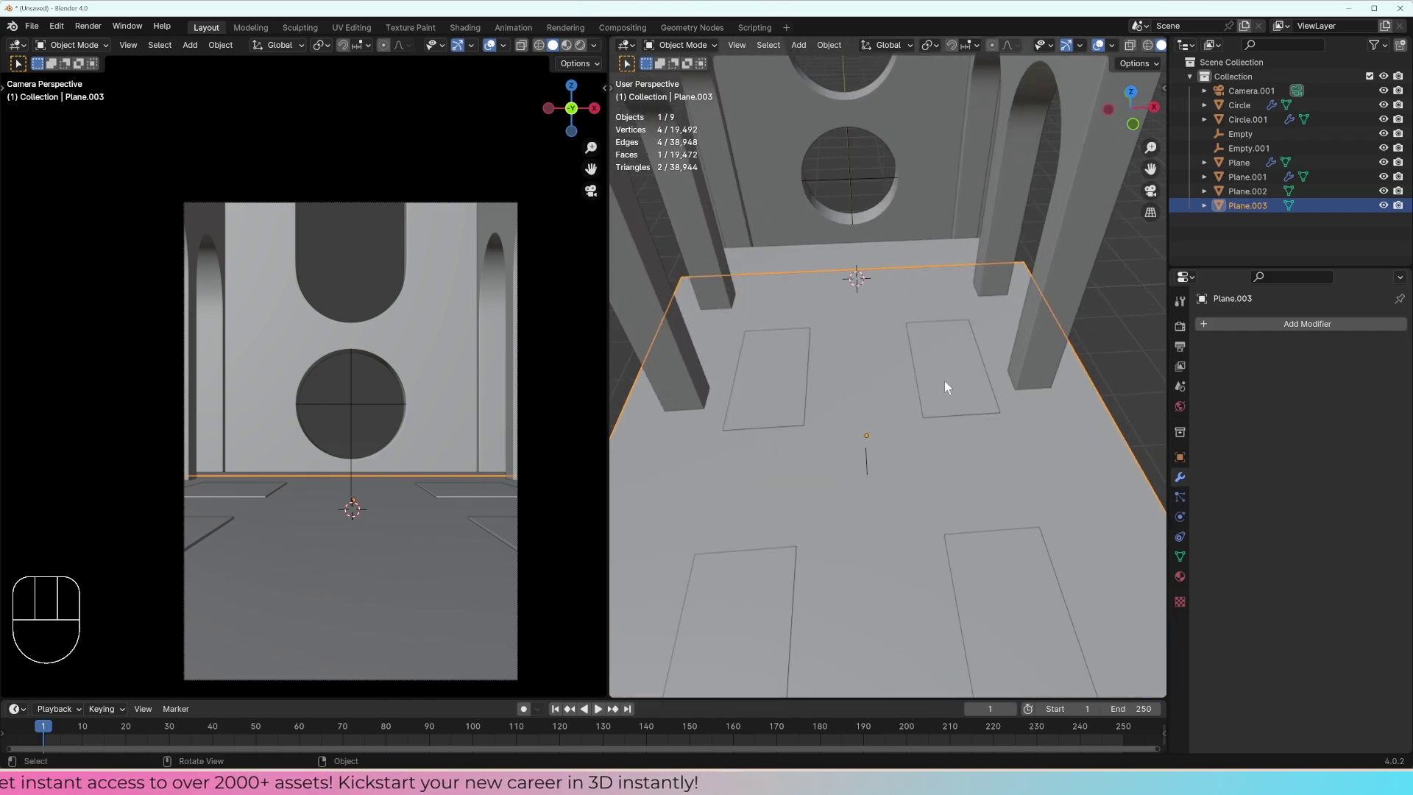
pyautogui.click(949, 388)
pyautogui.middleClick(983, 492)
pyautogui.middleClick(983, 492)
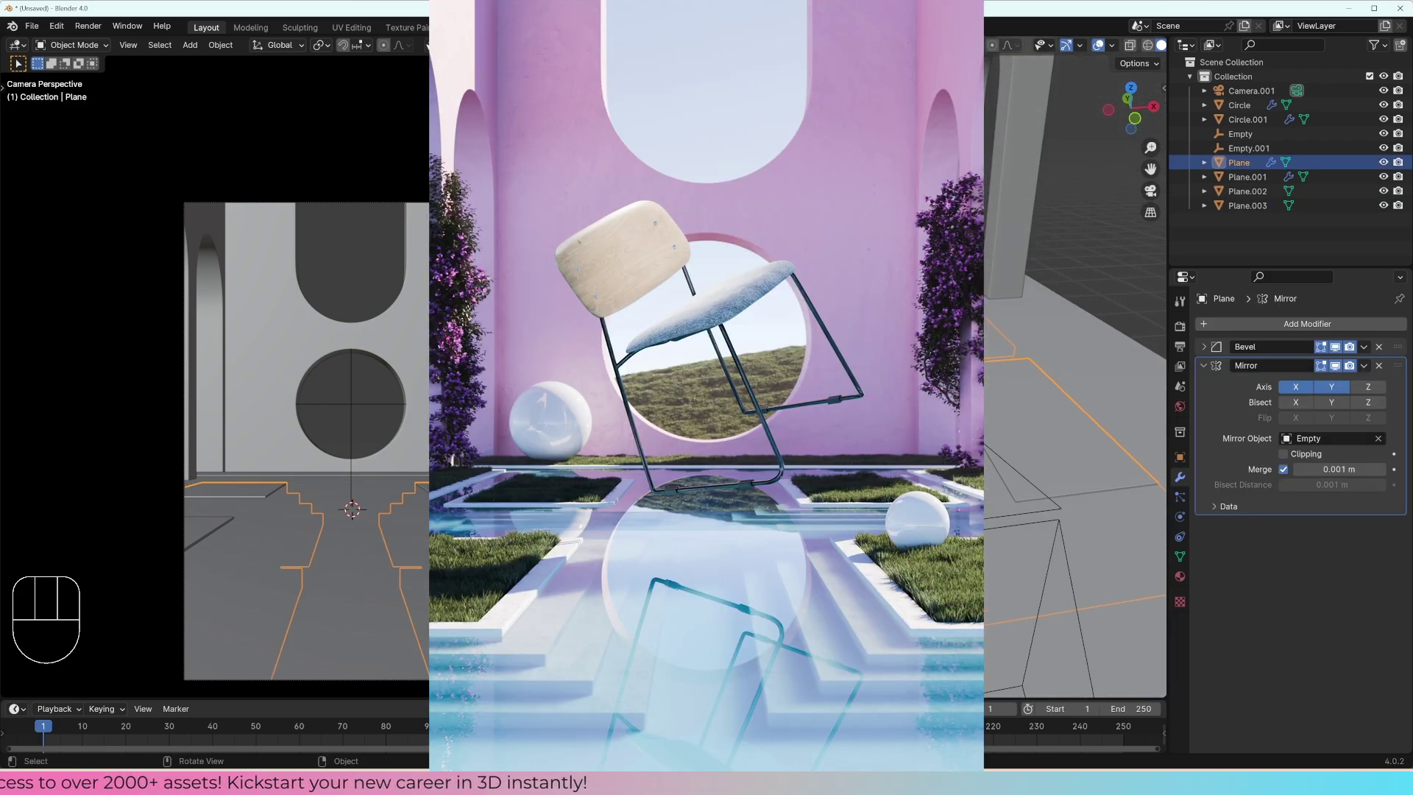
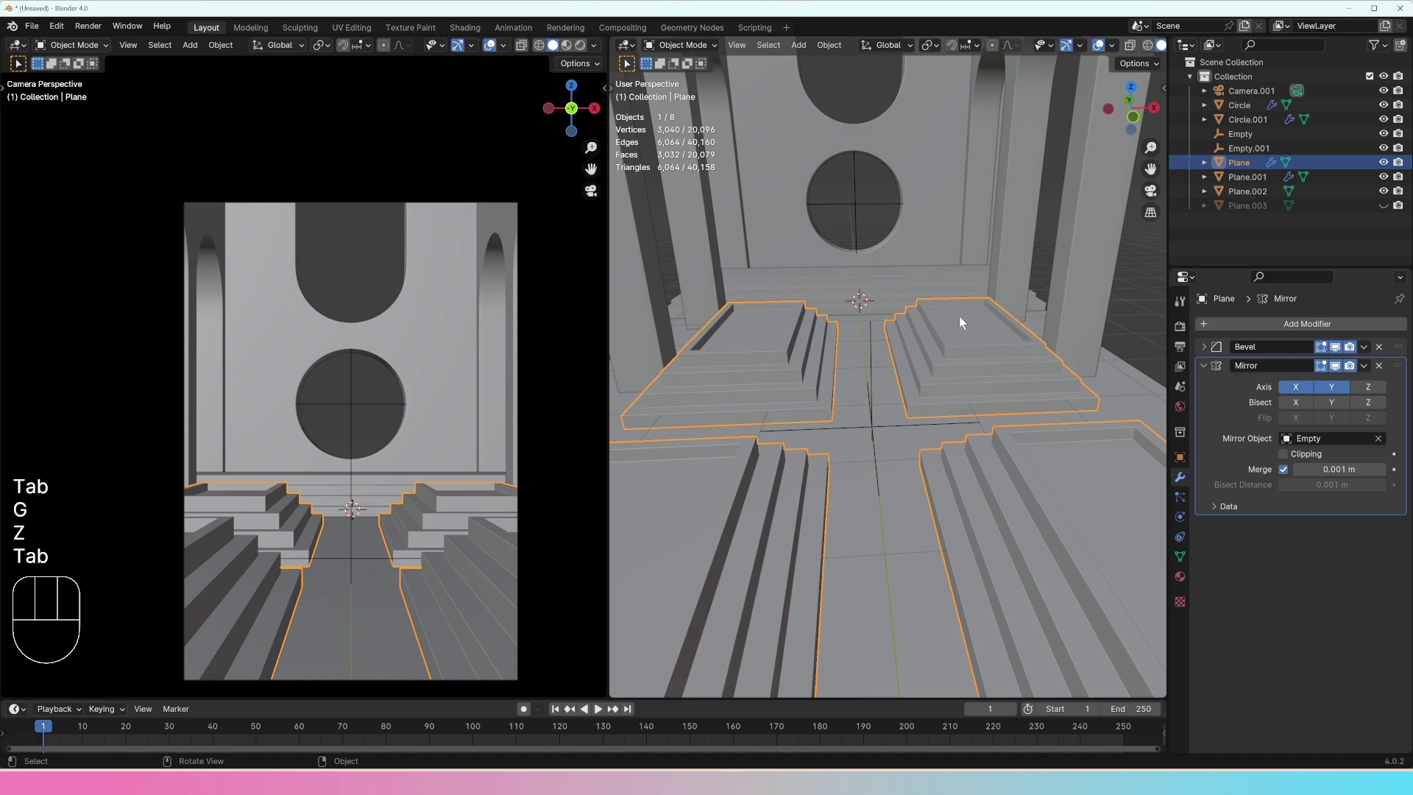
# Step: Unhide the water plane and view the hall from the top in see-through wireframe
pyautogui.press('alt+h')
pyautogui.press('g')
pyautogui.press('Tab')
pyautogui.press('Tab')
pyautogui.middleClick(892, 399)
pyautogui.press('KP_7')
# Step: Select the staircases' mirror empty at Y 5.55 m and snap the 3D cursor to it
pyautogui.click(883, 467)
pyautogui.press('z')
pyautogui.click(887, 478)
pyautogui.press('shift+s')
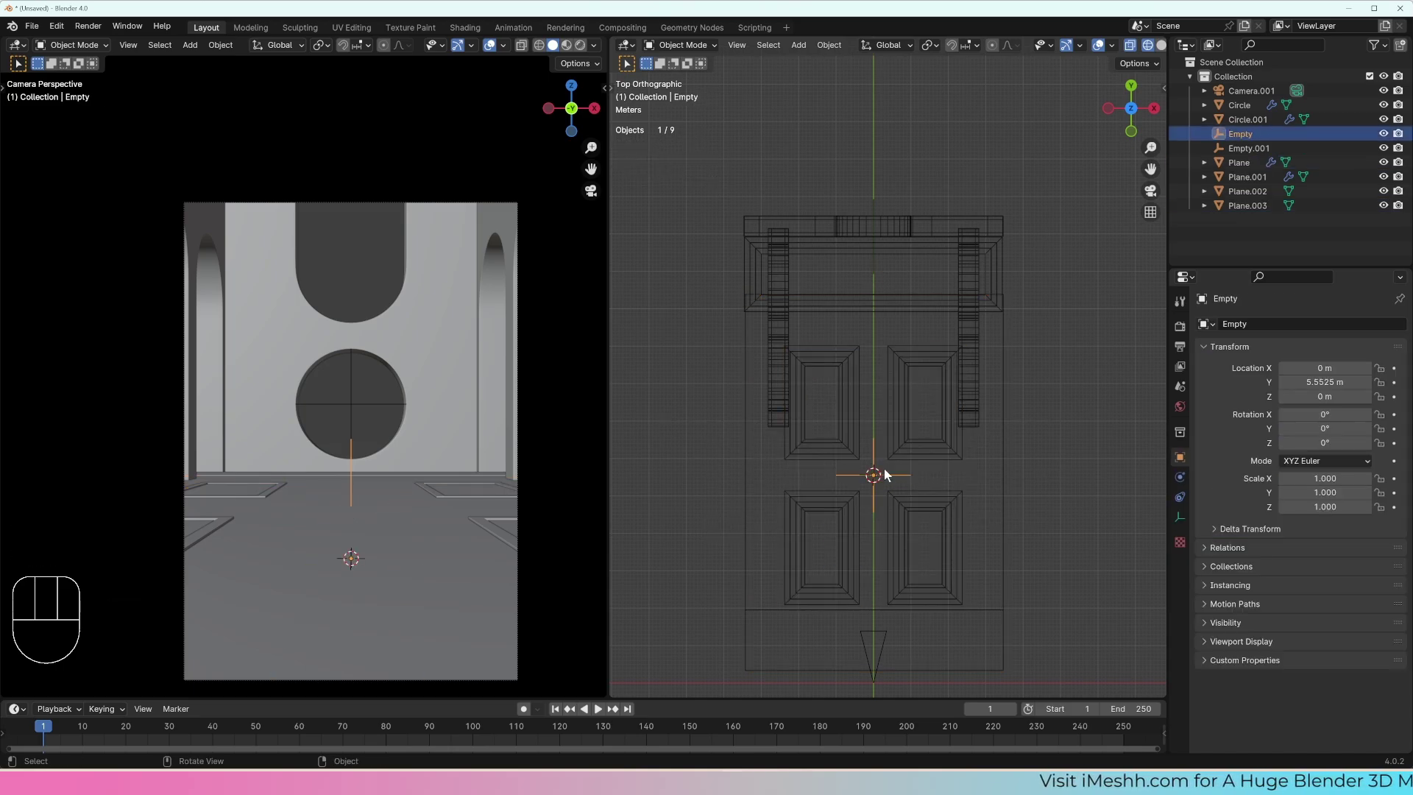
# Step: Snap Plane.003 to the 3D cursor so it centres on the mirror empty
pyautogui.click(910, 450)
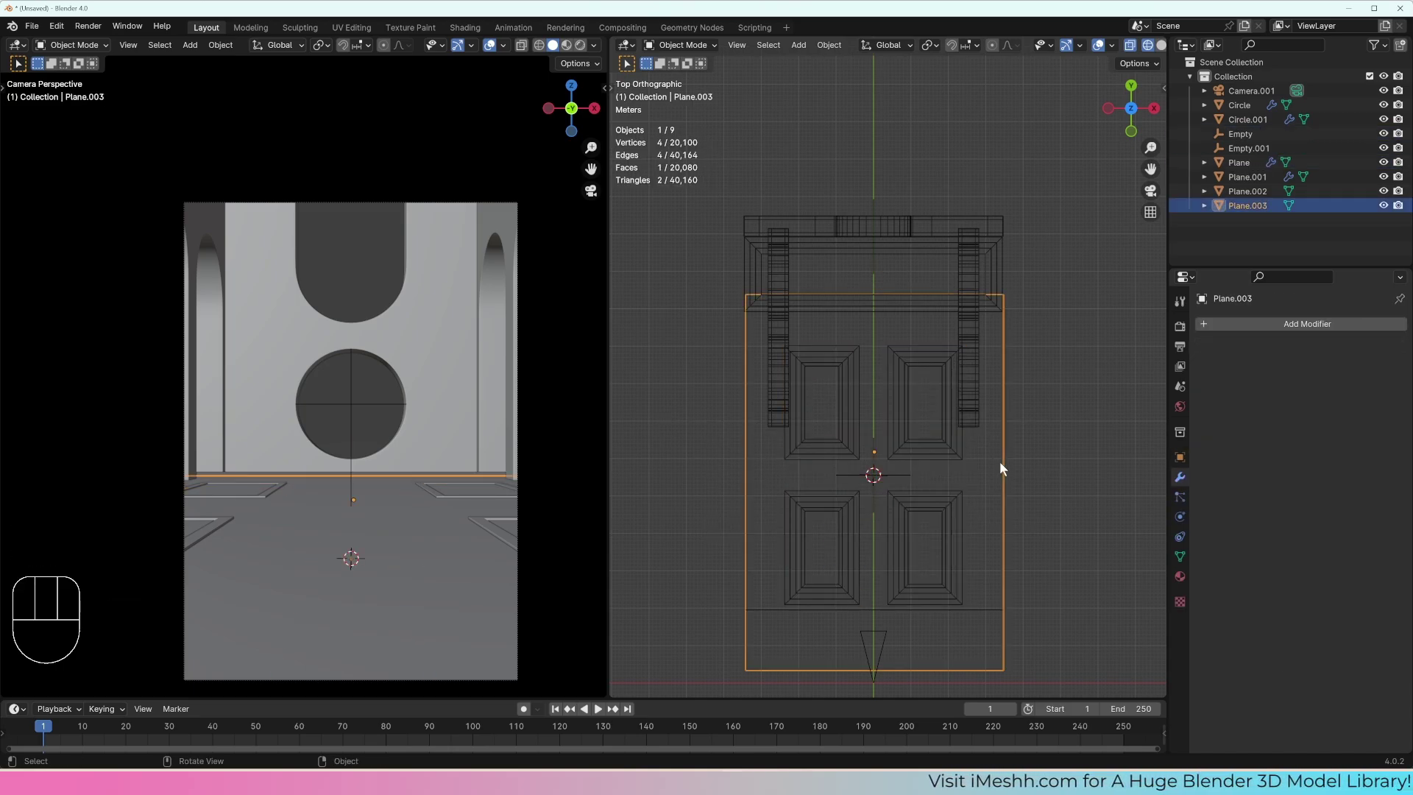
pyautogui.press('shift+s')
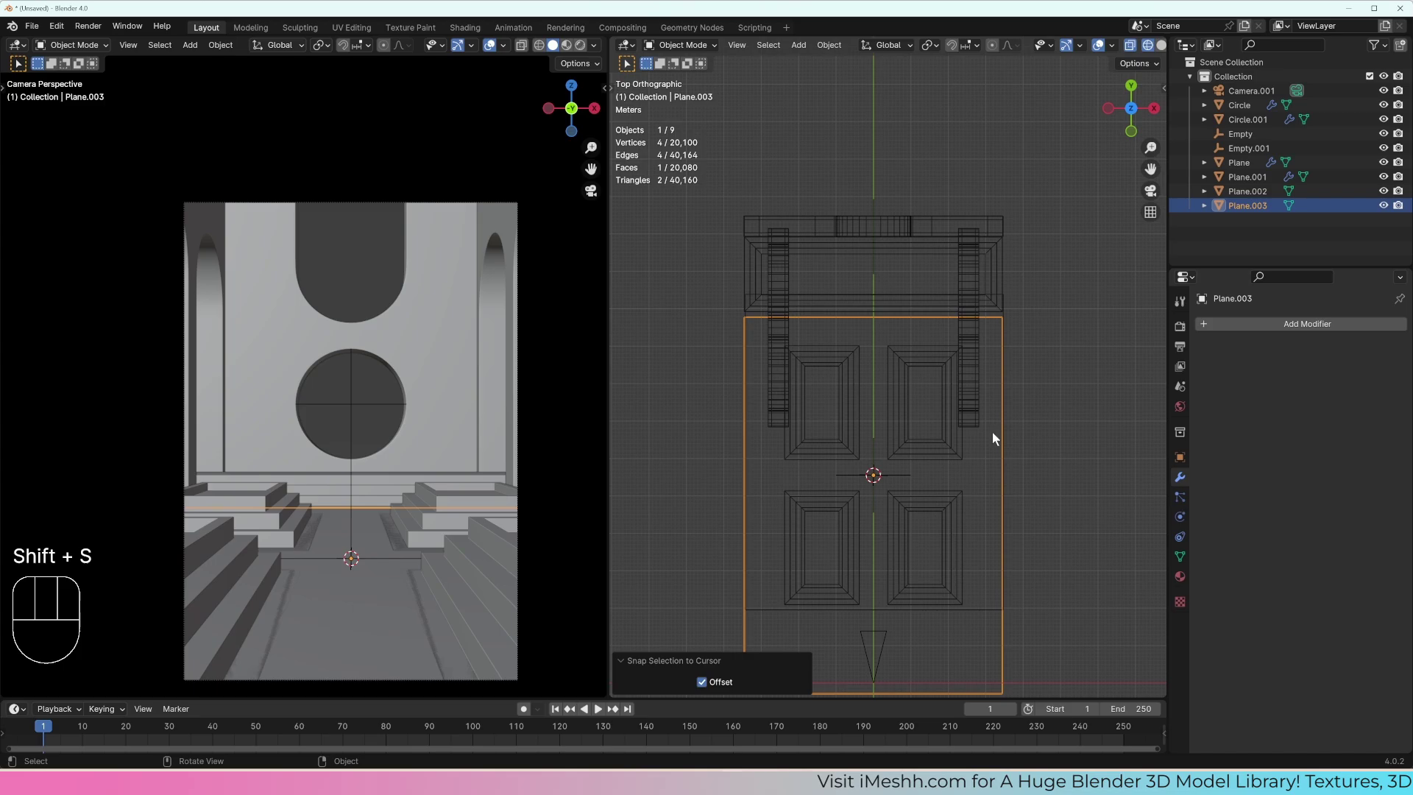
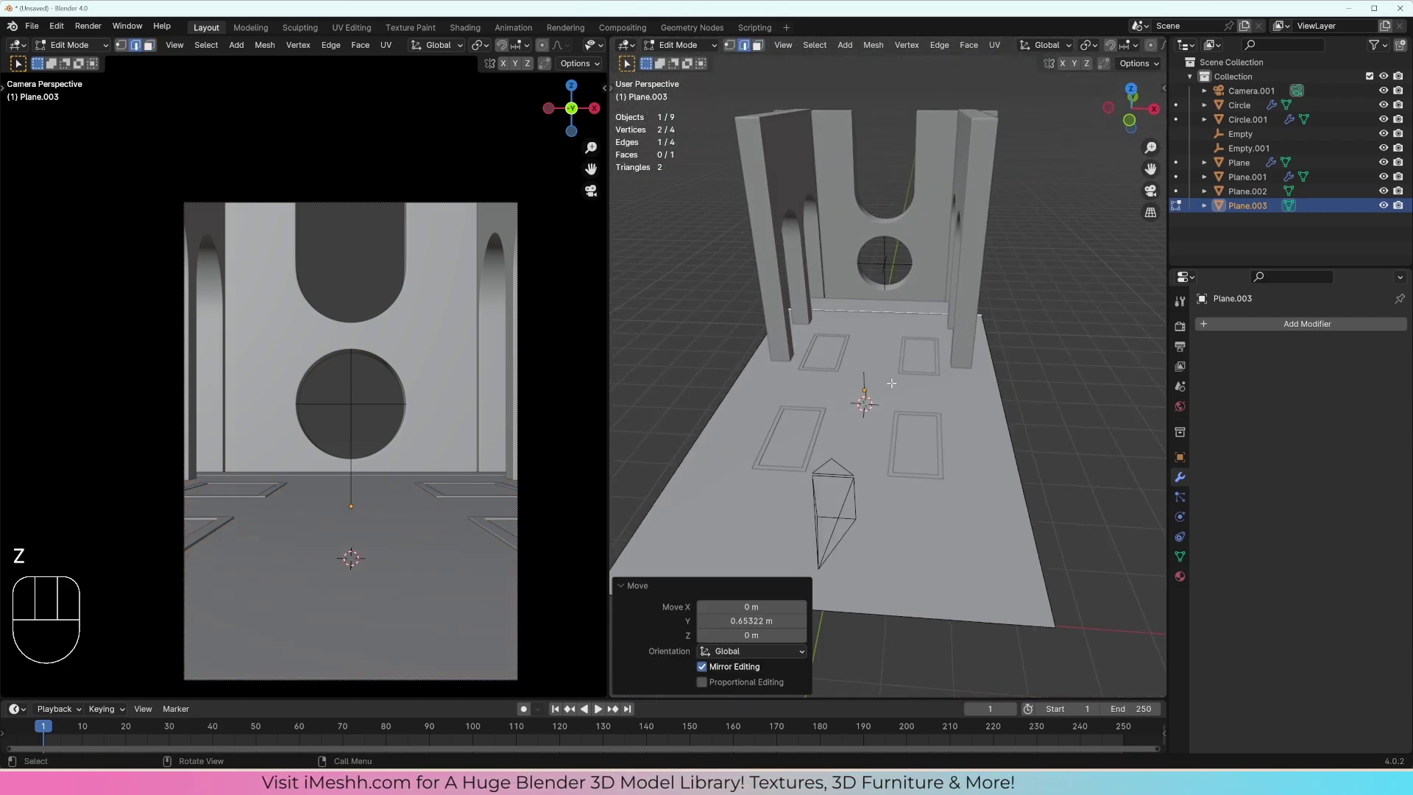
# Step: Enter mesh editing on the water plane to start the inset cut-outs
pyautogui.press('Tab')
pyautogui.press('Tab')
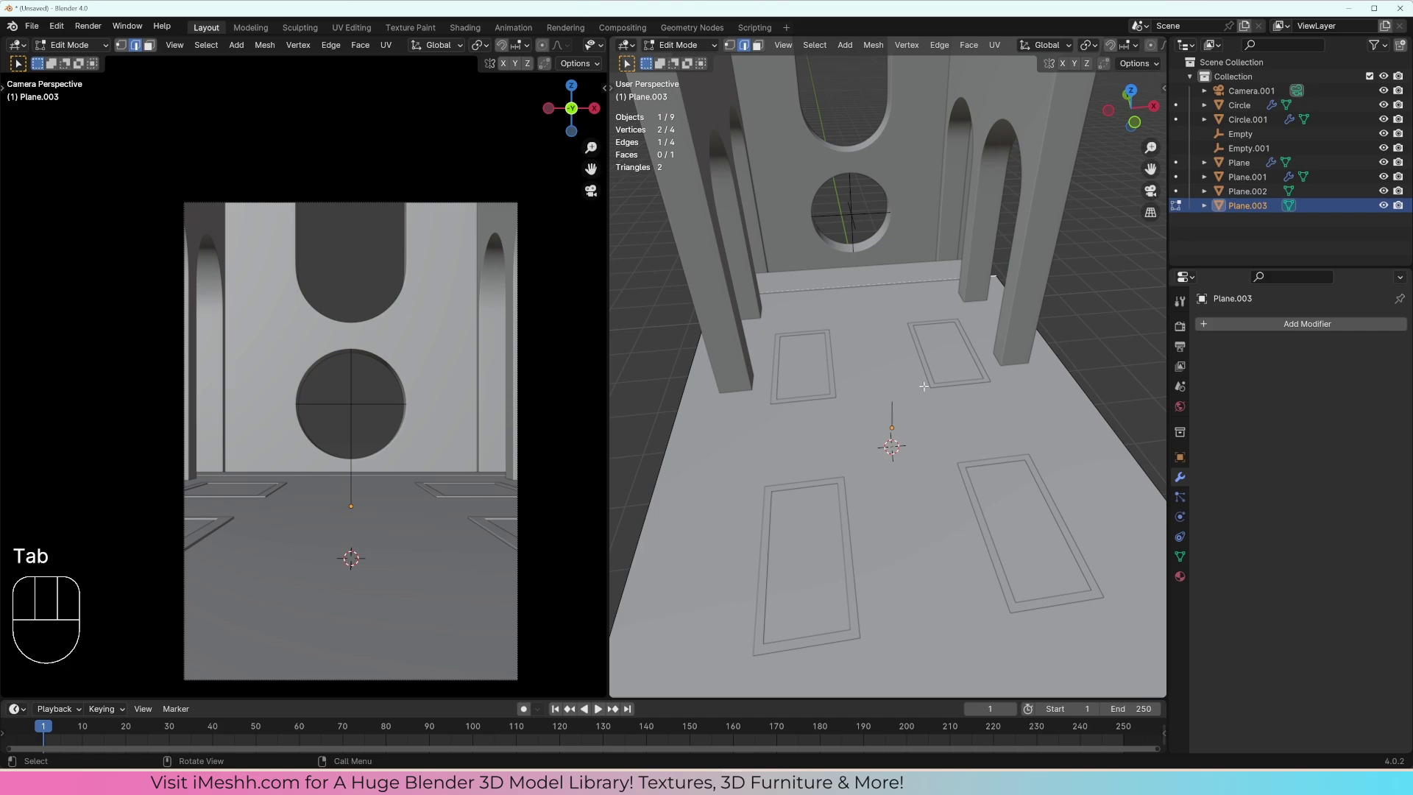
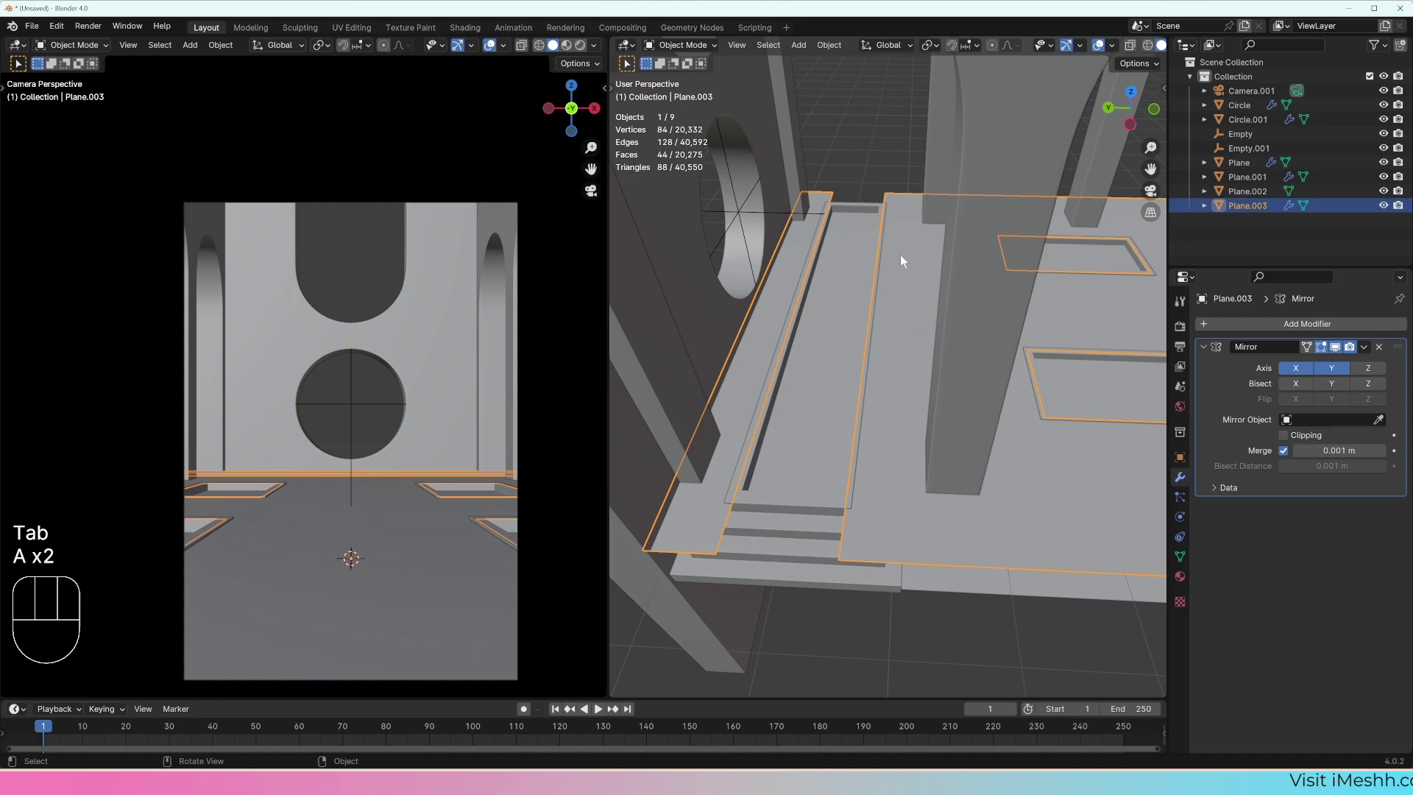
pyautogui.moveTo(956, 303); pyautogui.dragTo(900, 290)
pyautogui.press('a')
pyautogui.press('a')
pyautogui.middleClick(900, 315)
pyautogui.moveTo(931, 294); pyautogui.dragTo(982, 284)
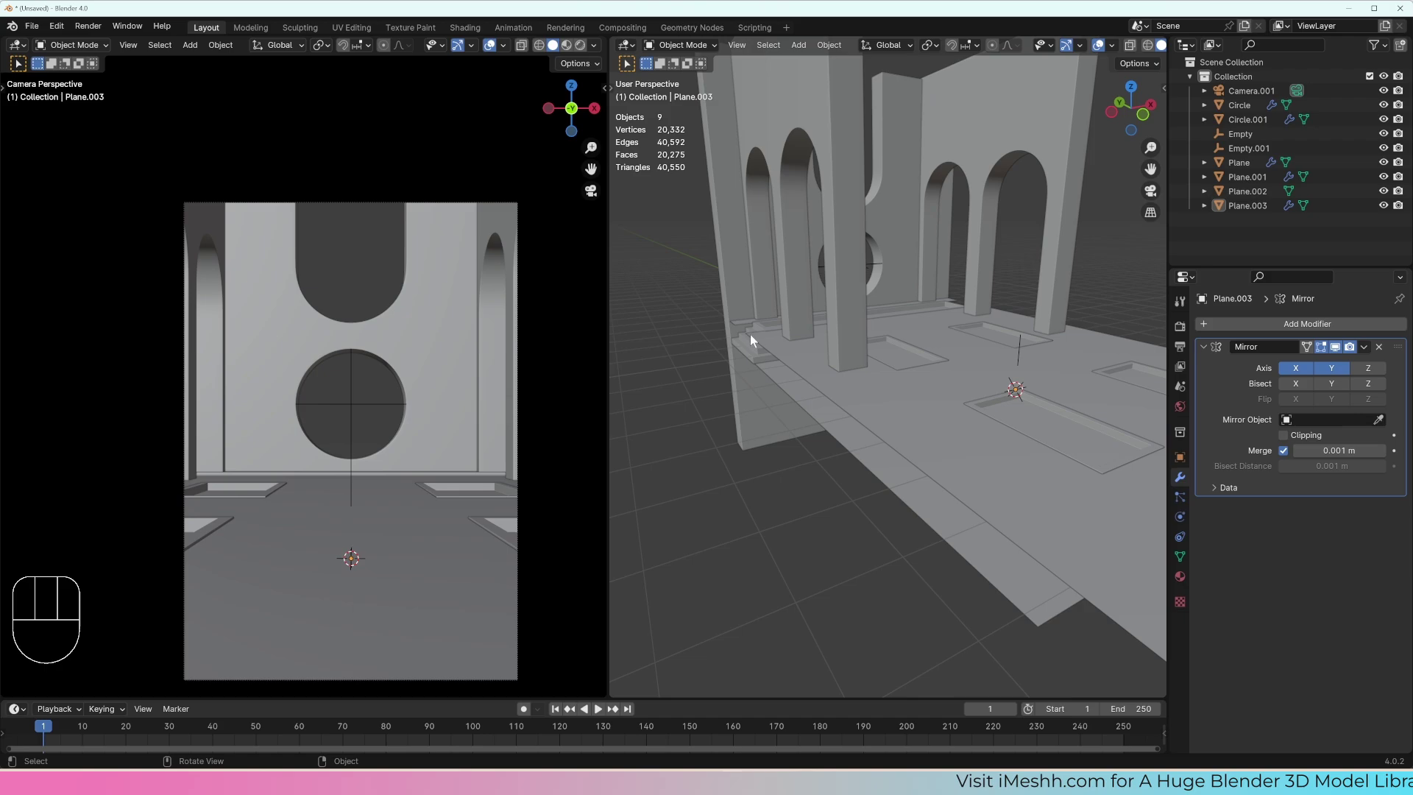
pyautogui.moveTo(768, 330); pyautogui.dragTo(753, 337)
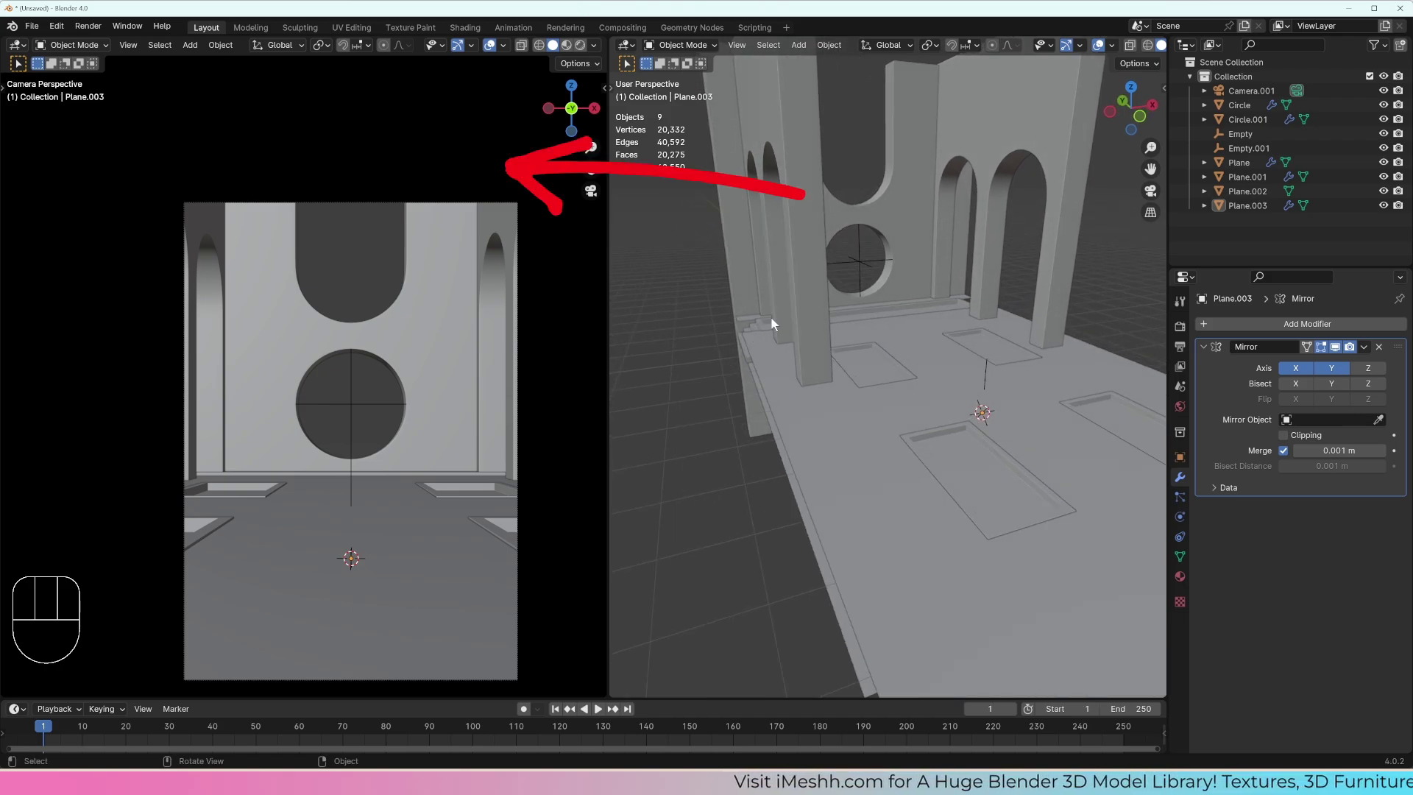
pyautogui.middleClick(762, 328)
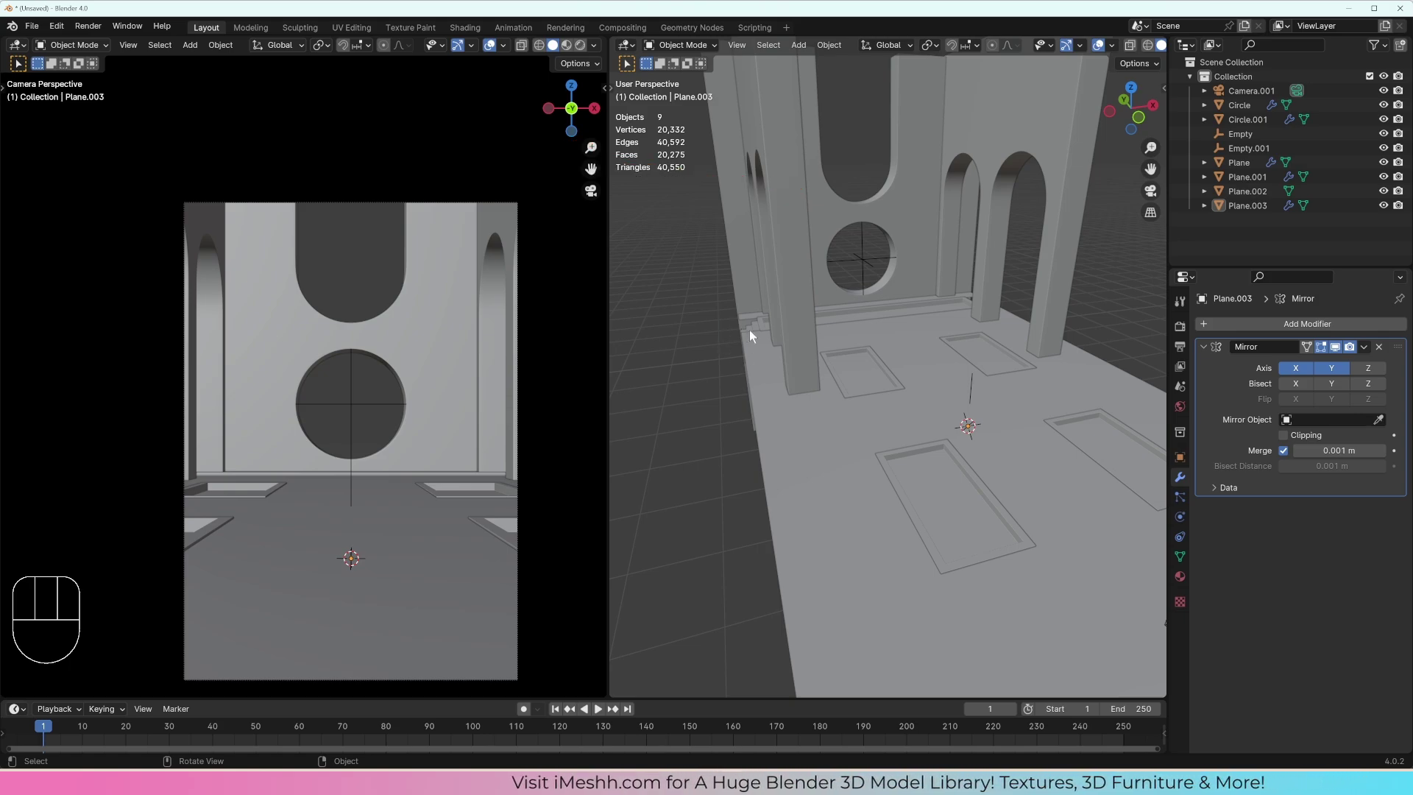
pyautogui.middleClick(915, 374)
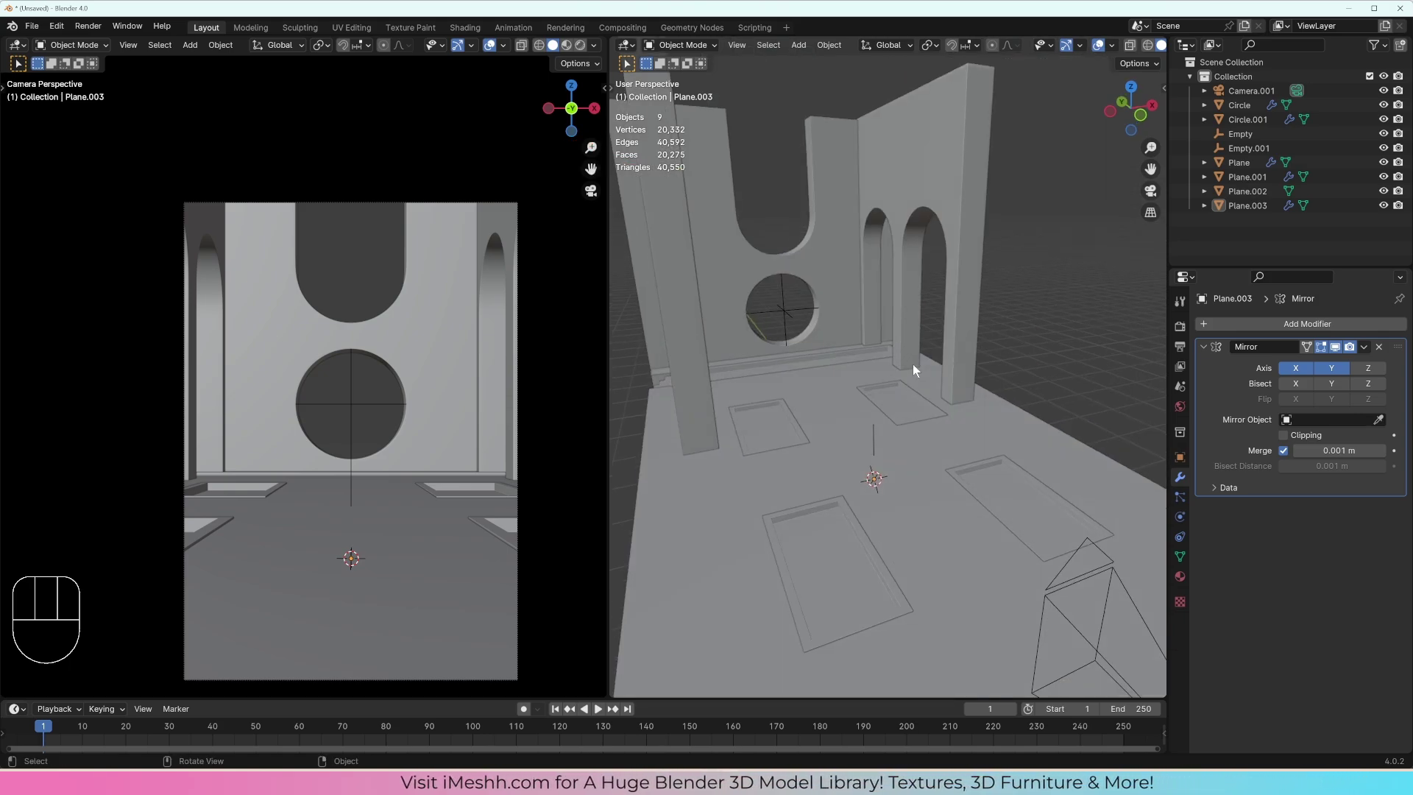
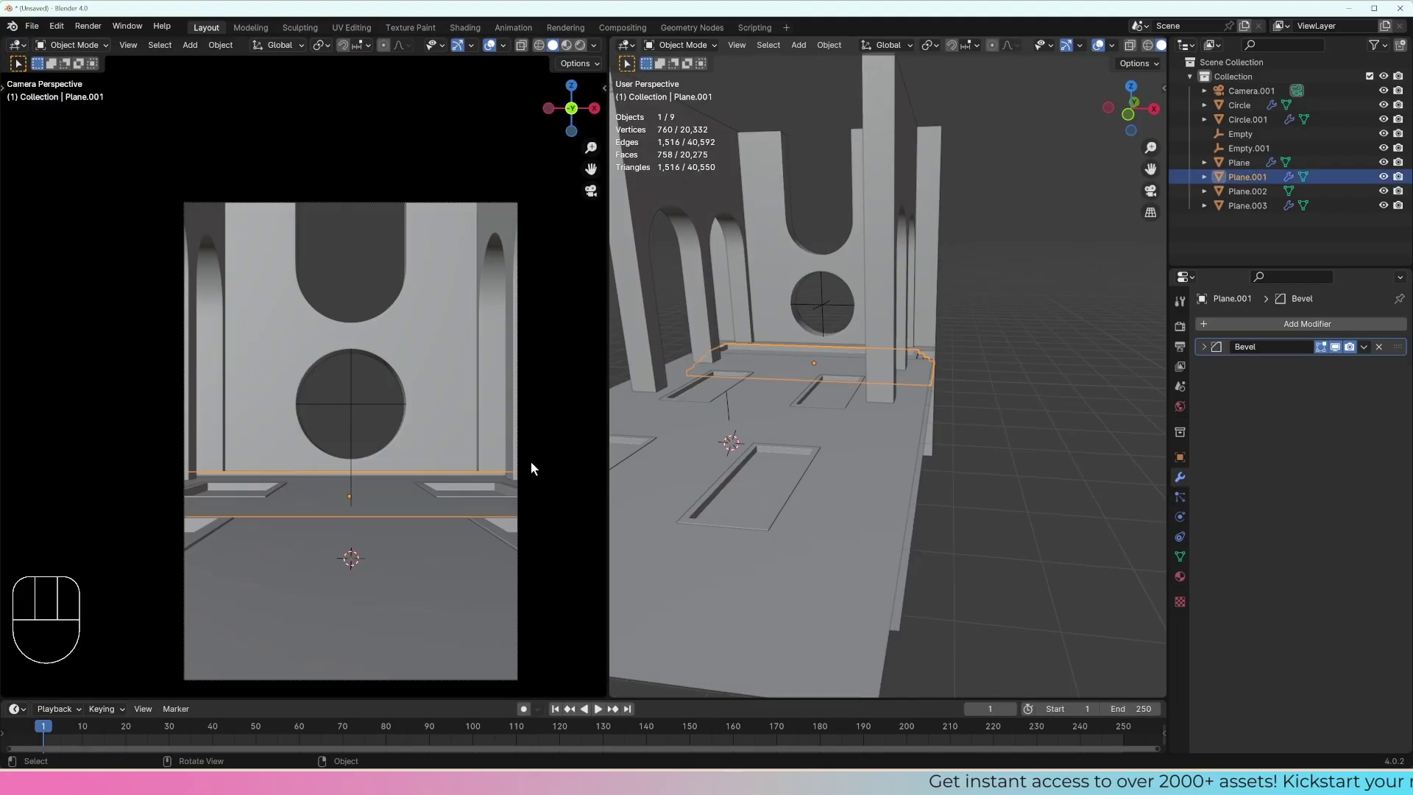
pyautogui.middleClick(1004, 365)
pyautogui.moveTo(992, 360); pyautogui.dragTo(1041, 355)
pyautogui.click(1059, 344)
pyautogui.middleClick(455, 378)
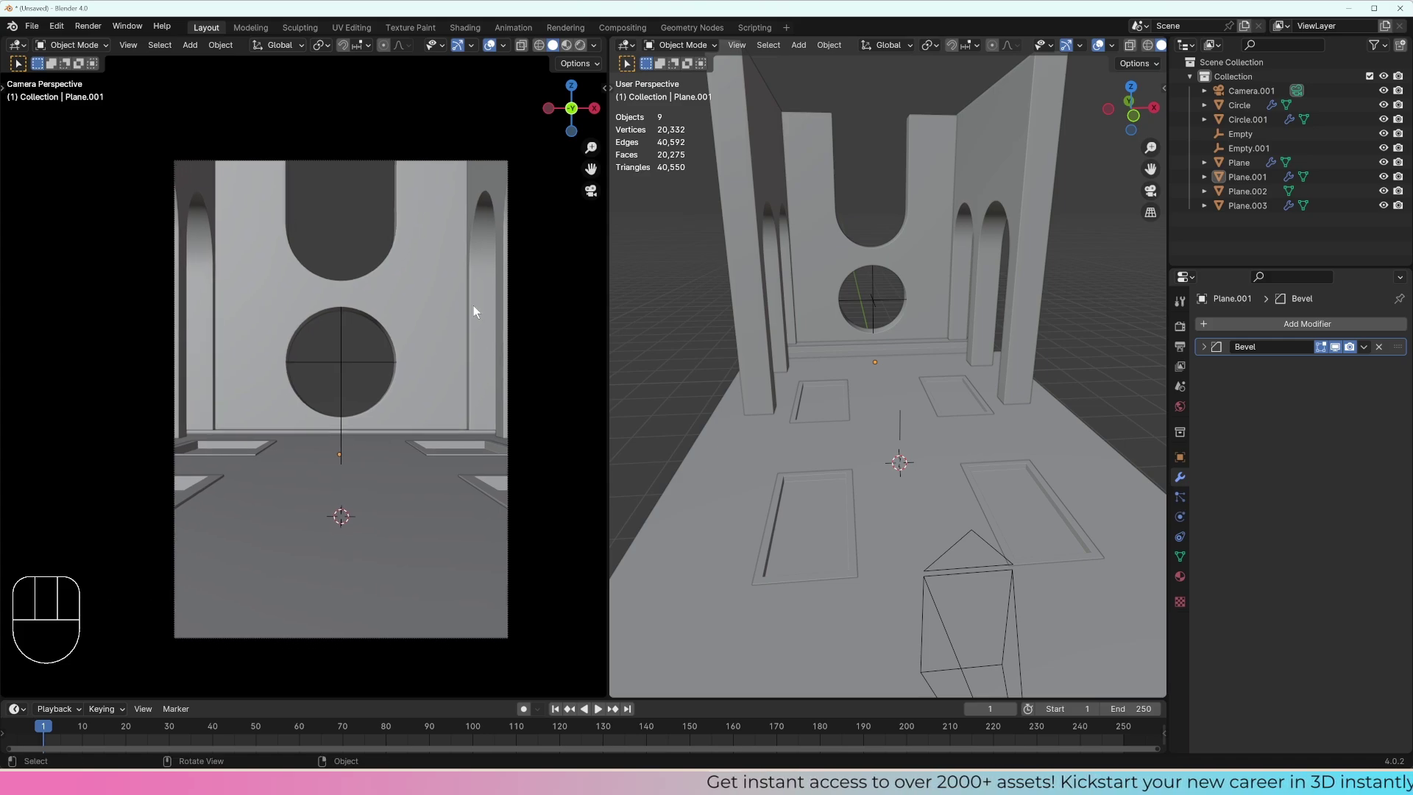